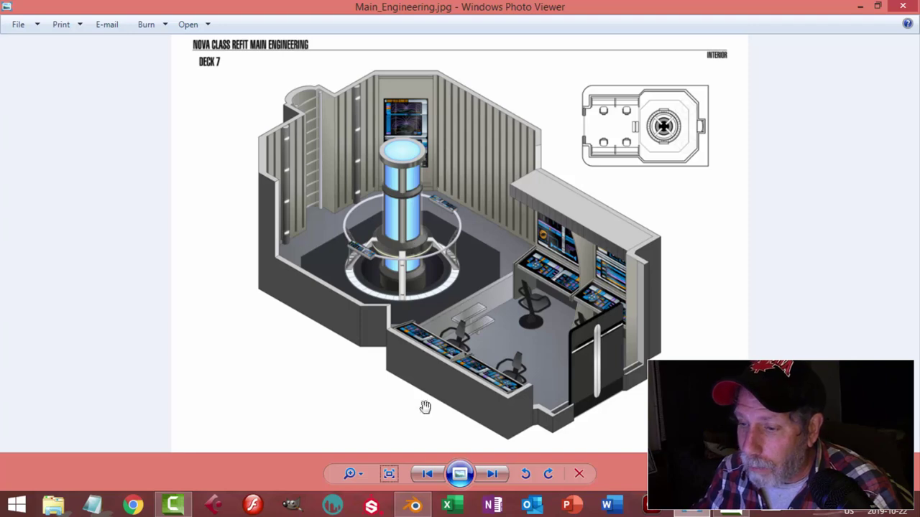
- Switch back to Blender from the reference image and delete the default scene objects
key("a")
key("x")
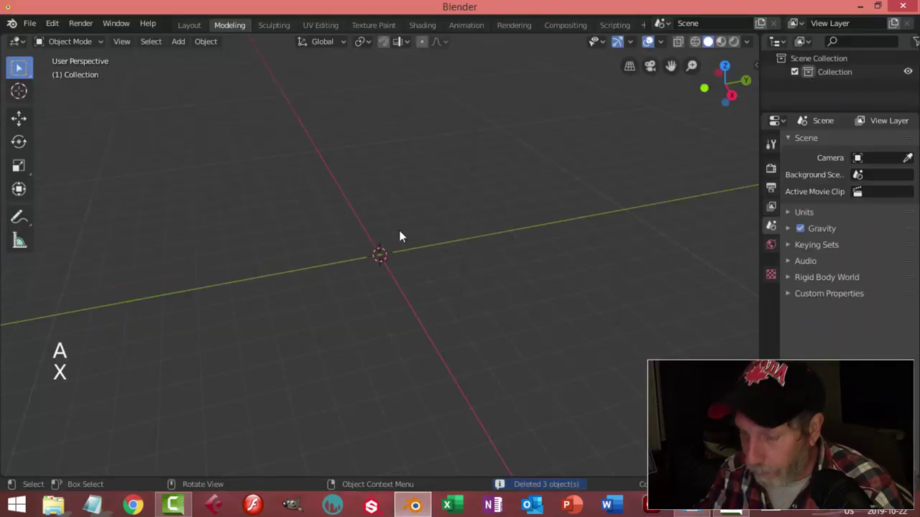
- From top view, add a Circle mesh at the scene centre and zoom in on it
key("KP_7")
middle_click(458, 269)
key("shift+a")
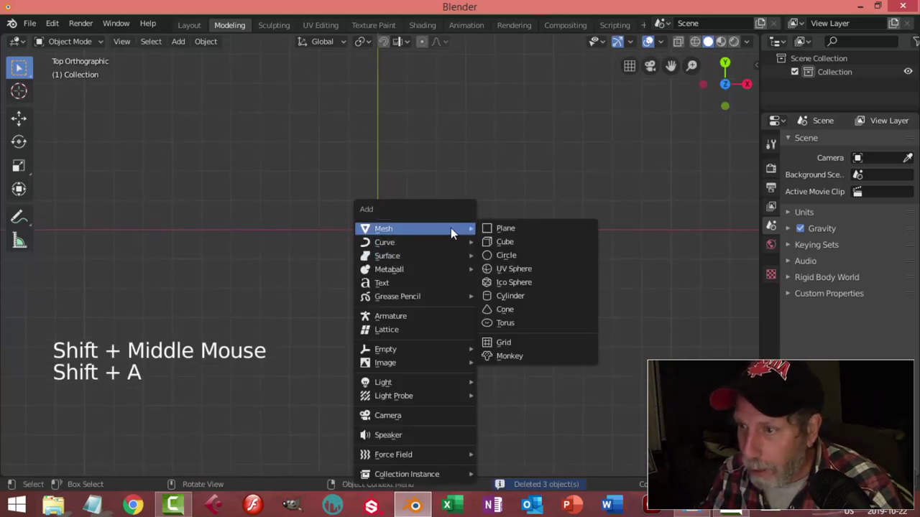
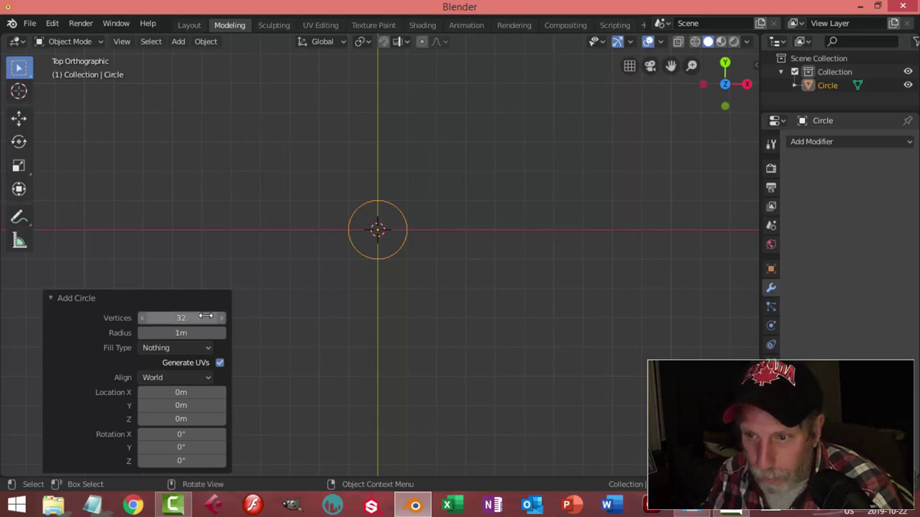
key("2")
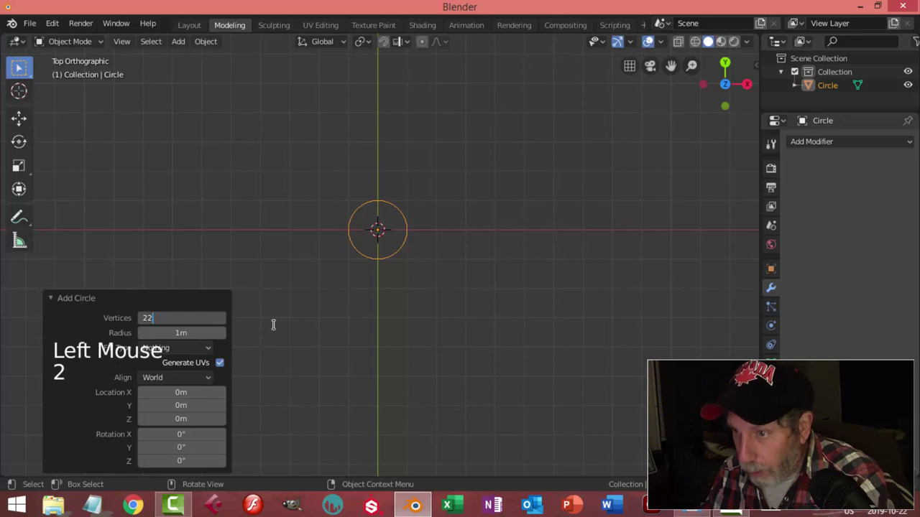
scroll("up", 3)
scroll("up", 3)
- Delete the circle's vertices down to a single point and enable the Move viewport gizmo
left_click(202, 301)
key("Tab")
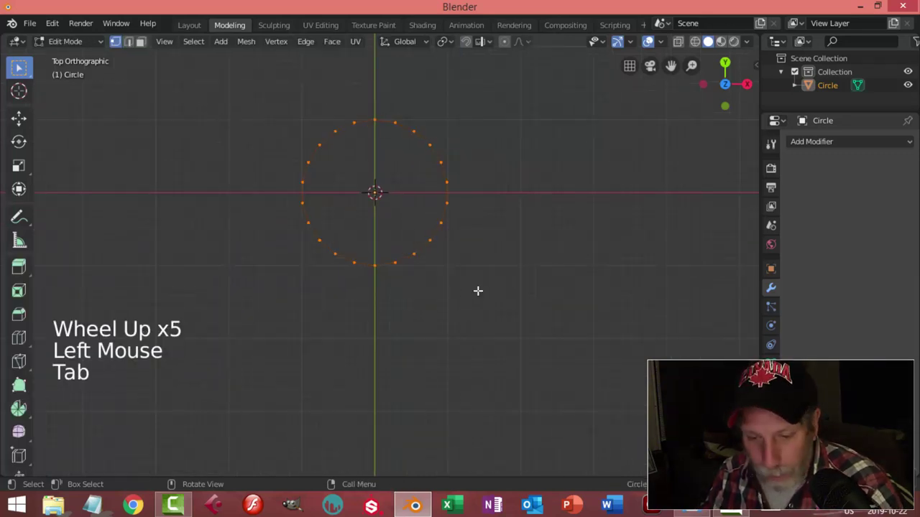
key("alt+a")
key("b")
key("x")
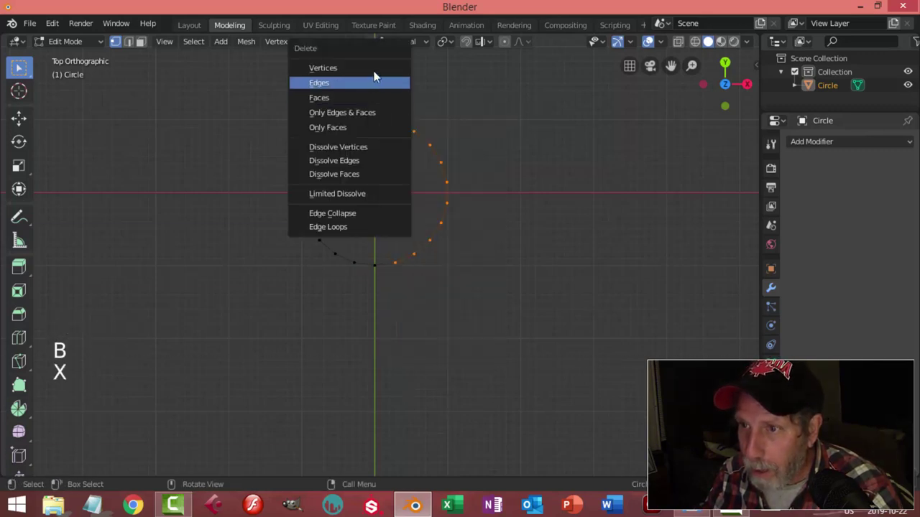
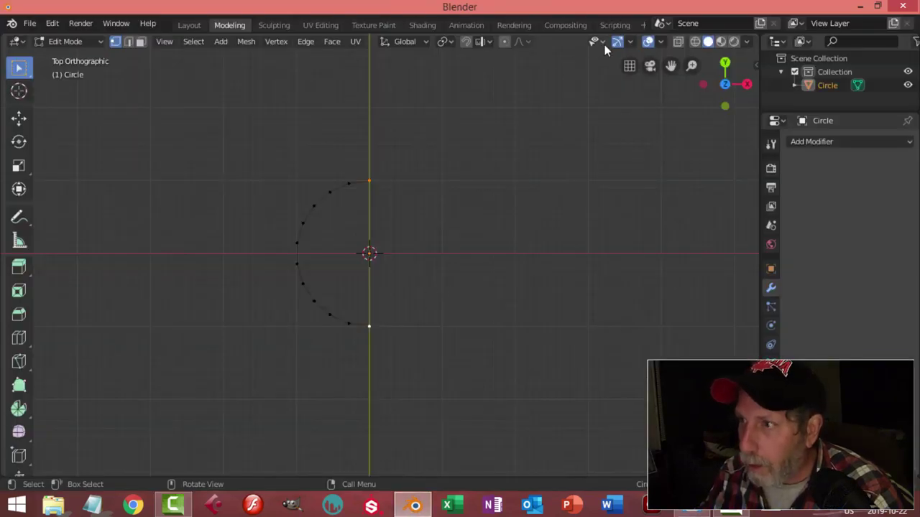
left_click(637, 49)
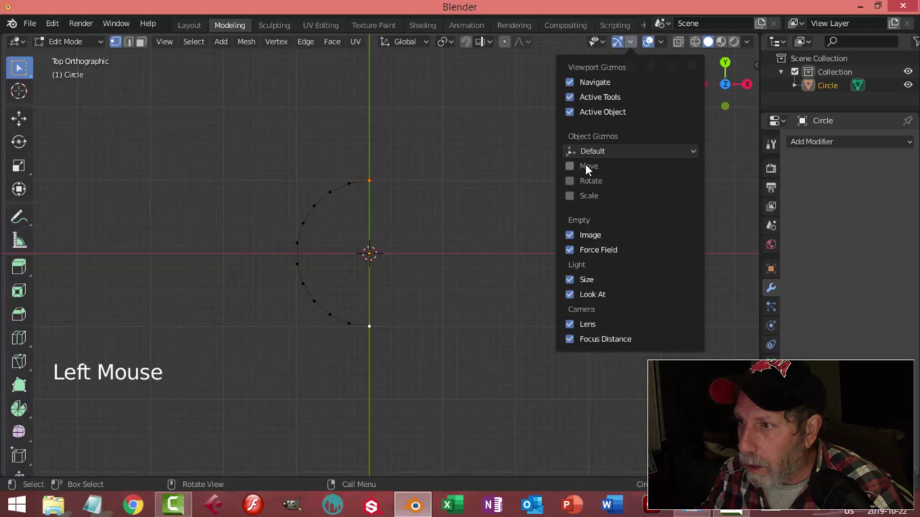
- Extrude the point into a row of vertices and scale them apart along Y twice
key("e")
key("s")
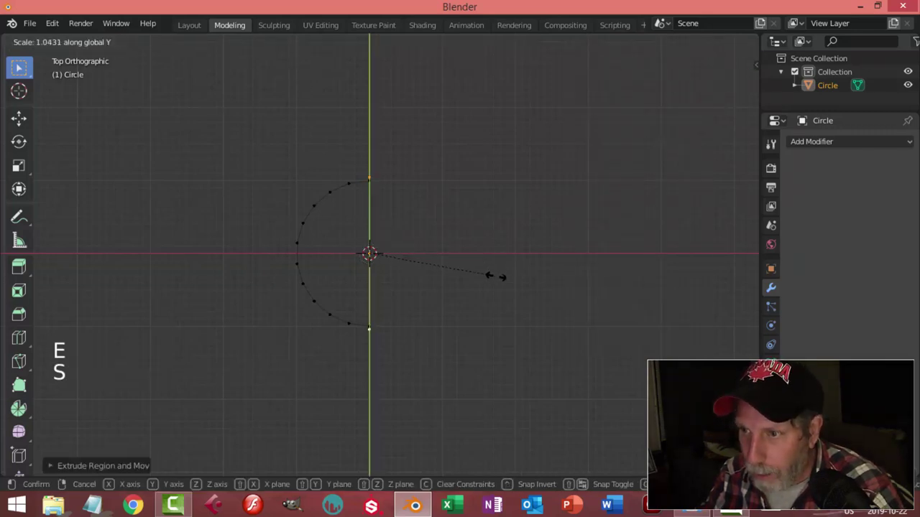
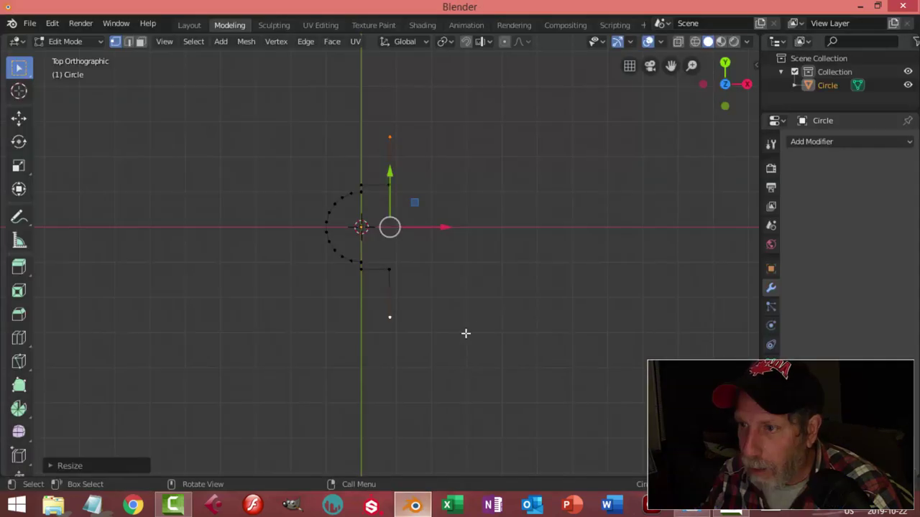
key("s")
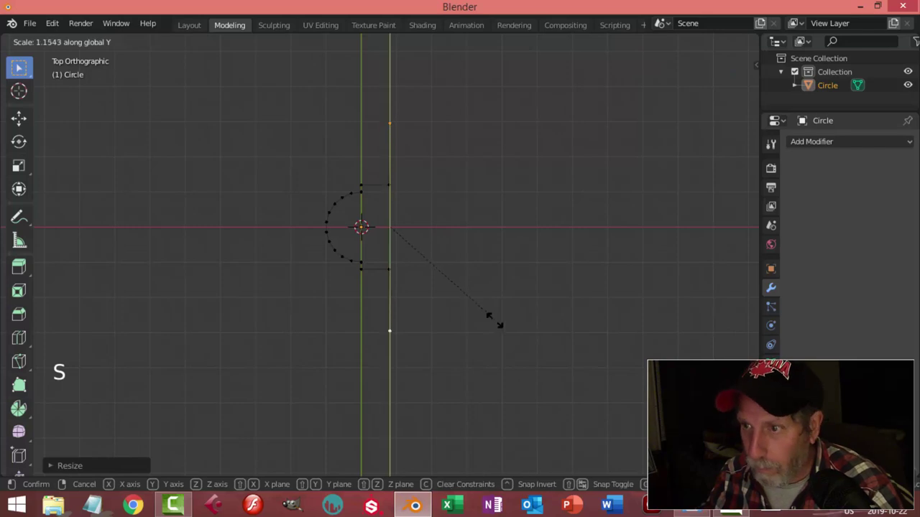
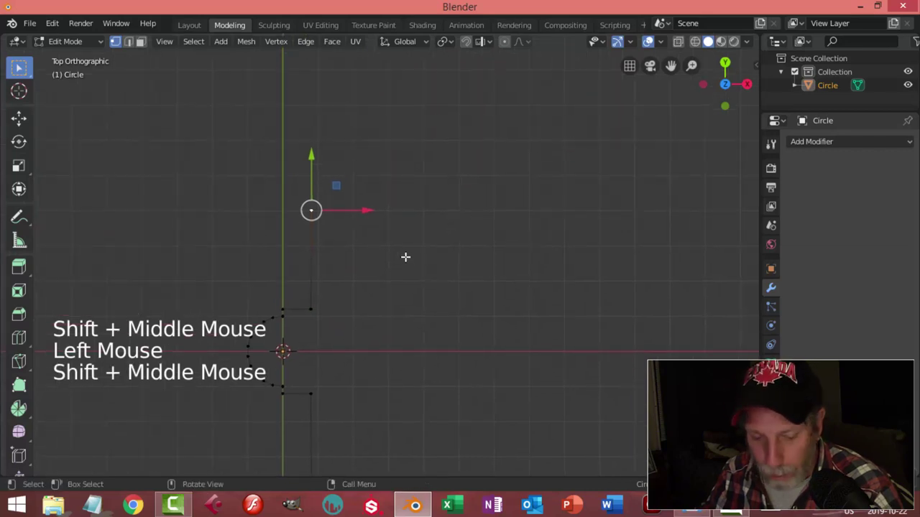
- Extrude and move two more vertices to trace the room's angled floor outline
key("e")
key("g")
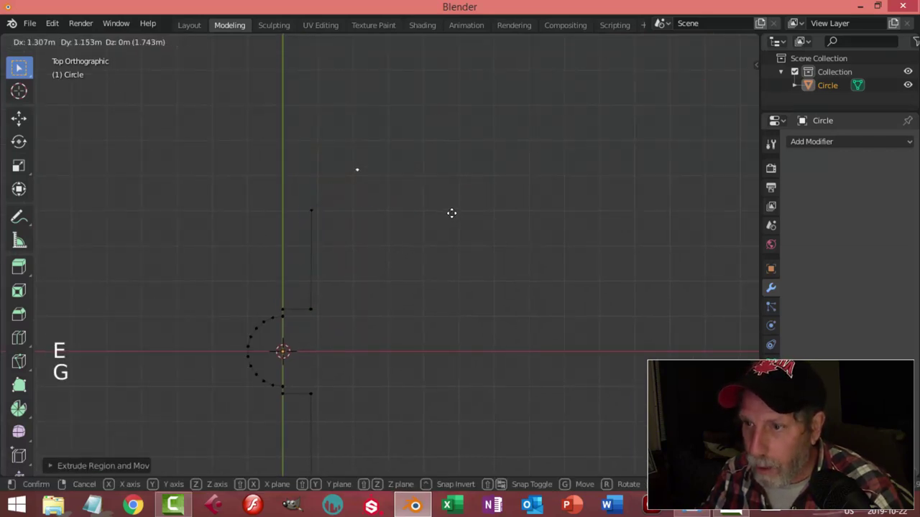
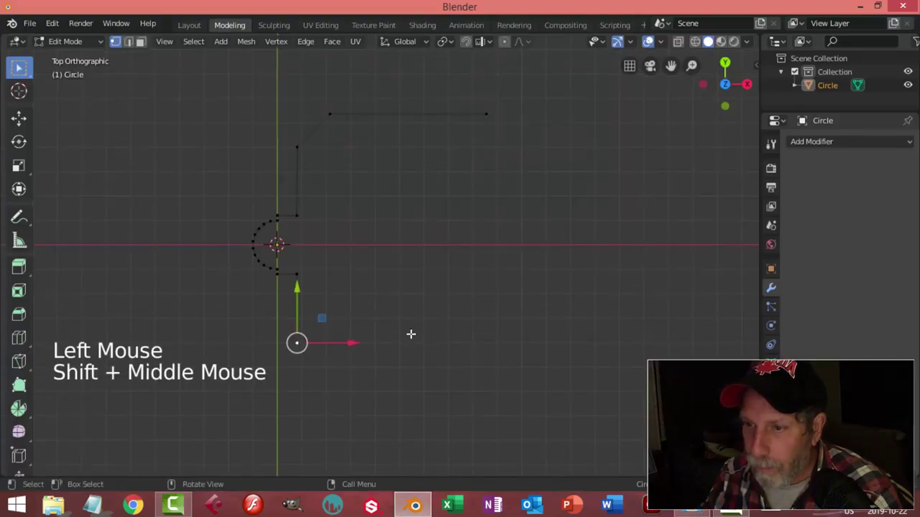
key("e")
key("g")
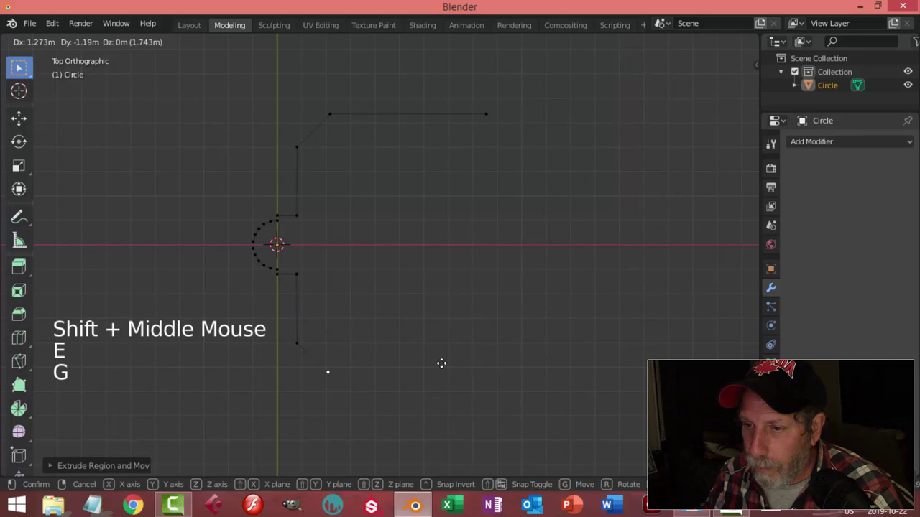
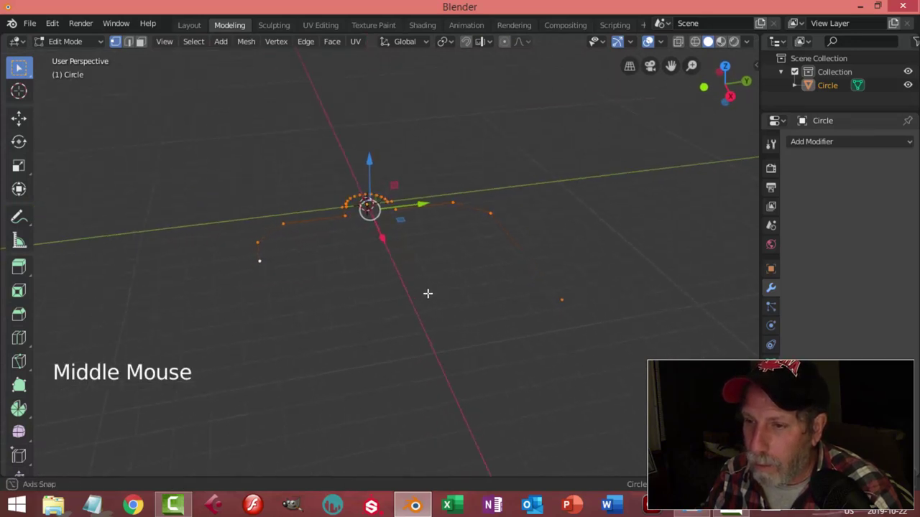
- Extrude the closed floor outline upward along Z into tall wall faces
key("e")
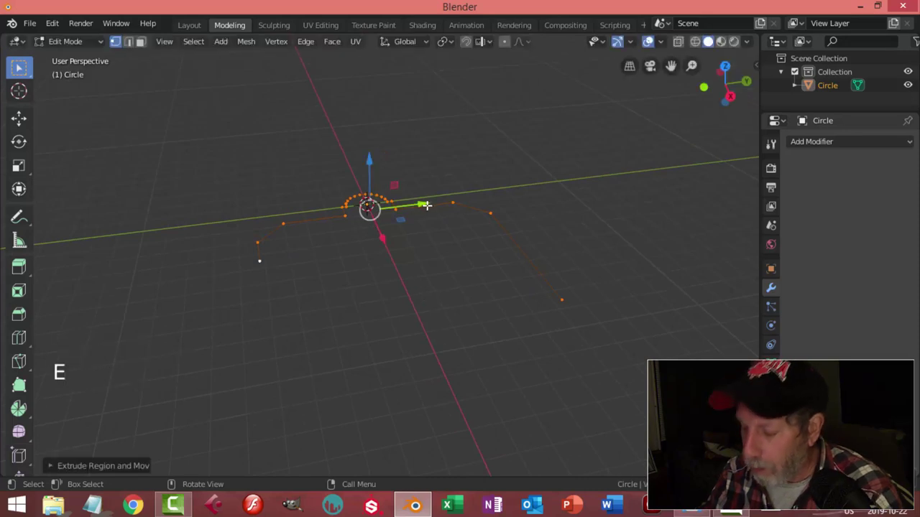
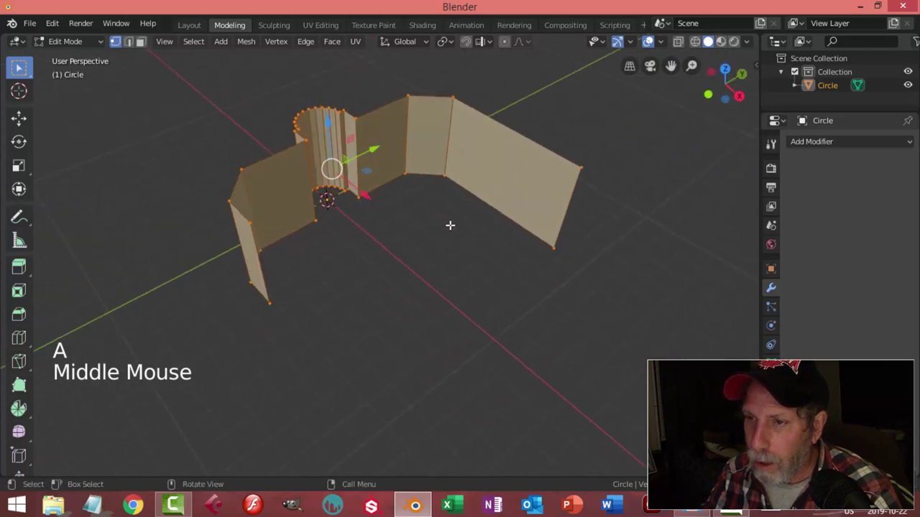
- Add a Solidify modifier to the walls with 0.2 m even thickness
key("Tab")
left_click(807, 148)
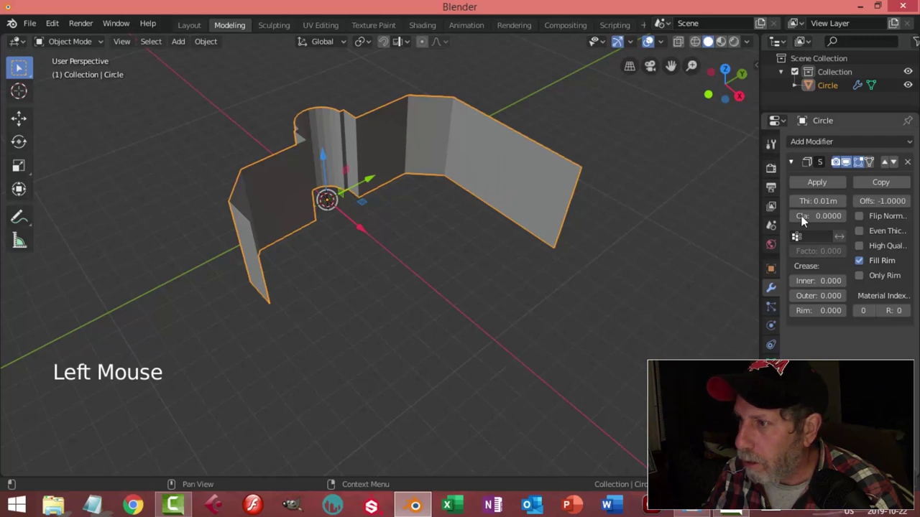
left_click(865, 238)
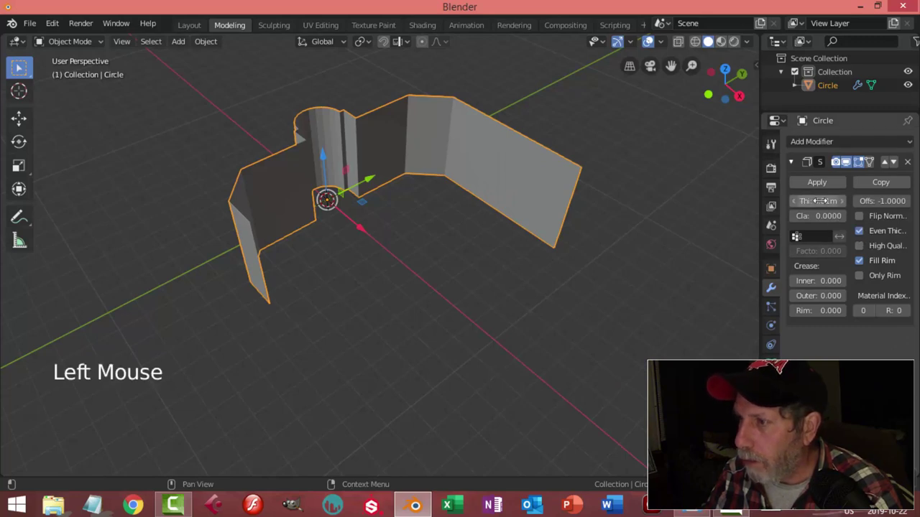
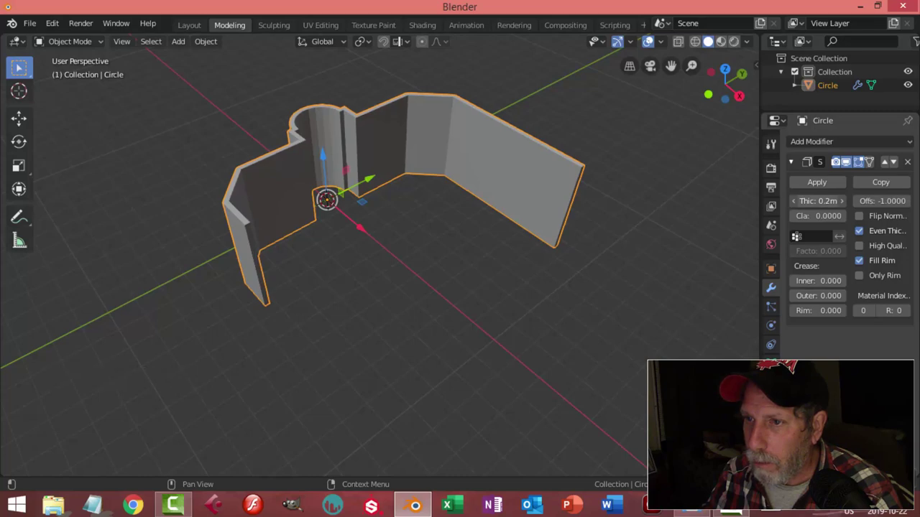
- Orbit around the room shell to inspect the thickened walls
middle_click(541, 211)
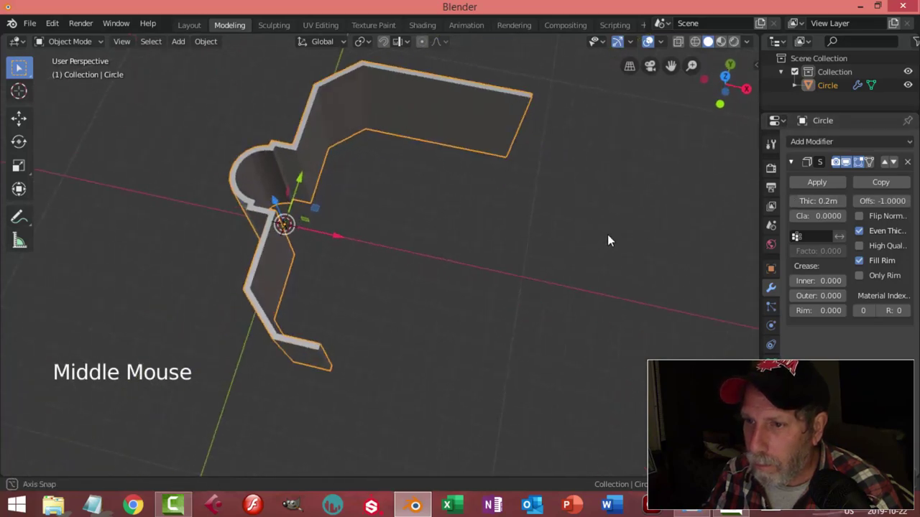
scroll("up", 3)
middle_click(457, 216)
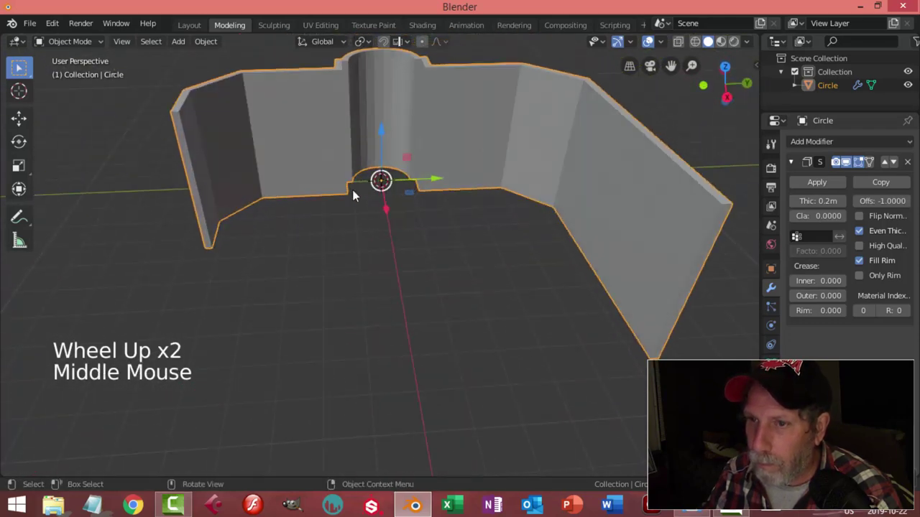
middle_click(400, 196)
middle_click(409, 201)
middle_click(389, 201)
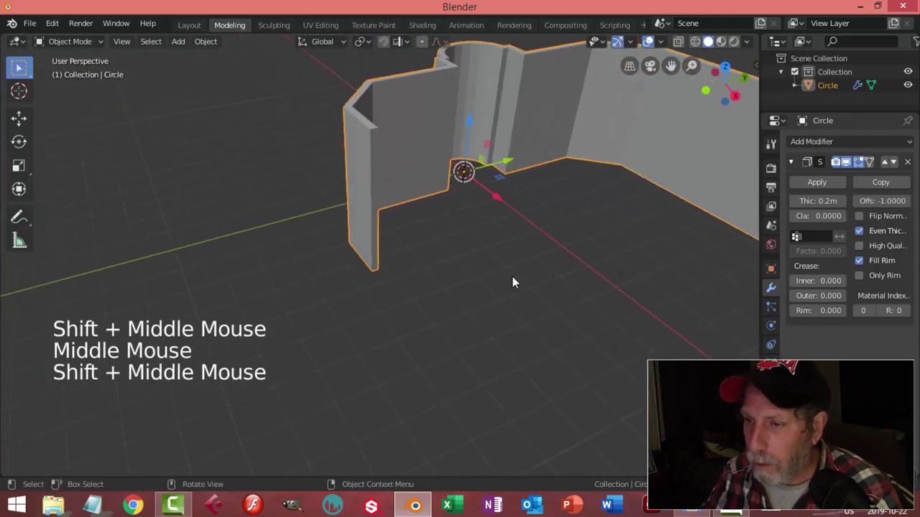
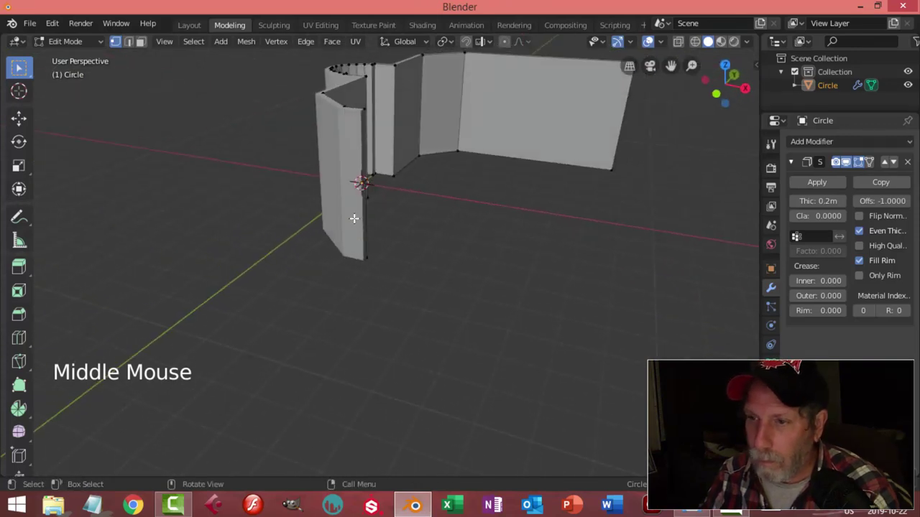
- Cut a horizontal edge loop (Ctrl+R) around the walls and slide it into place
key("ctrl+r")
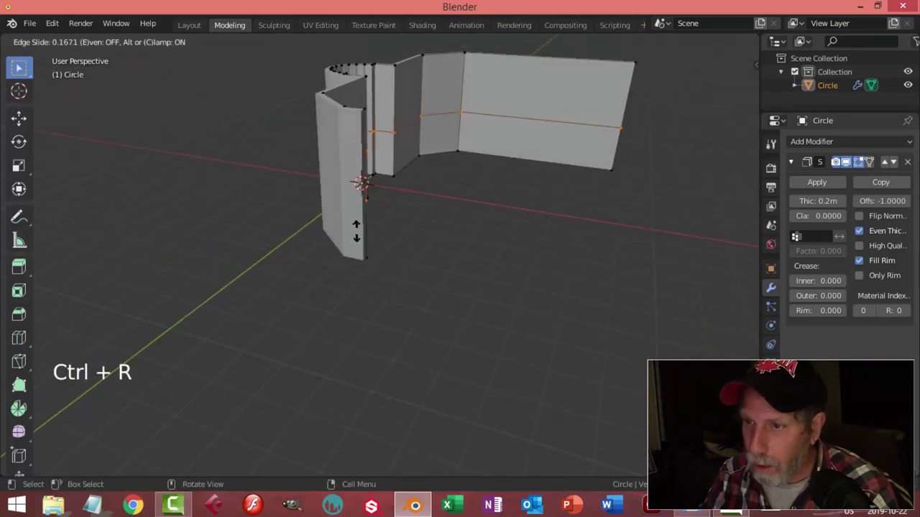
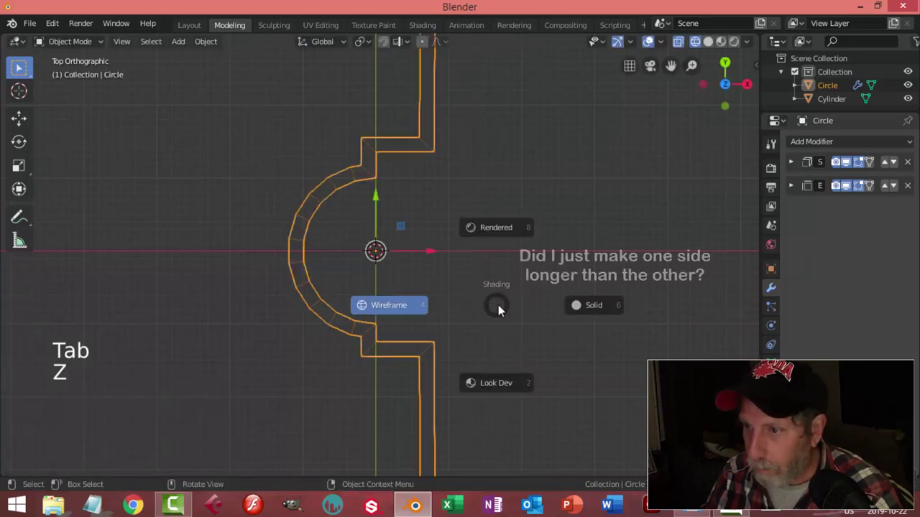
- Orbit and zoom around the room to locate the thin rod near the wall notch
middle_click(539, 309)
key("alt+a")
middle_click(503, 298)
middle_click(424, 261)
middle_click(429, 279)
scroll("down", 3)
middle_click(428, 274)
left_click(372, 338)
middle_click(444, 278)
middle_click(439, 304)
middle_click(446, 327)
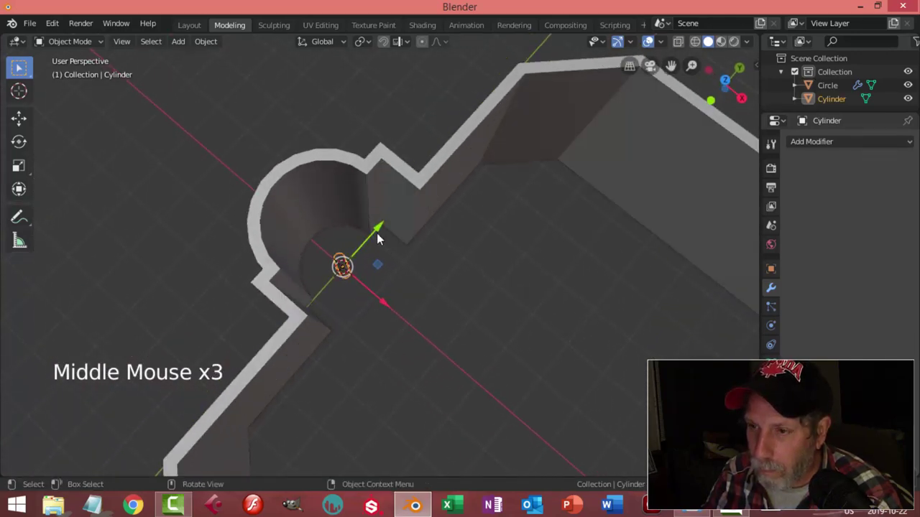
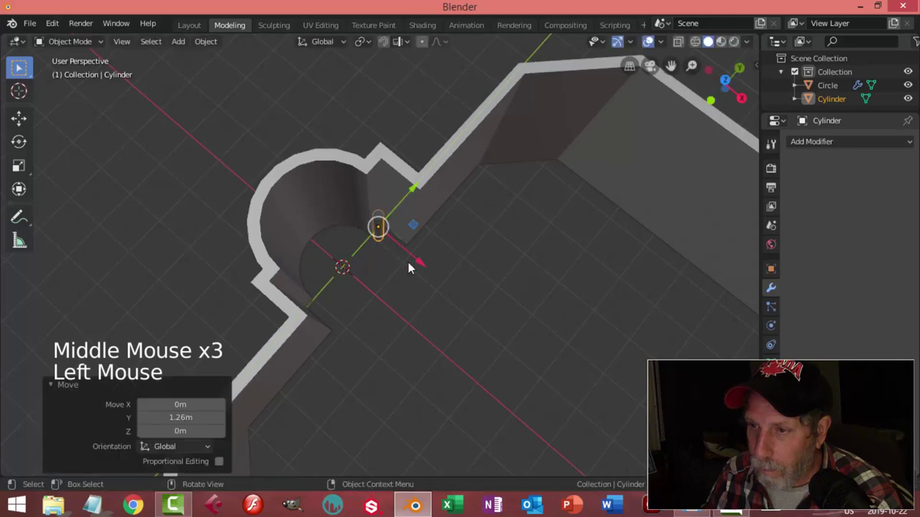
- Select the thin rod in right side view and move it up about 1 m to rest on the floor
key("alt+a")
middle_click(519, 282)
left_click(423, 290)
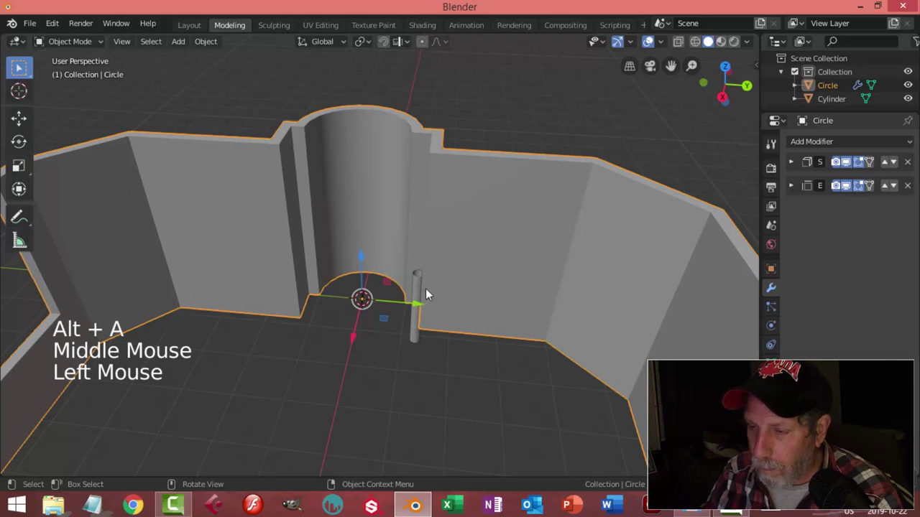
key("KP_3")
left_click(425, 322)
key("g")
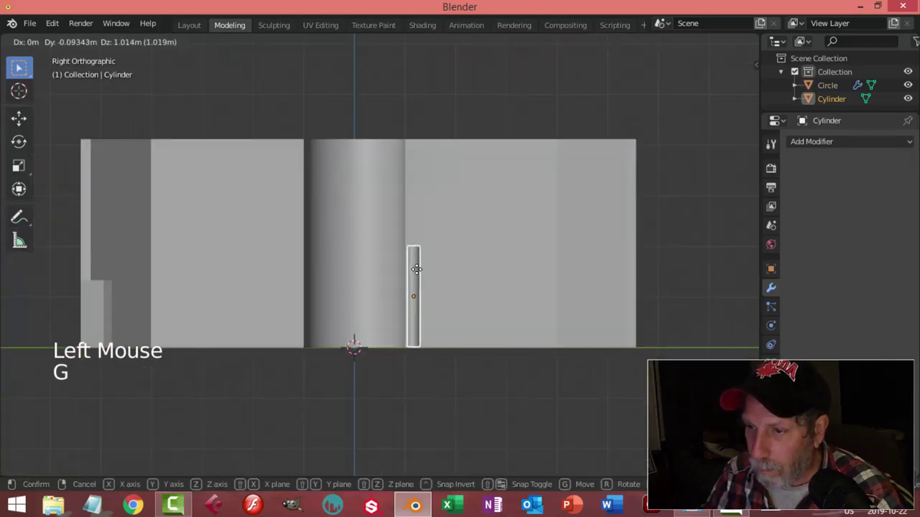
middle_click(420, 249)
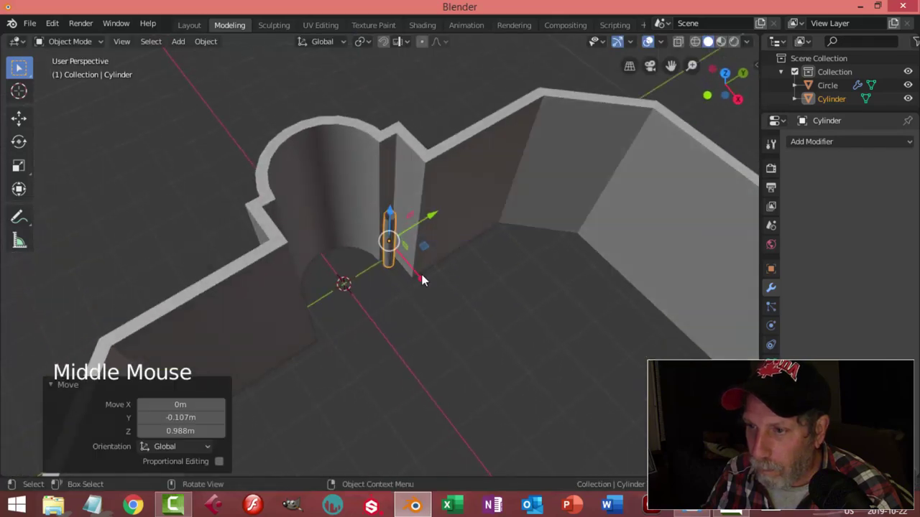
middle_click(434, 294)
left_click(424, 261)
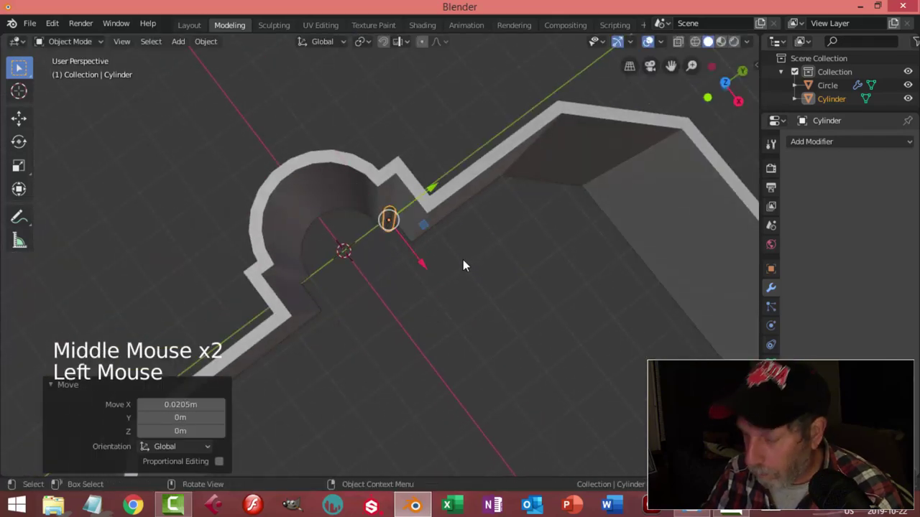
- In edit mode, select the rod's top vertices and move them up to the wall's top edge
key("KP_Decimal")
key("alt+a")
scroll("down", 3)
middle_click(477, 301)
scroll("down", 3)
middle_click(447, 273)
left_click(390, 227)
middle_click(414, 270)
scroll("down", 3)
middle_click(448, 287)
key("alt+a")
scroll("up", 3)
left_click(449, 289)
scroll("up", 3)
key("Tab")
scroll("up", 3)
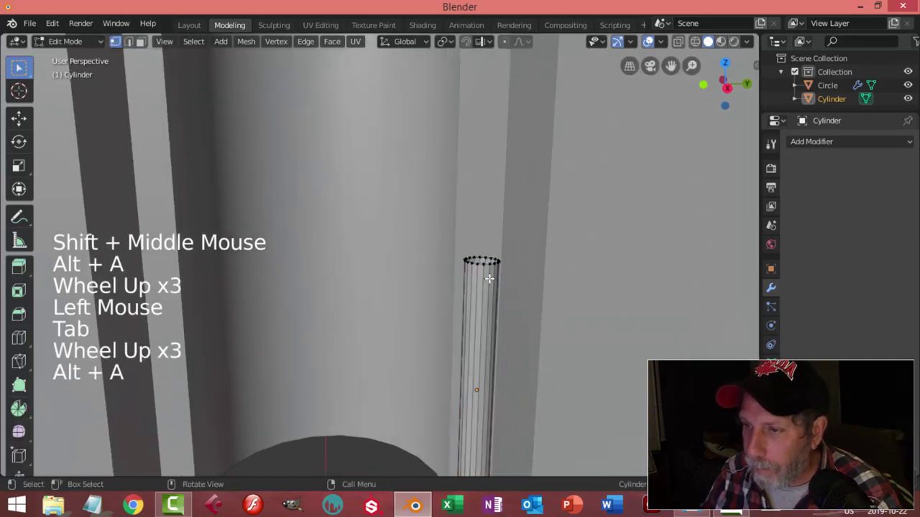
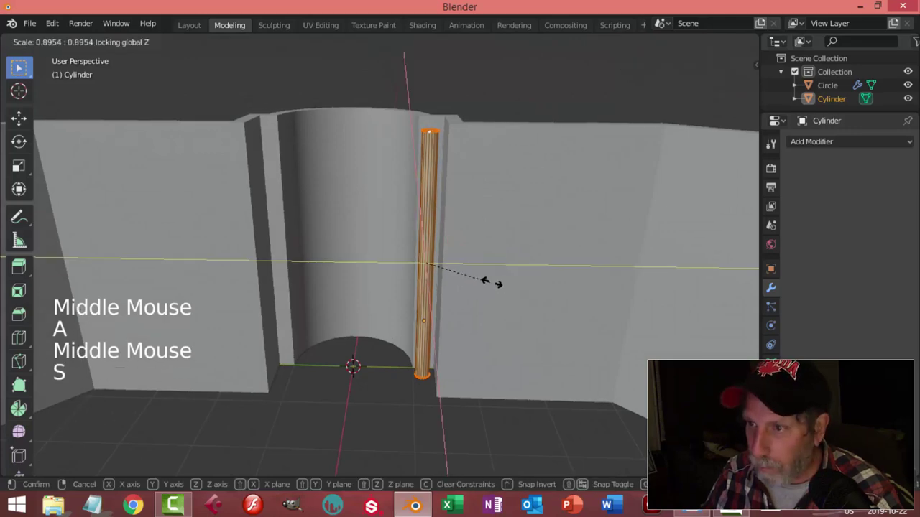
- Scale the rod slightly slimmer in width and leave edit mode
key("alt+a")
key("Tab")
right_click(429, 196)
key("alt+a")
middle_click(450, 250)
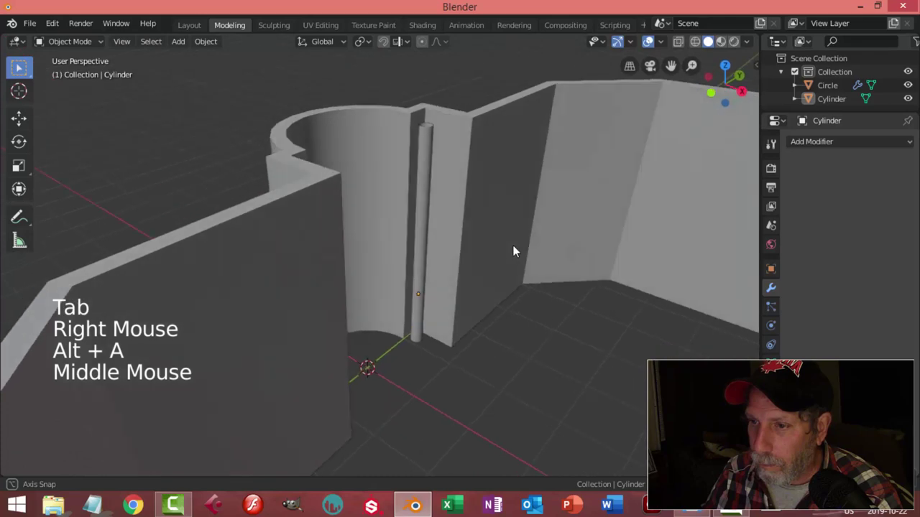
- Select the vertical rod and give it a Mirror modifier across X with merging enabled
scroll("down", 3)
middle_click(454, 300)
left_click(428, 247)
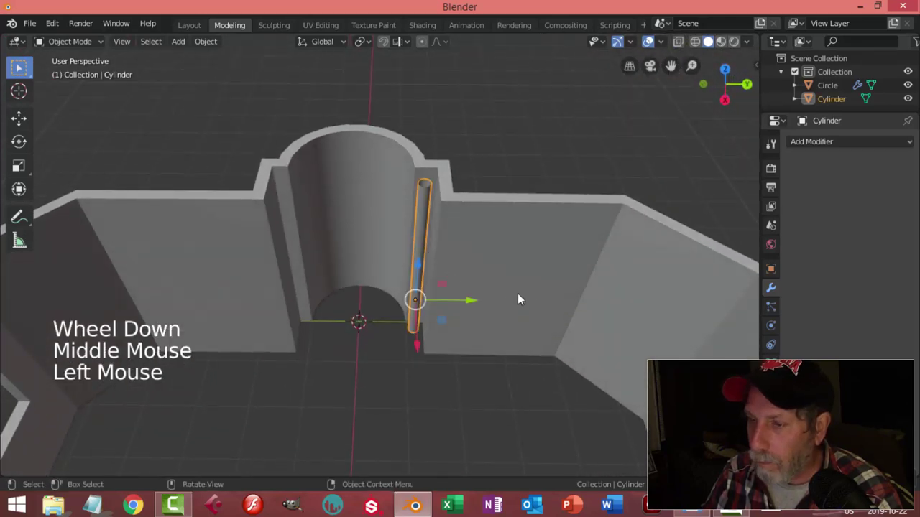
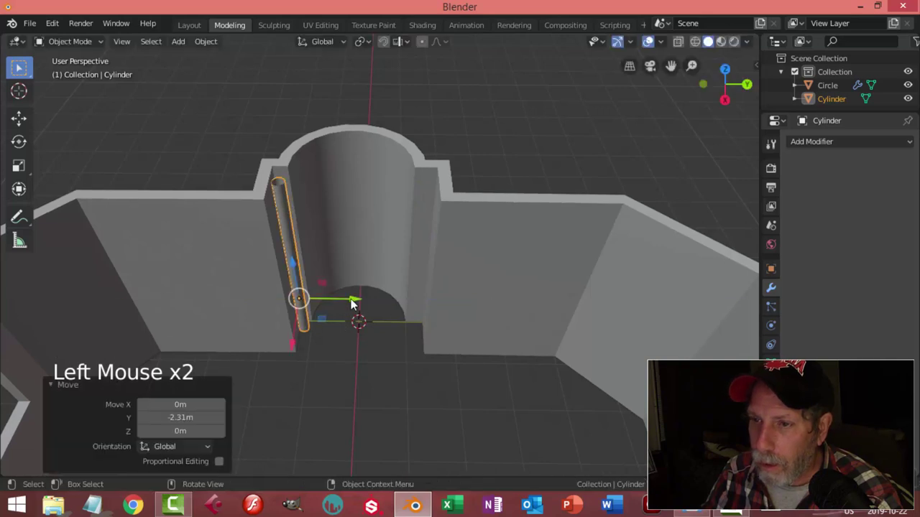
middle_click(414, 327)
middle_click(436, 331)
- Move the rod's origin to the world centre and switch the mirror from X to Y
left_click(818, 147)
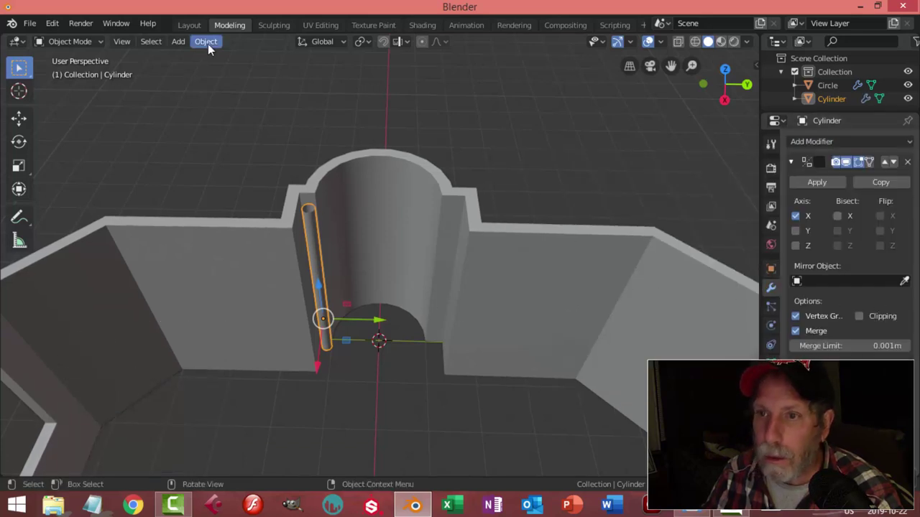
left_click(210, 47)
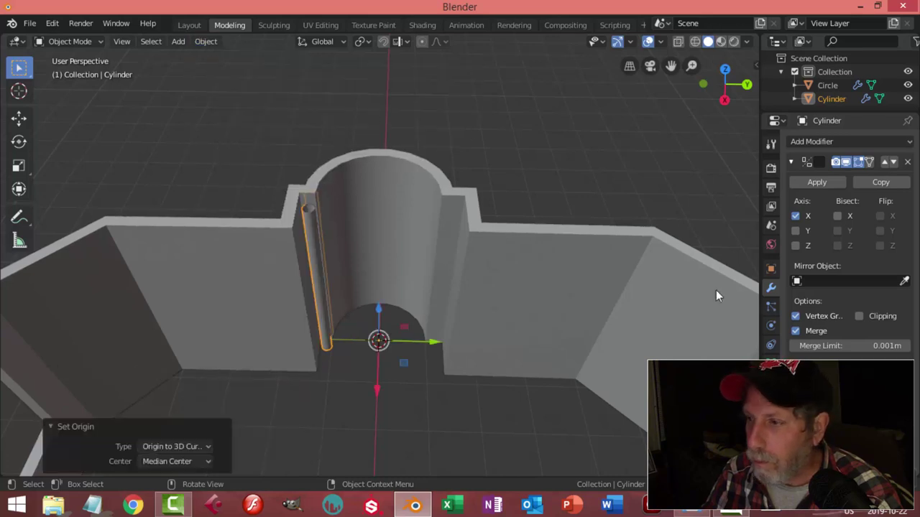
left_click(797, 230)
left_click(801, 222)
key("alt+a")
- Orbit and look from the top to check the mirrored rod pair across the core, then select the rod
middle_click(491, 257)
scroll("up", 3)
middle_click(444, 288)
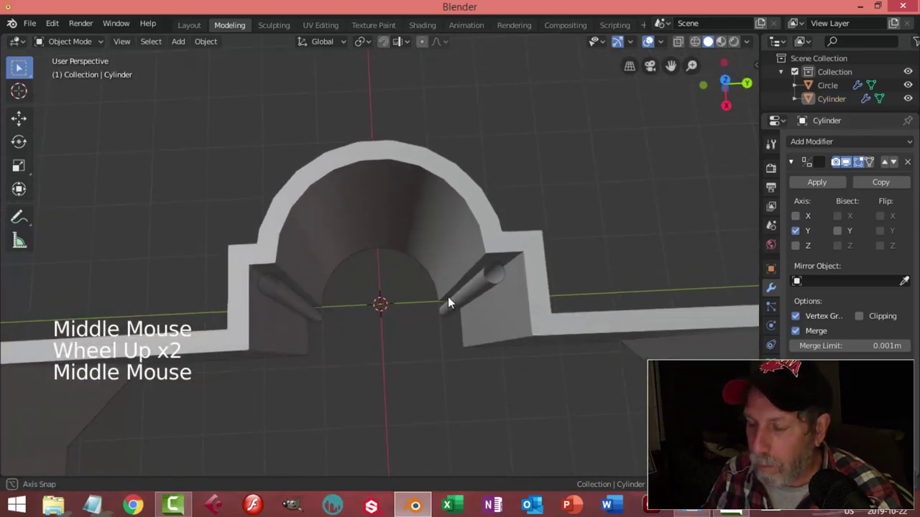
key("KP_7")
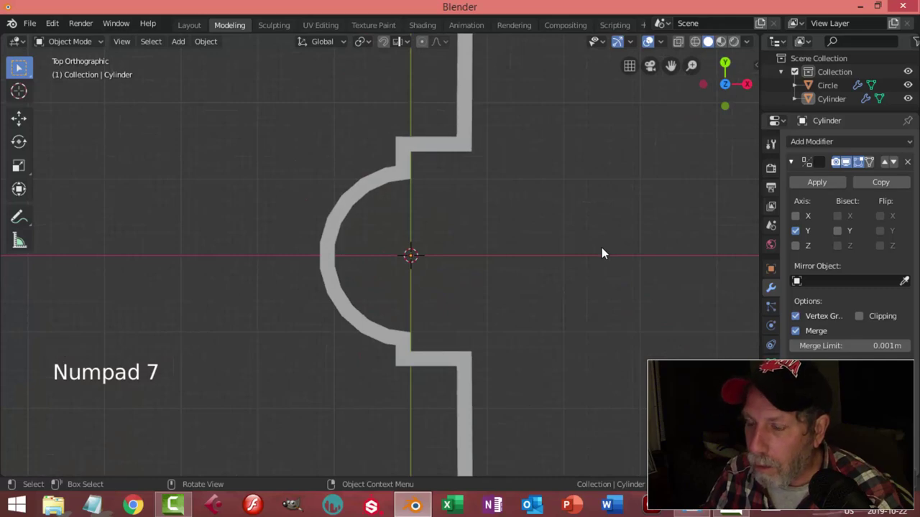
middle_click(604, 264)
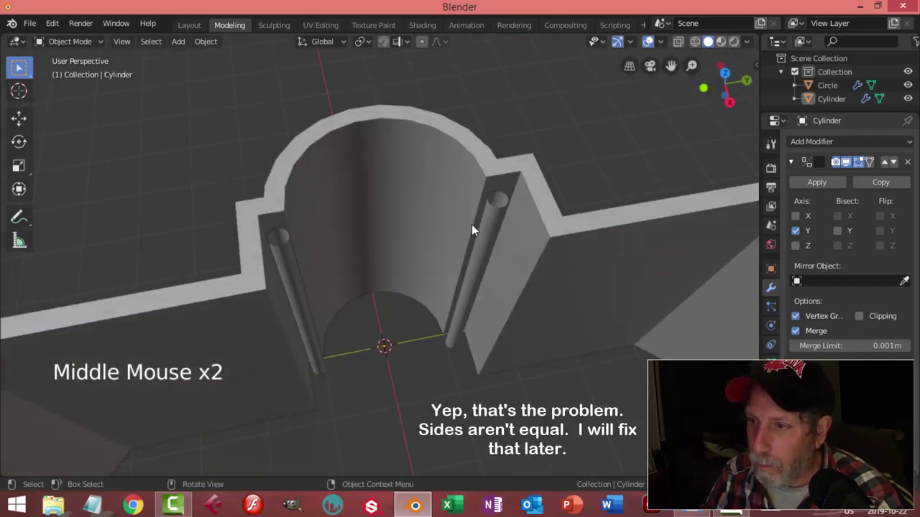
left_click(489, 230)
middle_click(507, 276)
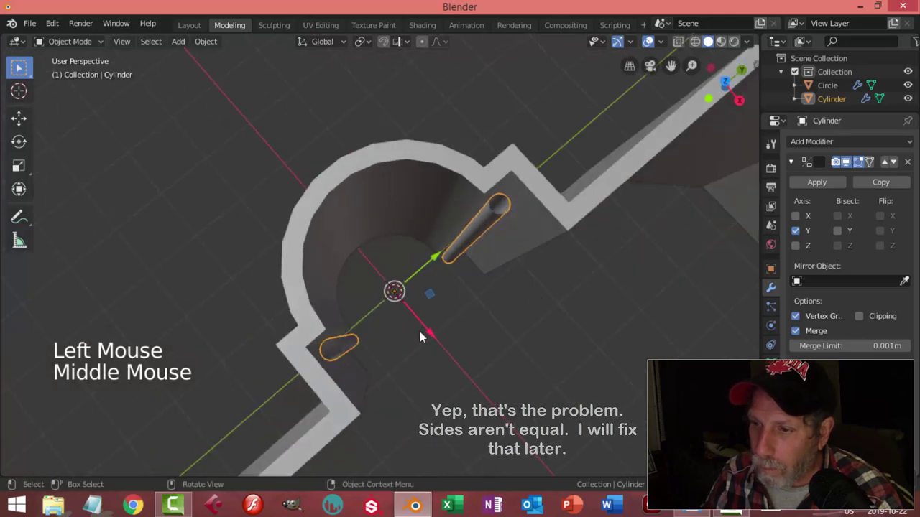
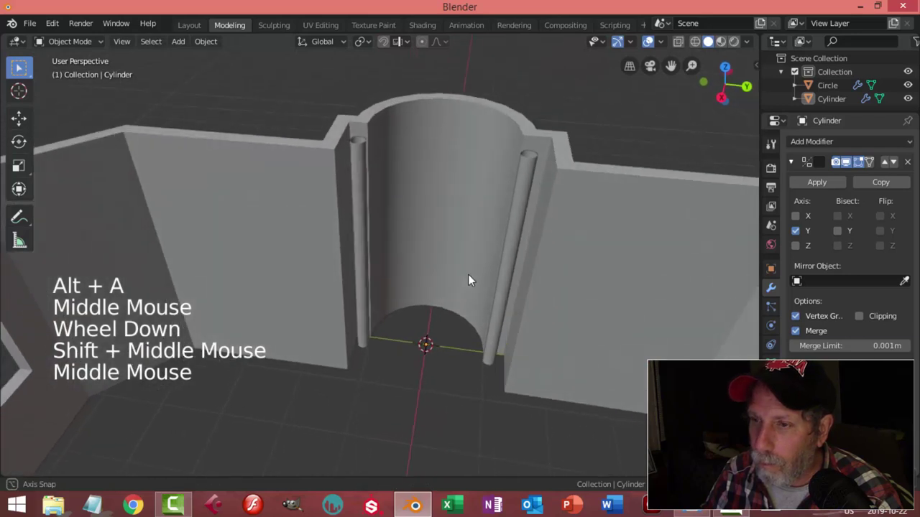
middle_click(480, 256)
left_click(481, 208)
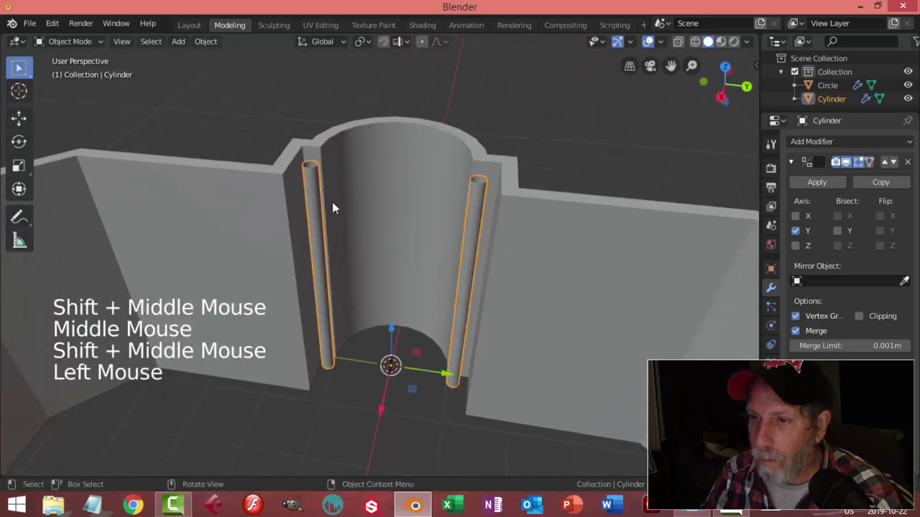
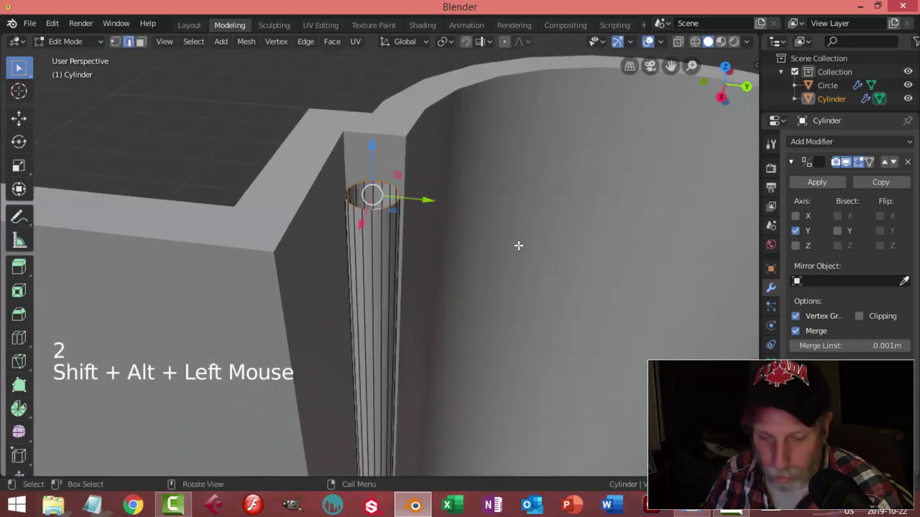
- Begin scaling the rod down to about 0.86 in Edit Mode to slim it
key("e")
key("s")
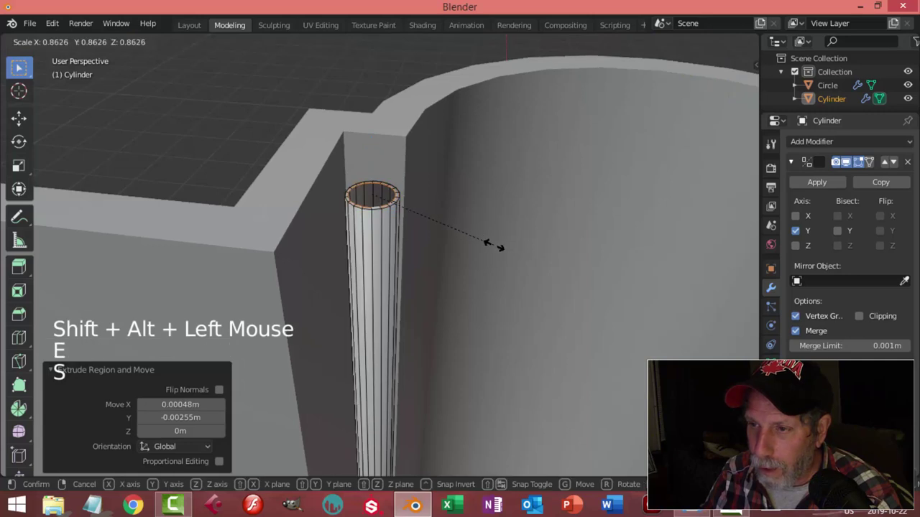
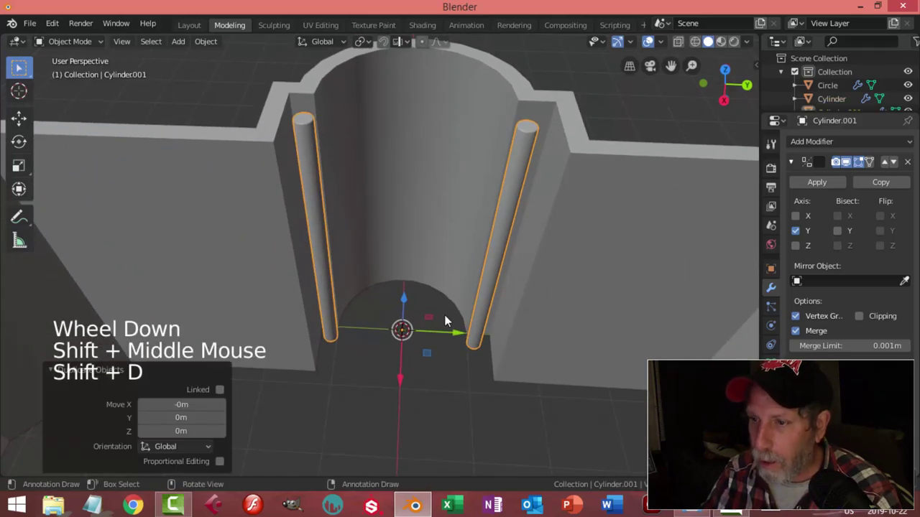
- Rotate the copied rod Cylinder.001 90° so it lies flat near the floor
middle_click(471, 312)
key("r")
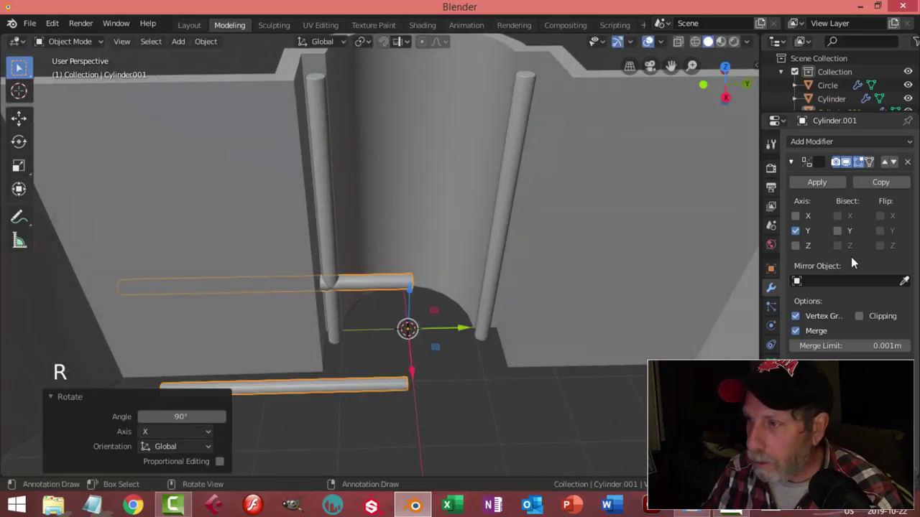
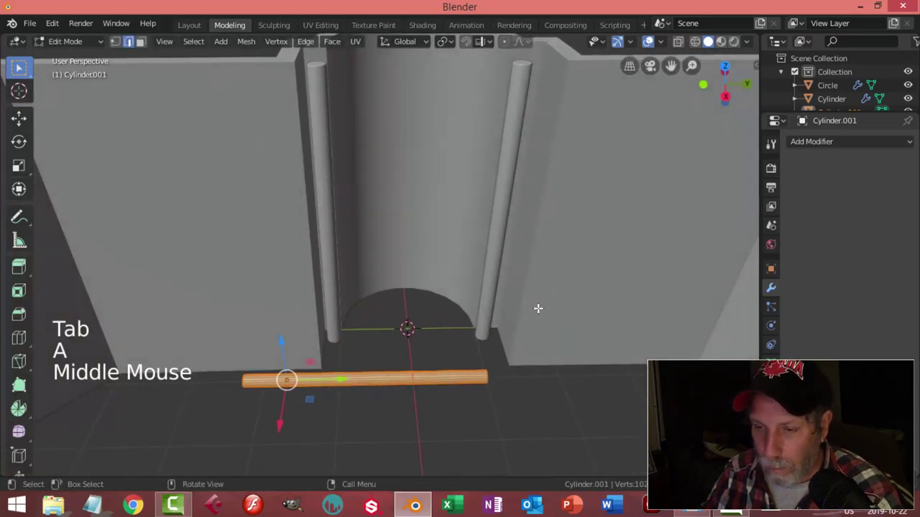
- Set the copy's origin to its geometry and scale the rung along Y to fit between the posts
key("Tab")
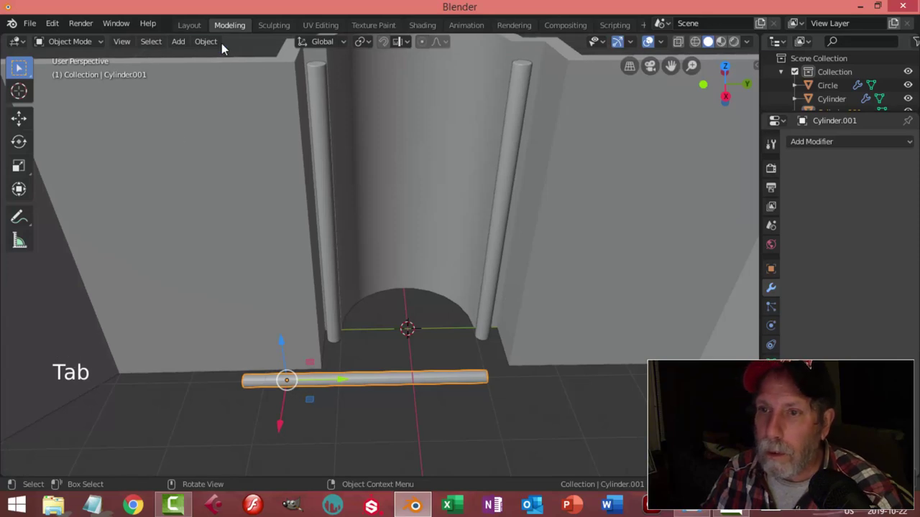
left_click(220, 42)
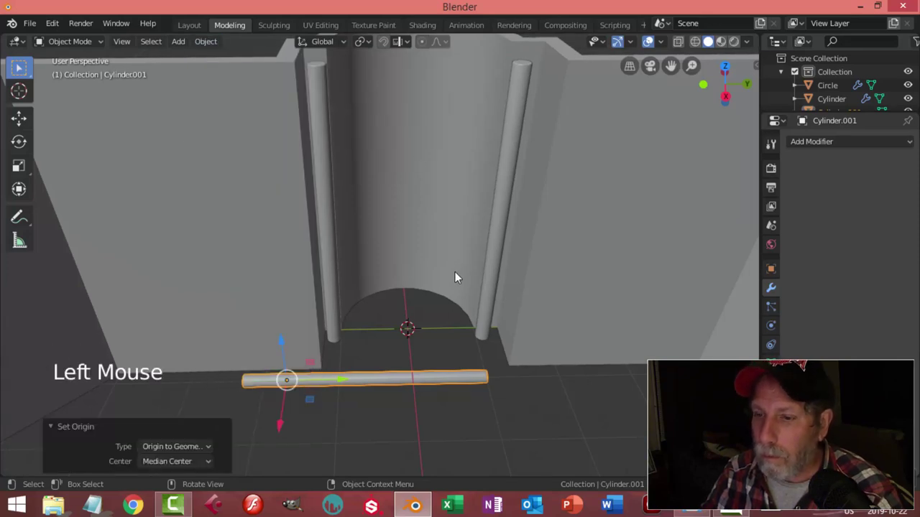
scroll("down", 3)
middle_click(490, 298)
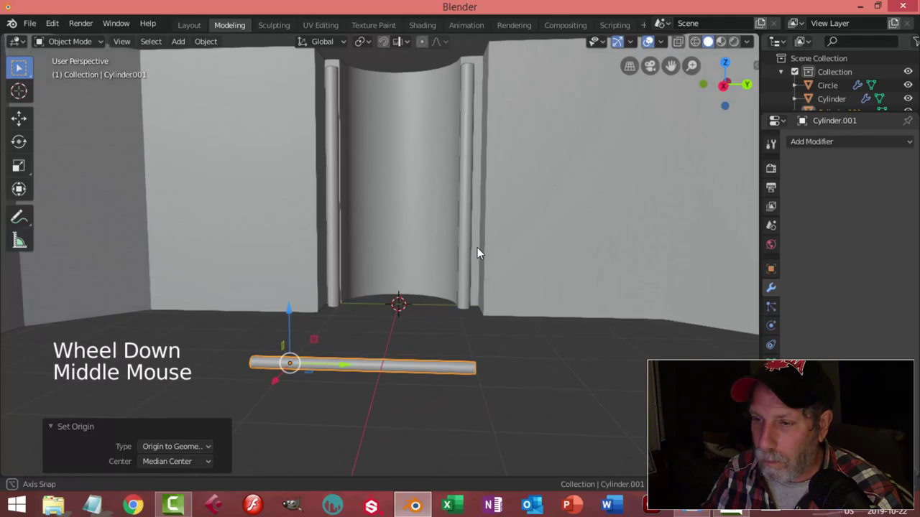
left_click(295, 311)
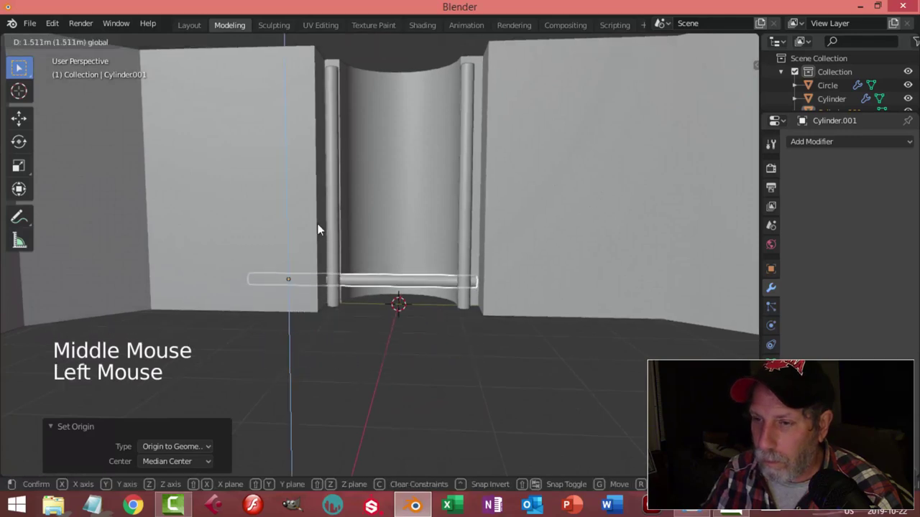
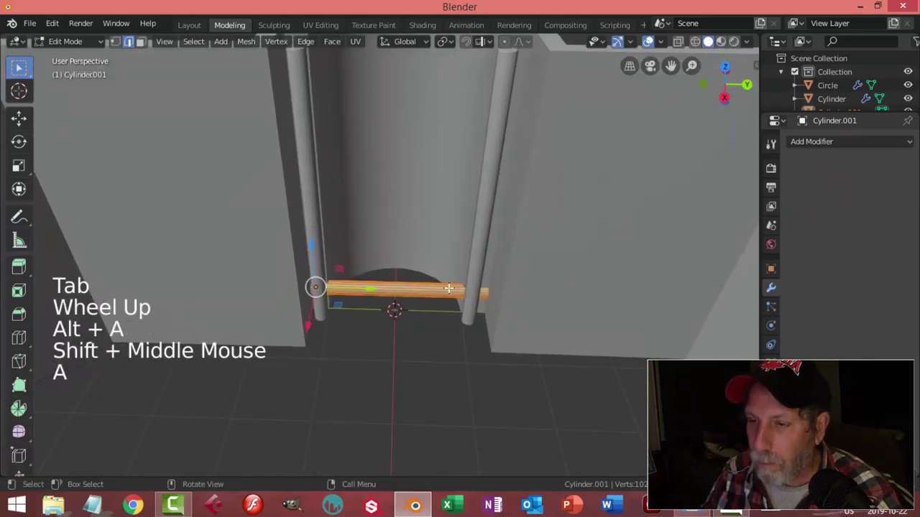
key("s")
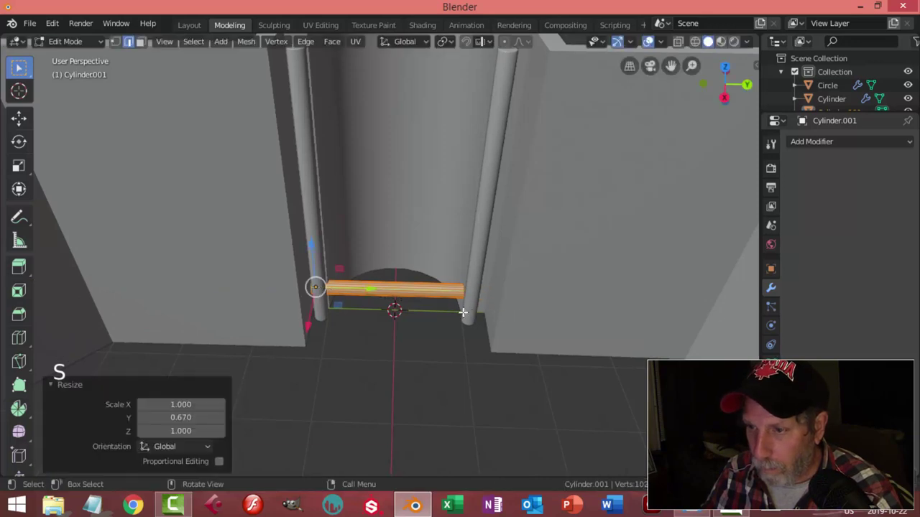
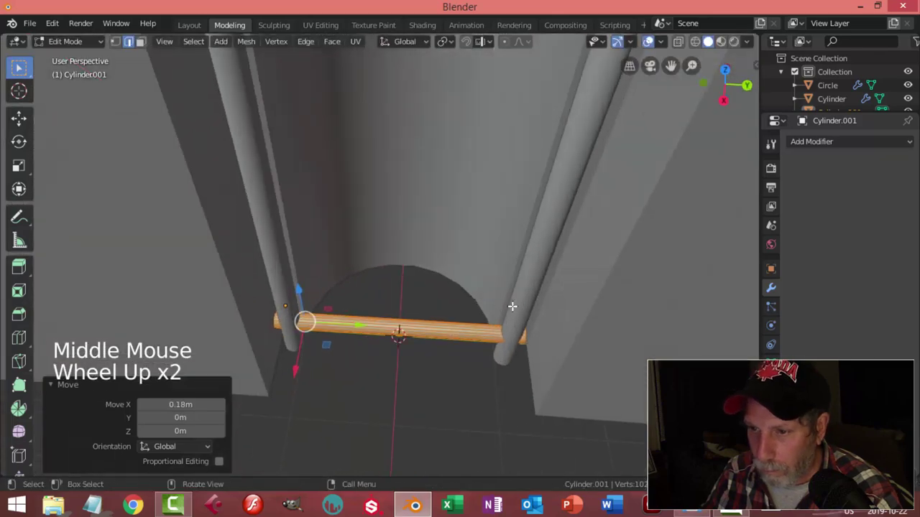
key("s")
scroll("up", 3)
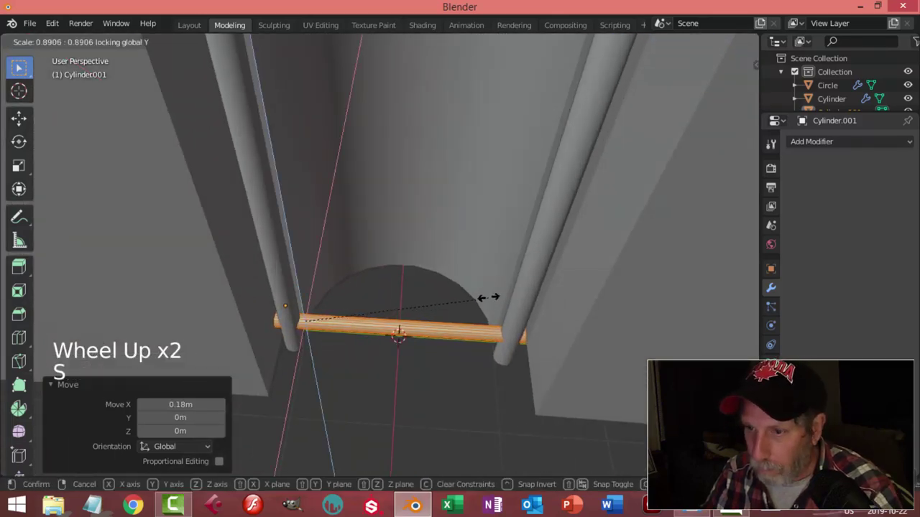
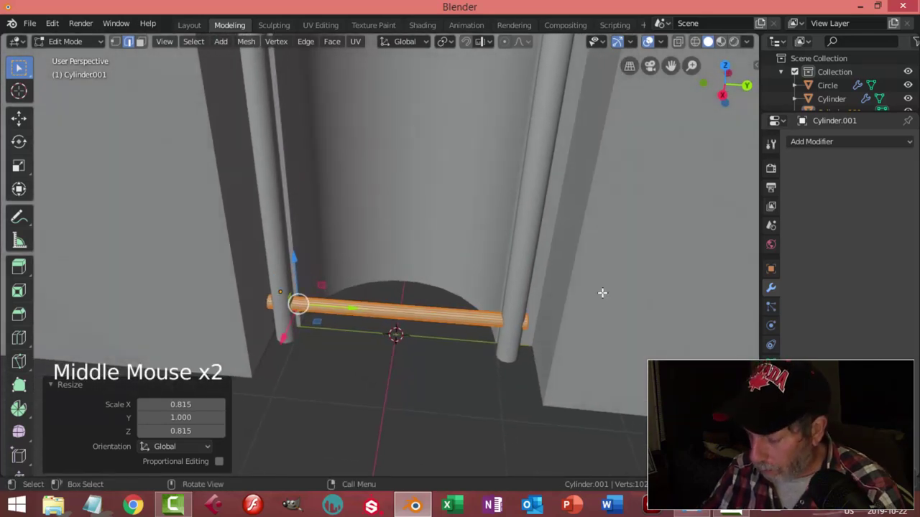
- Switch to a right-side wireframe view and begin box-selecting the rung's vertices
key("KP_3")
key("z")
key("alt+a")
key("b")
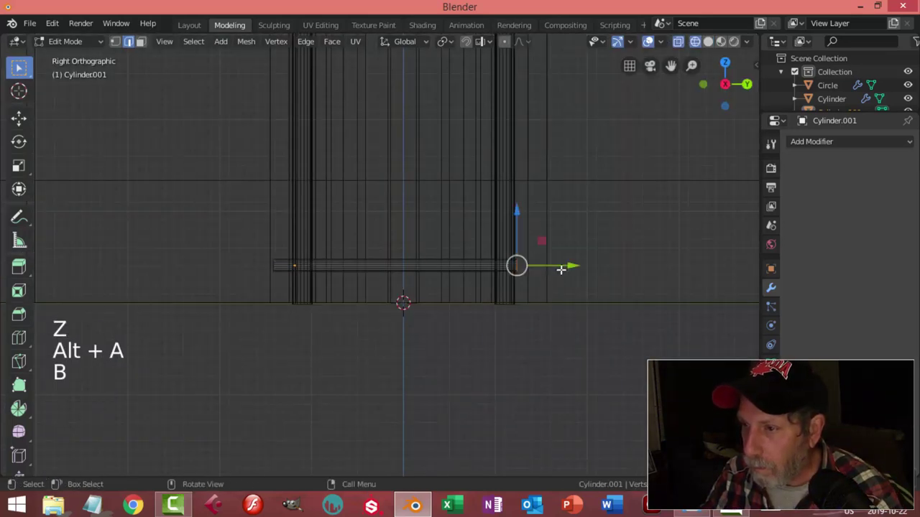
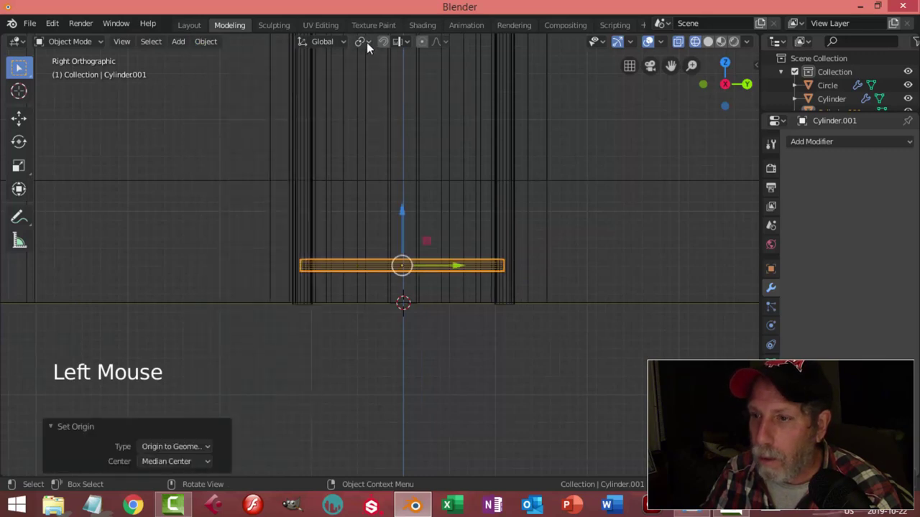
- Return to solid shading, select the rung and frame it from the top view
left_click(370, 49)
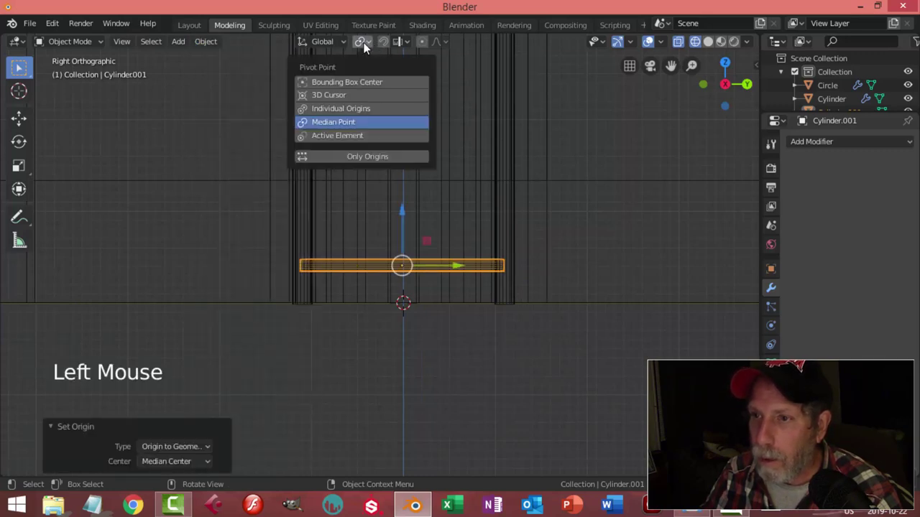
middle_click(556, 281)
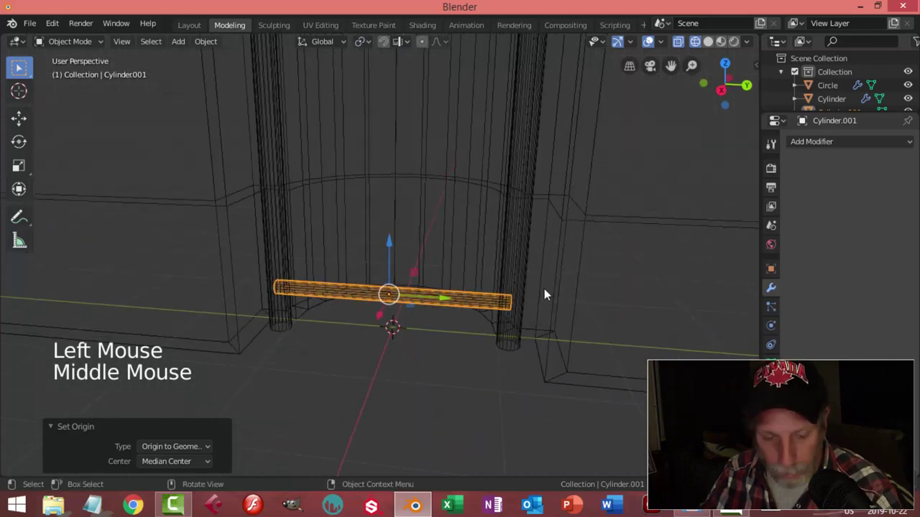
key("z")
middle_click(520, 314)
key("alt+a")
middle_click(427, 300)
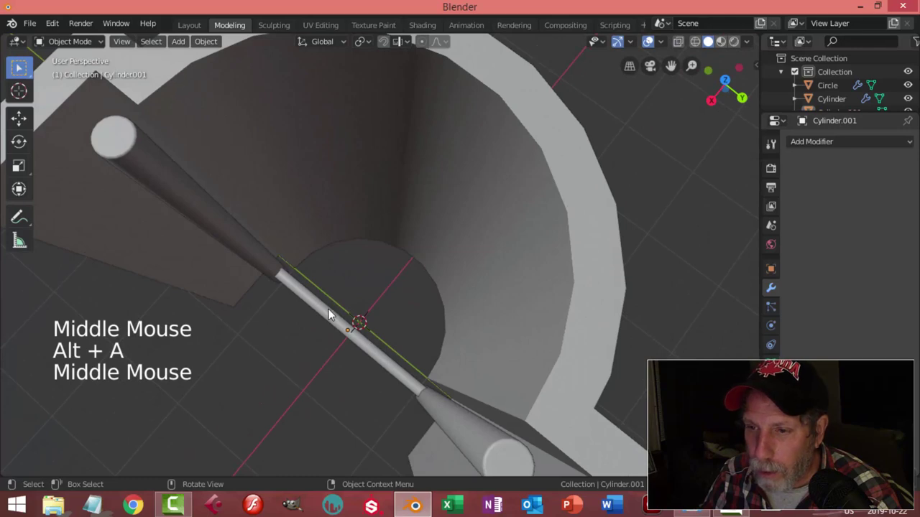
left_click(331, 311)
middle_click(420, 308)
key("KP_7")
scroll("up", 3)
middle_click(494, 273)
scroll("up", 3)
- Nudge the rung into line with the vertical posts and apply its scale
left_click(510, 285)
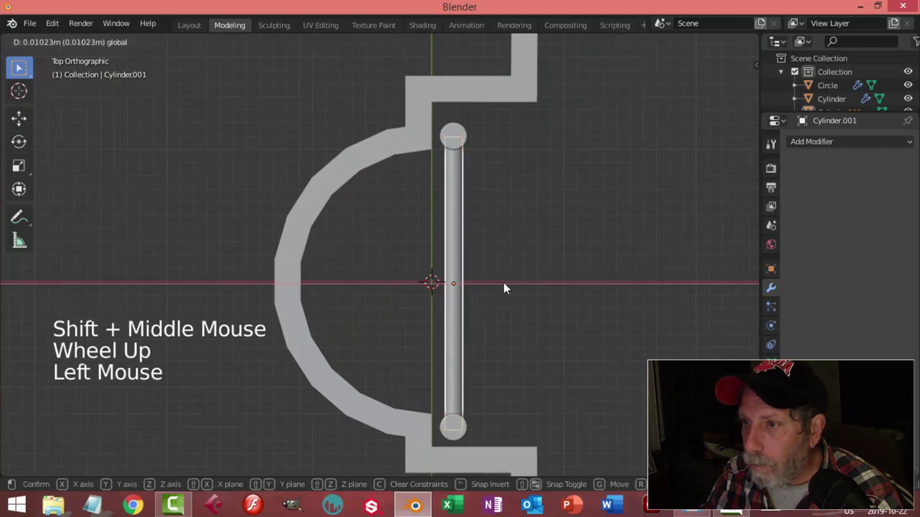
key("alt+a")
scroll("down", 3)
middle_click(514, 309)
middle_click(414, 313)
scroll("down", 3)
middle_click(419, 309)
left_click(409, 266)
middle_click(454, 290)
key("ctrl+a")
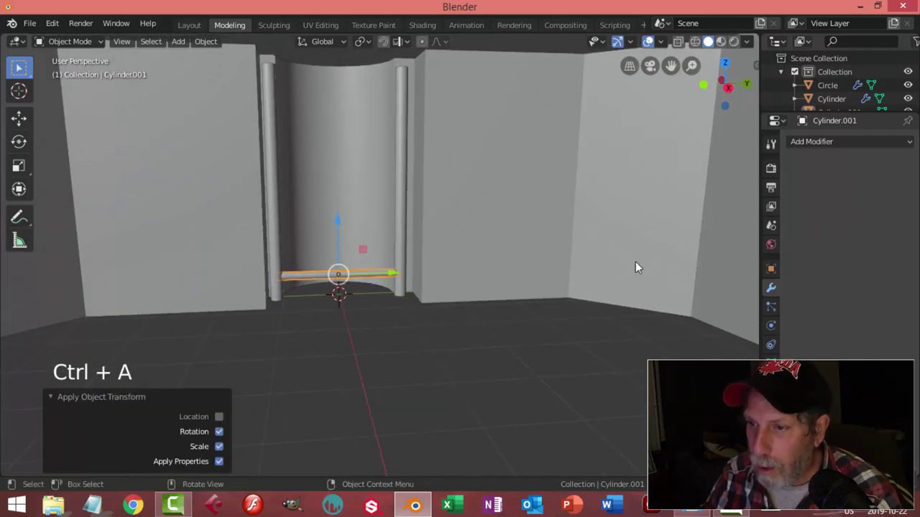
- Add an Array modifier to the rung with Count 6 and Relative Offset Z 5, forming a ladder
left_click(821, 146)
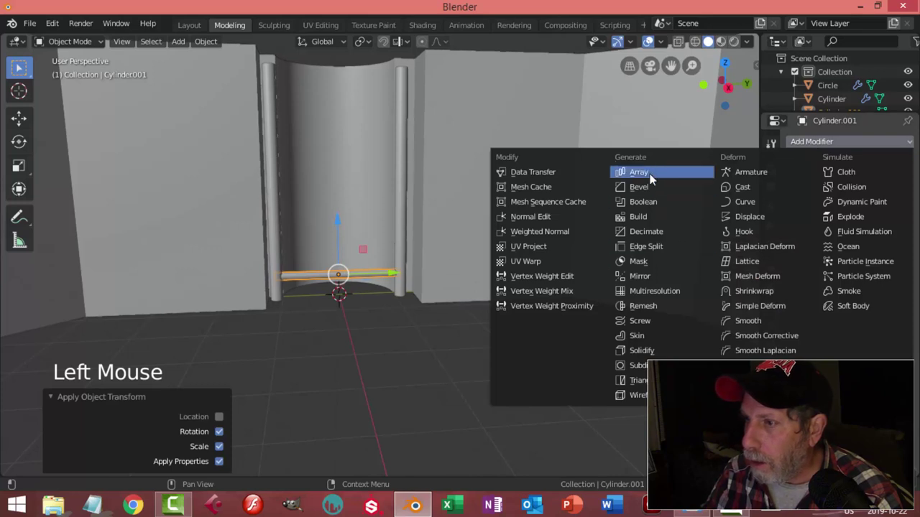
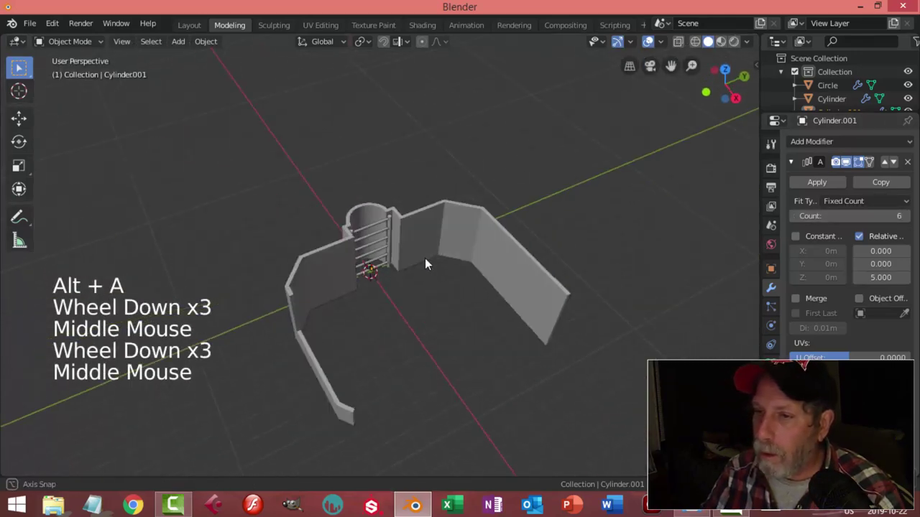
scroll("up", 3)
middle_click(434, 274)
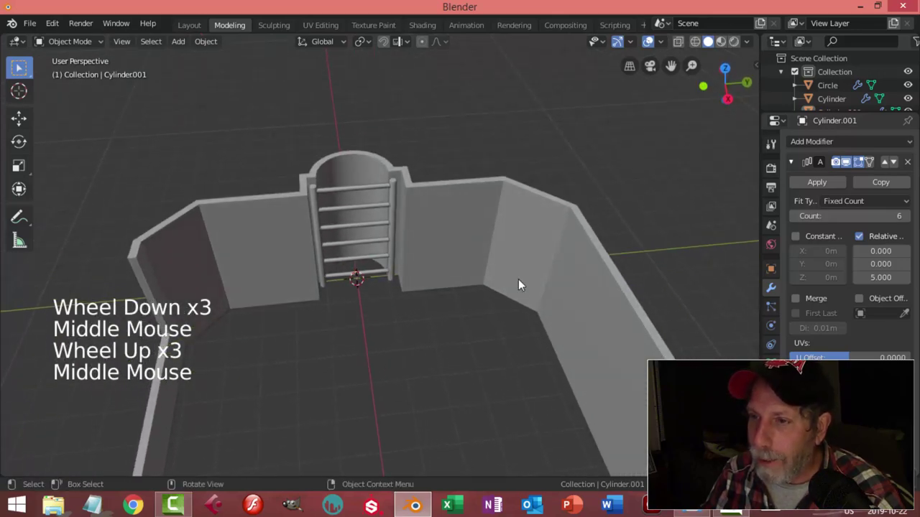
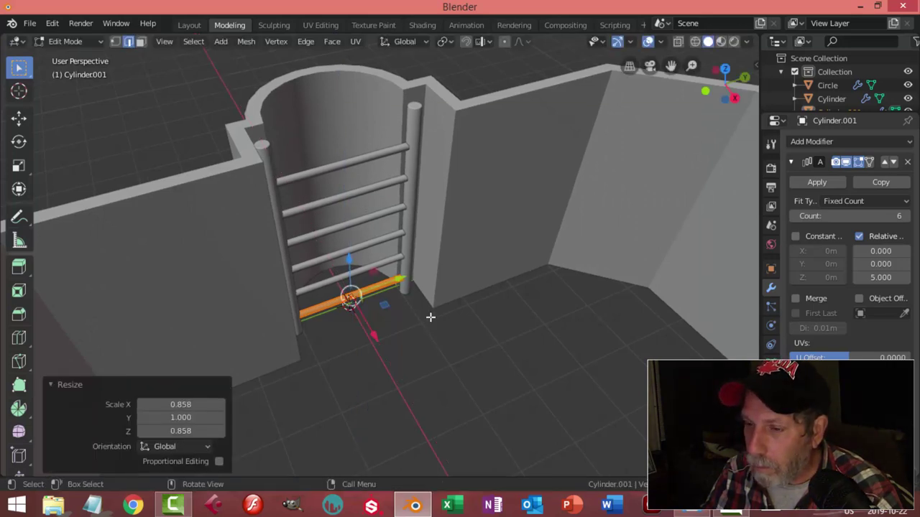
- Raise the rung array's Z offset to 5.6 for wider spacing
key("Tab")
middle_click(518, 298)
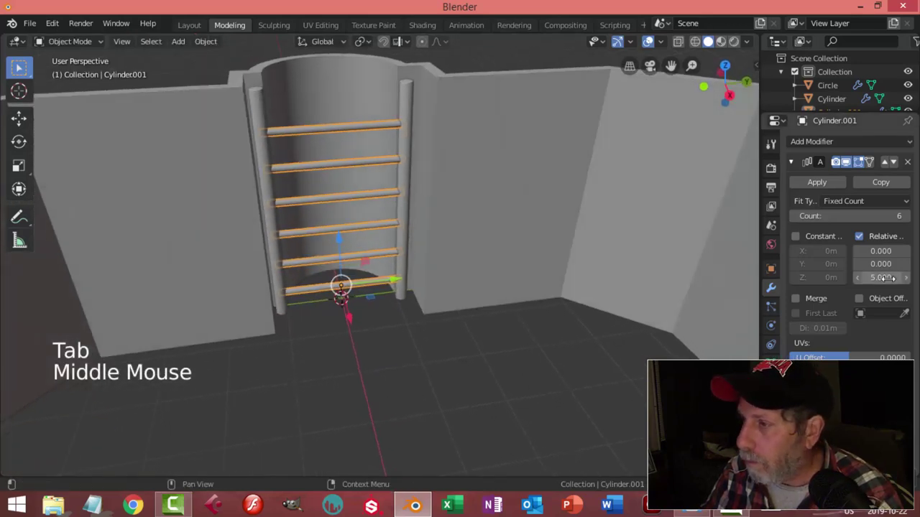
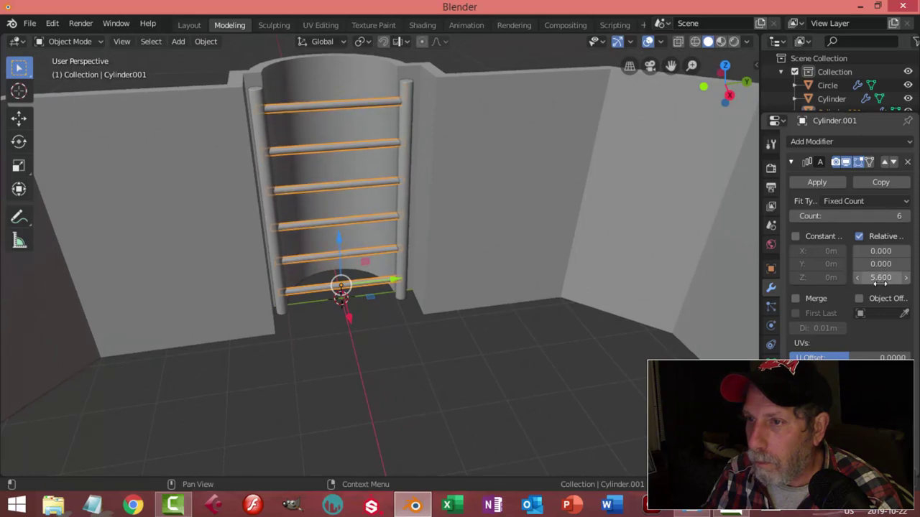
key("alt+a")
- Orbit around to inspect the finished ladder and the room walls
scroll("down", 3)
middle_click(543, 246)
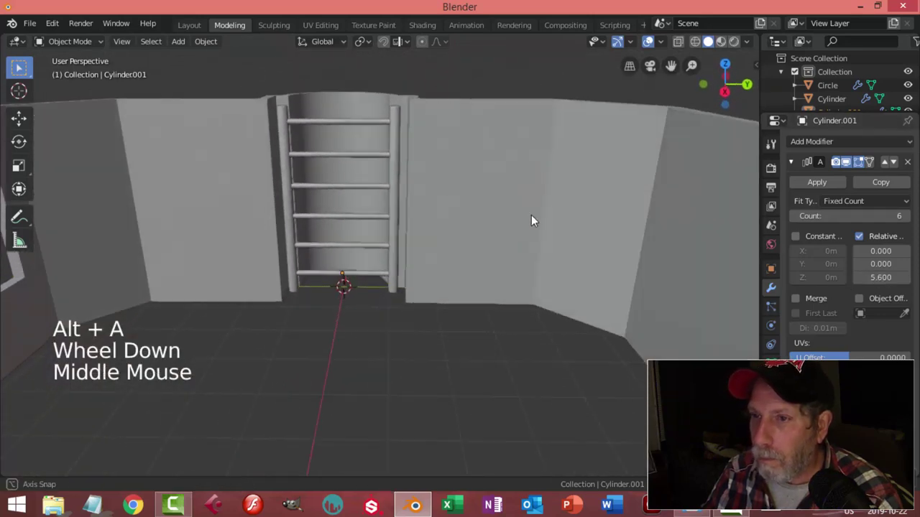
scroll("down", 3)
middle_click(430, 253)
scroll("down", 3)
scroll("up", 3)
middle_click(460, 266)
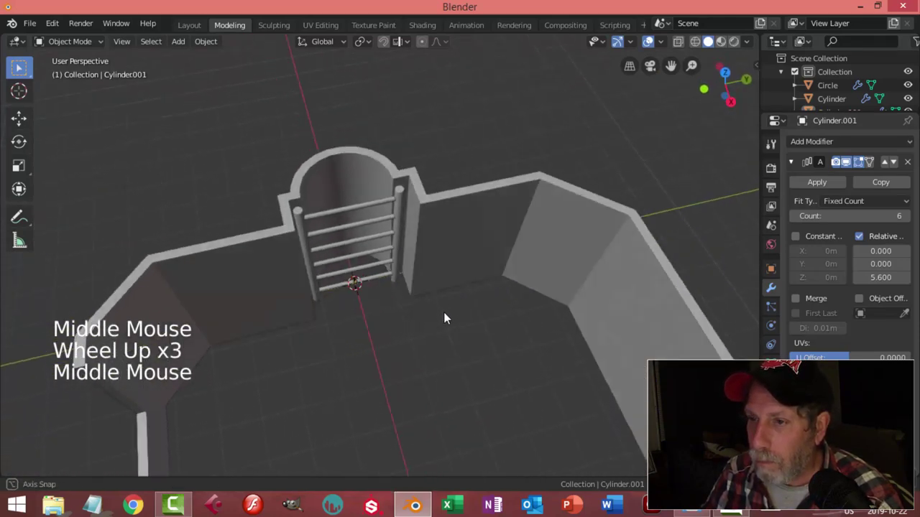
scroll("down", 3)
middle_click(423, 256)
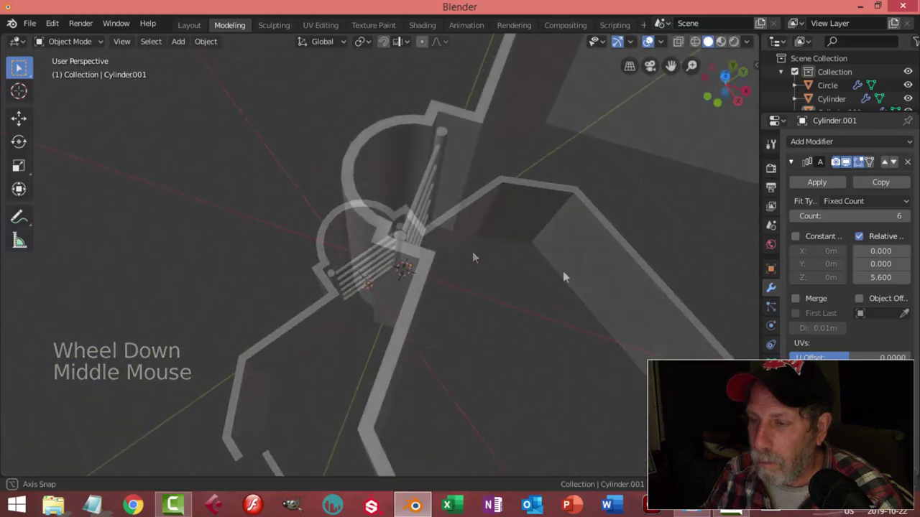
scroll("down", 3)
middle_click(555, 289)
middle_click(505, 255)
- Check the Main_Engineering reference, return to Blender and add a new mesh circle near the ladder
middle_click(490, 276)
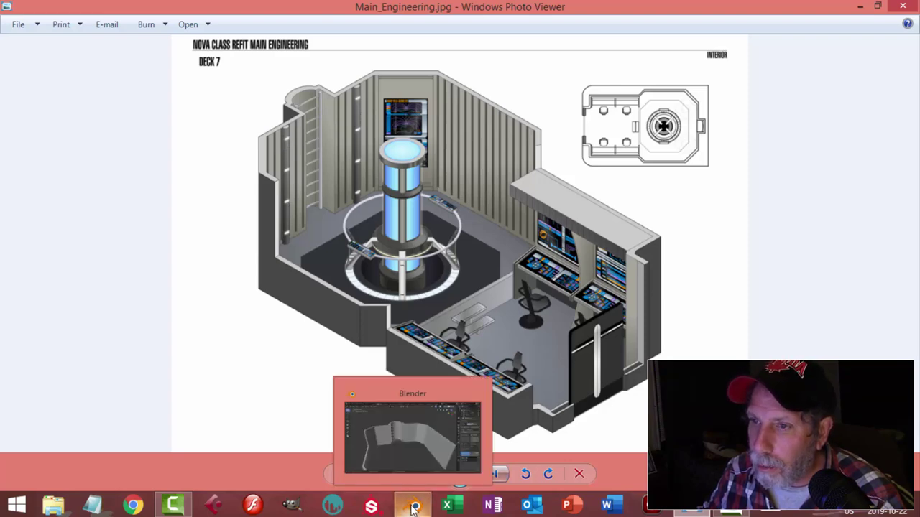
key("shift+a")
middle_click(324, 213)
scroll("down", 3)
middle_click(451, 276)
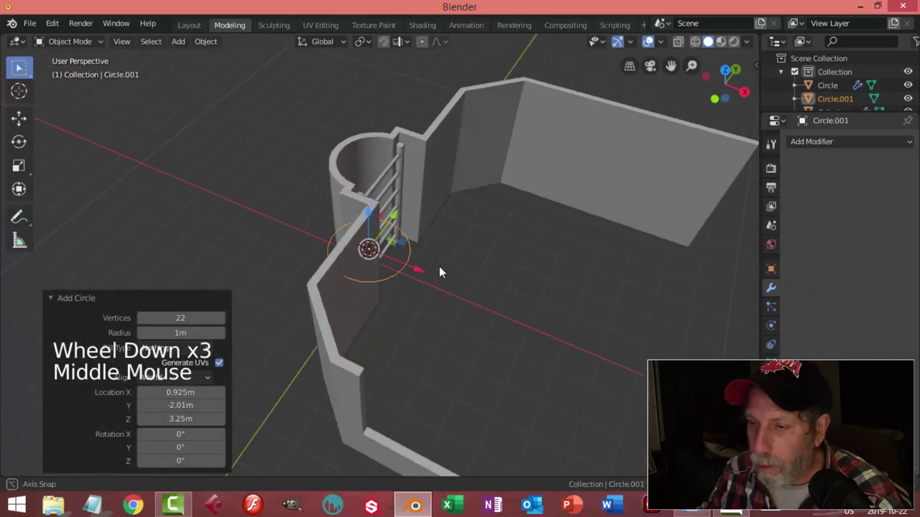
- Shape and scale the circle in Edit Mode into a curved half-round plate
left_click(427, 276)
key("Tab")
key("a")
key("s")
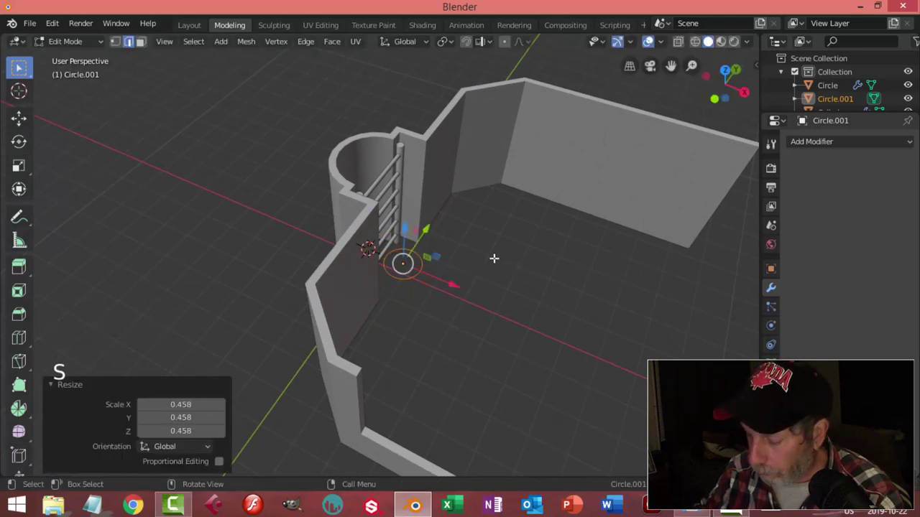
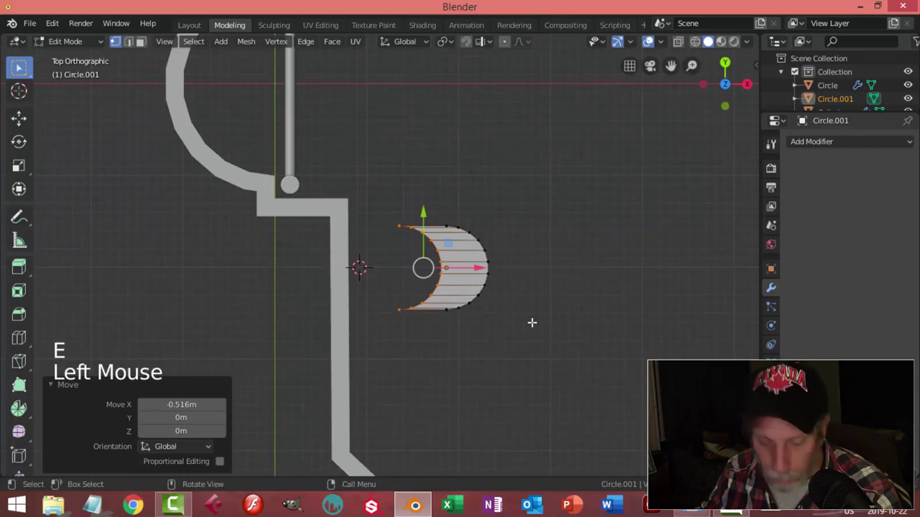
key("s")
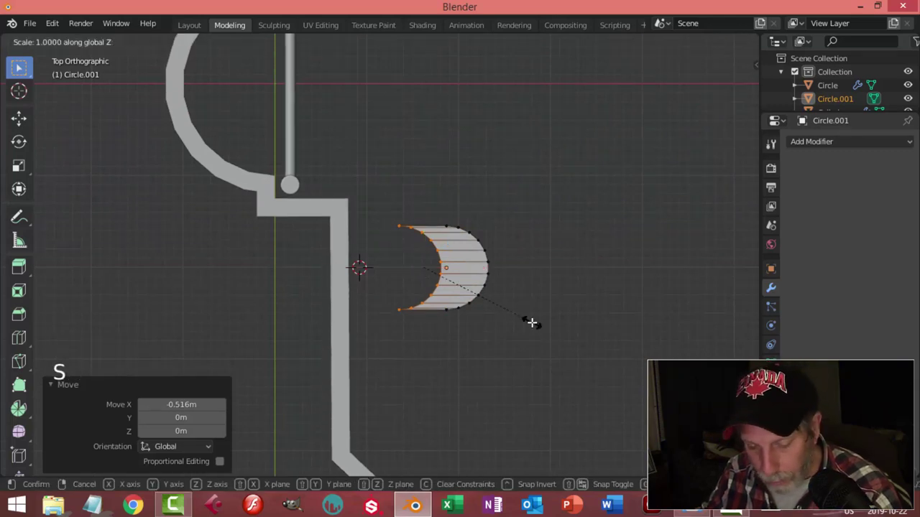
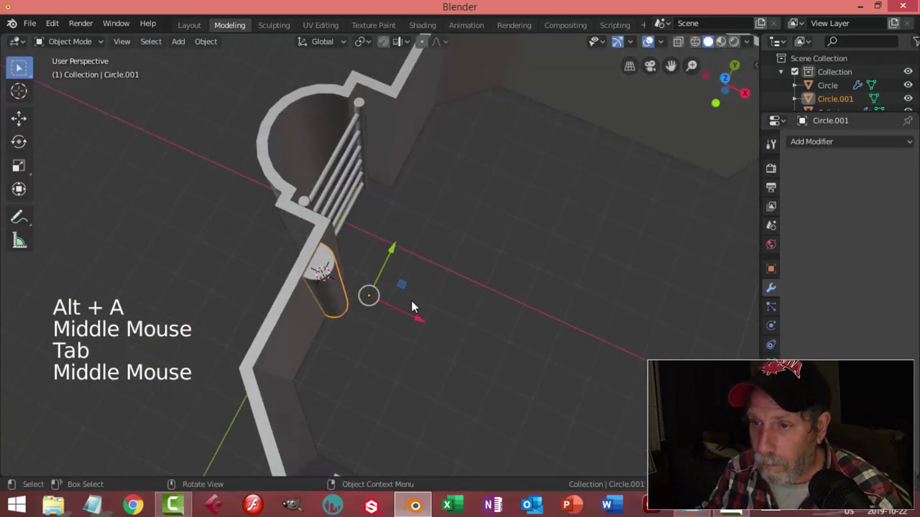
scroll("up", 3)
key("alt+a")
middle_click(368, 278)
left_click(319, 280)
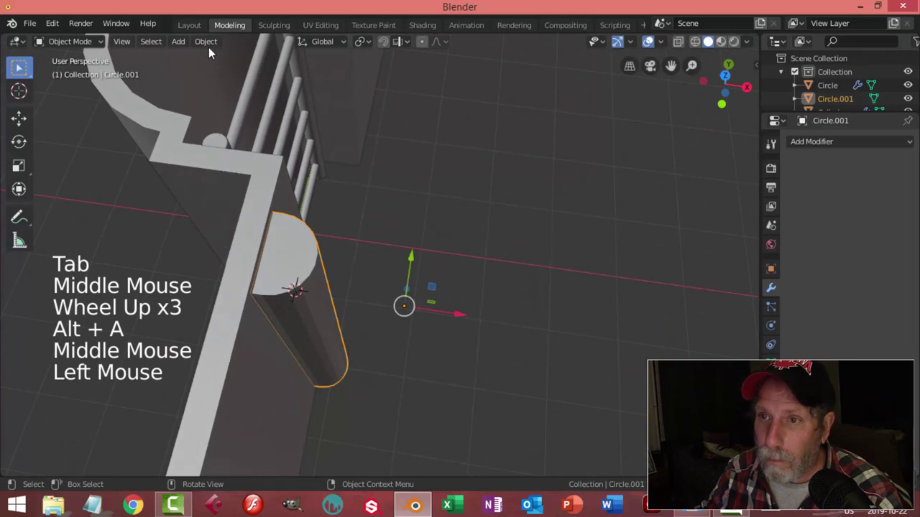
- Centre the plate's origin on its geometry and begin stretching it upward along Z
left_click(213, 46)
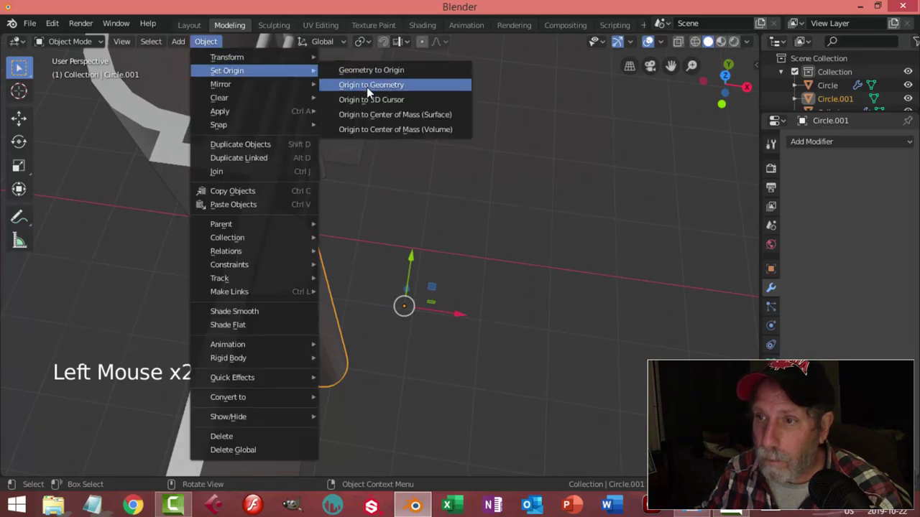
middle_click(483, 202)
key("Tab")
key("a")
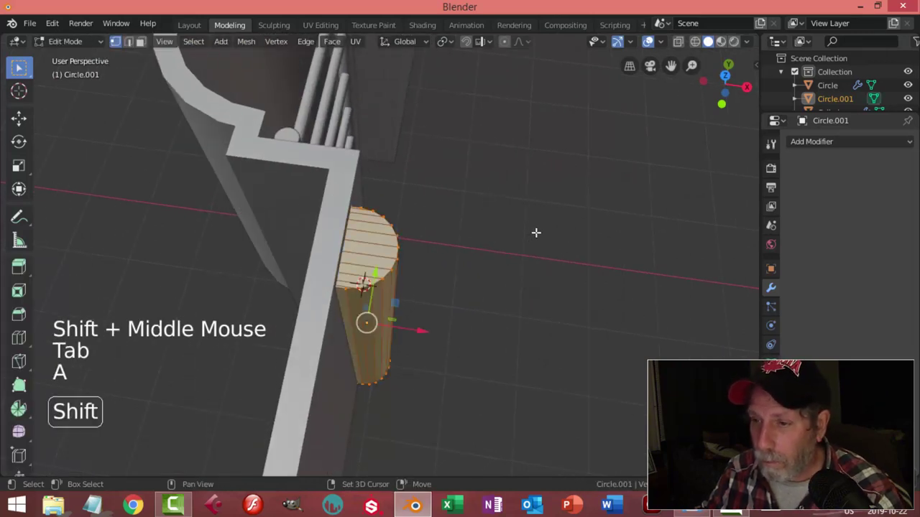
key("s")
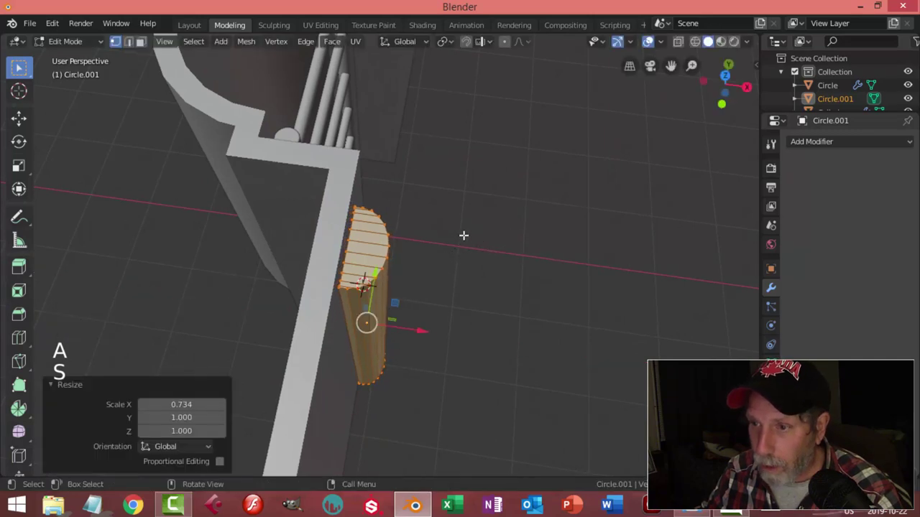
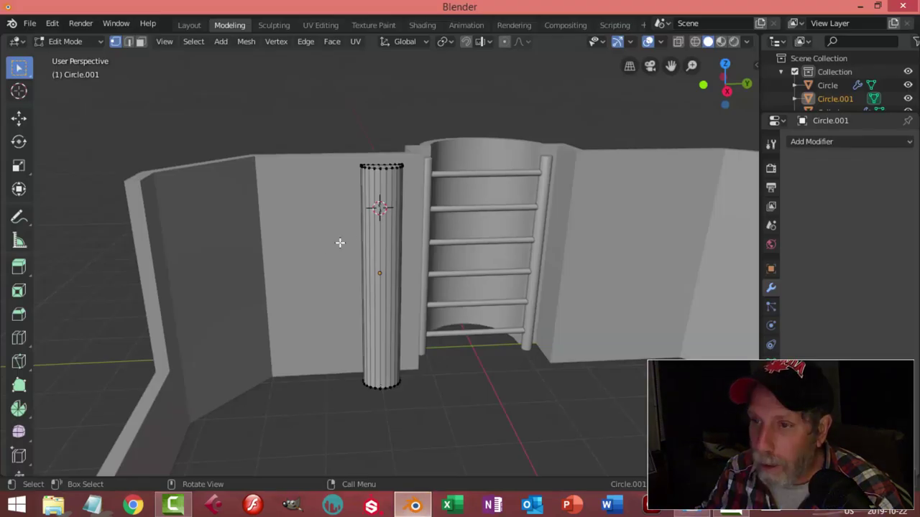
- Loop cut the rod and shrink the selected face bands inward to form four recessed rings
key("ctrl+r")
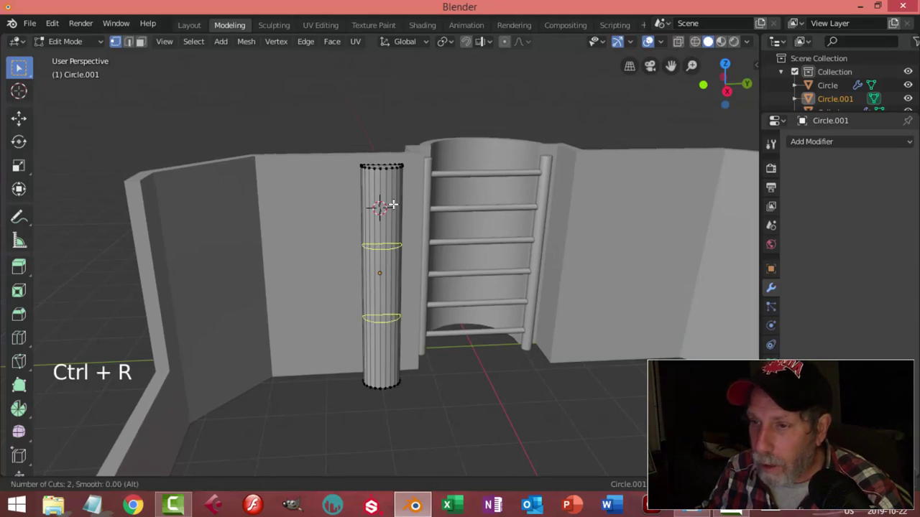
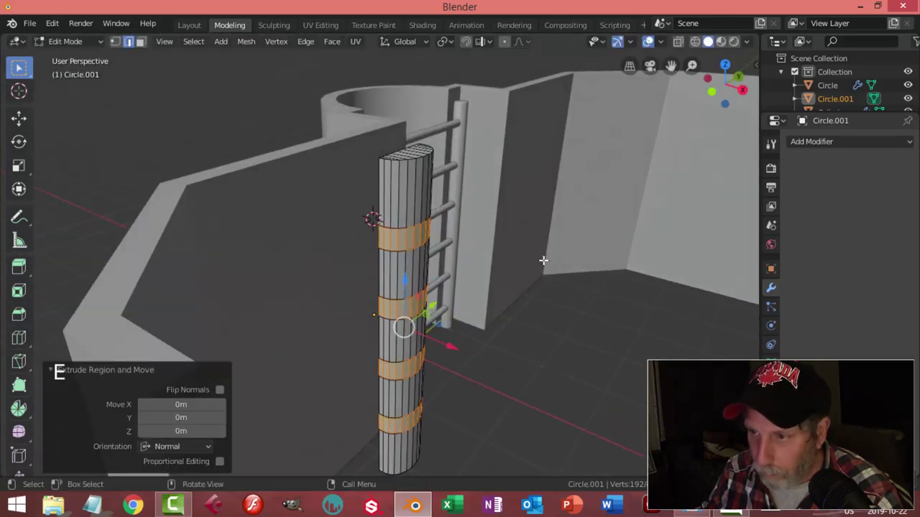
key("alt+s")
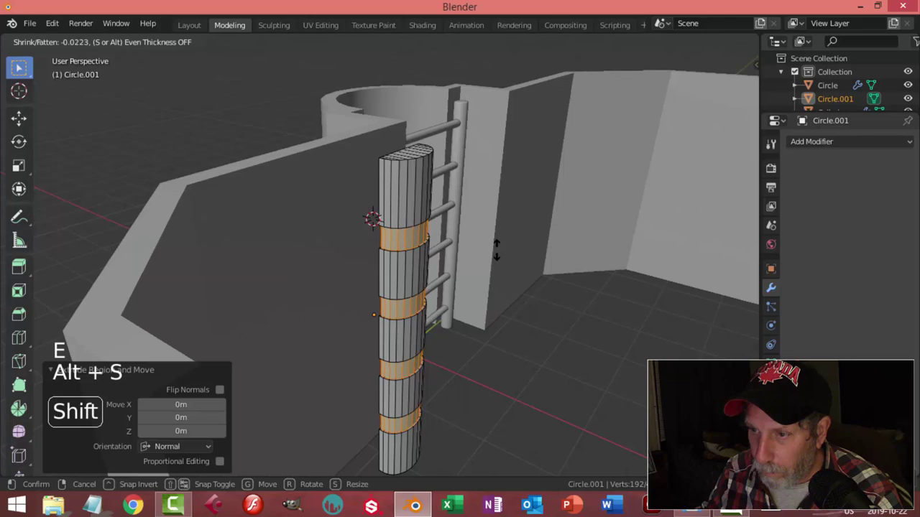
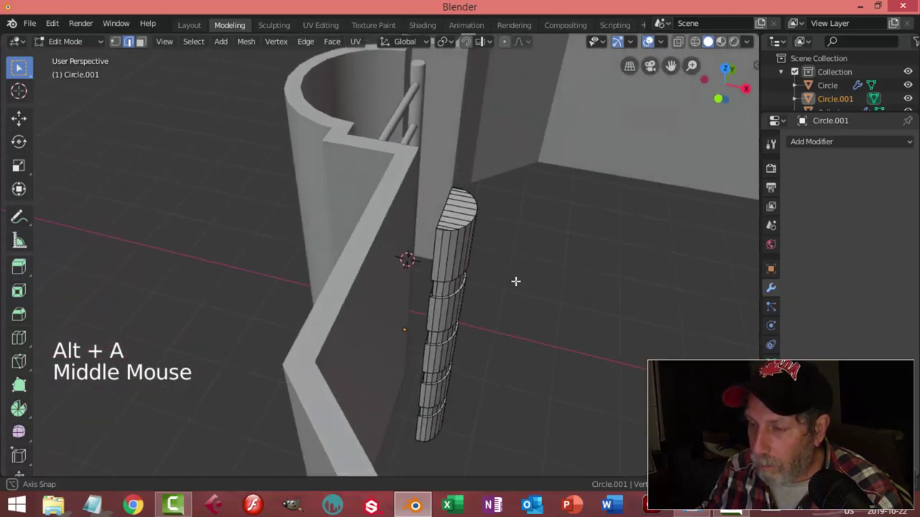
- Hide everything except the rod and orbit to view it alone
key("Tab")
middle_click(510, 272)
key("alt+h")
key("shift+h")
middle_click(498, 271)
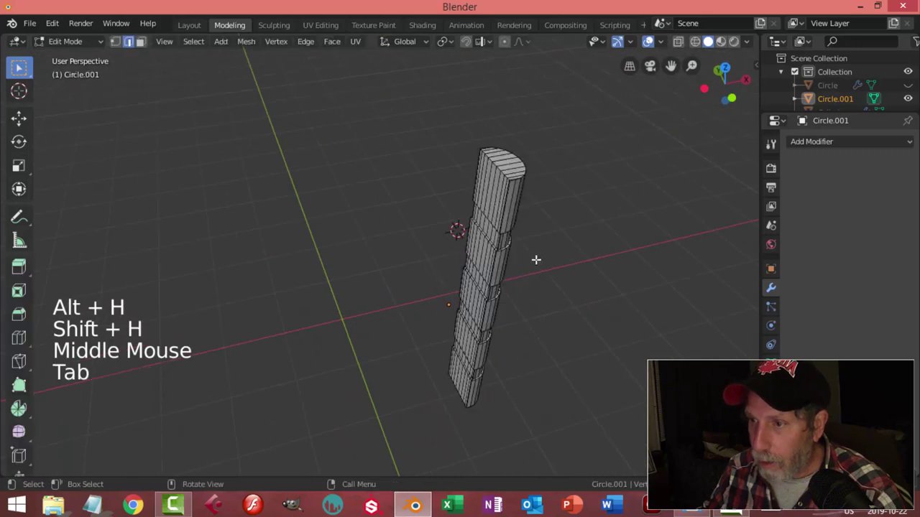
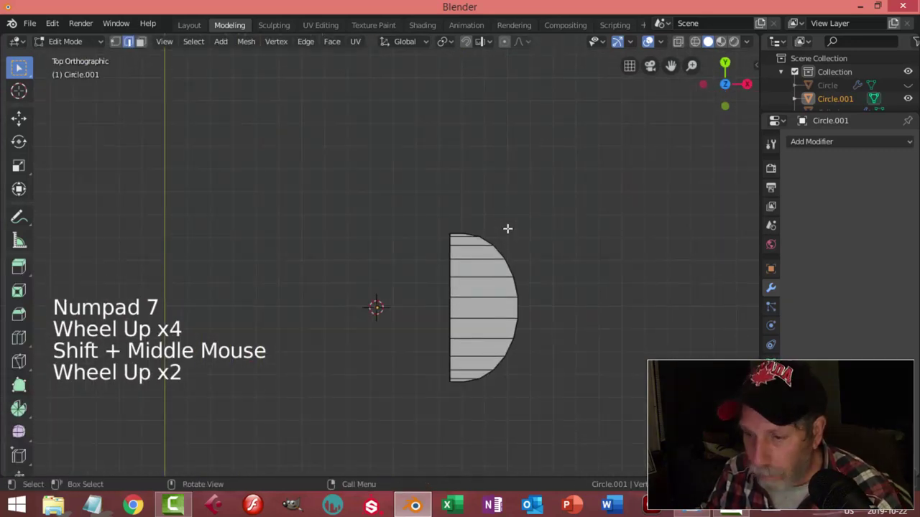
- Inspect the rod in X-ray wireframe from top view, then apply Shade Smooth and return to edit mode
key("z")
key("b")
key("x")
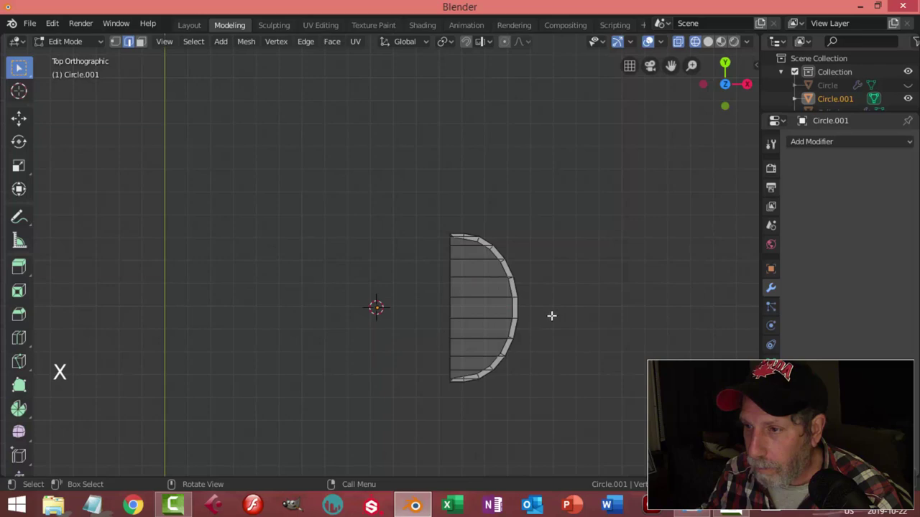
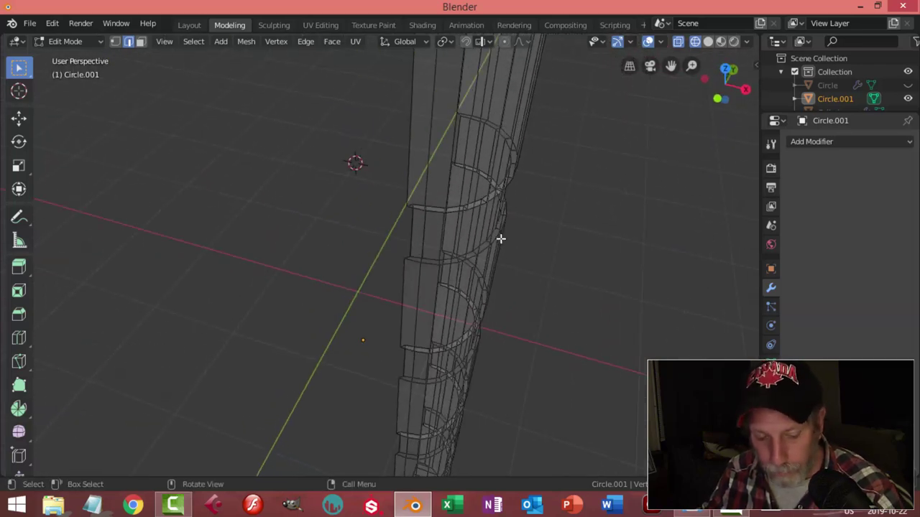
key("z")
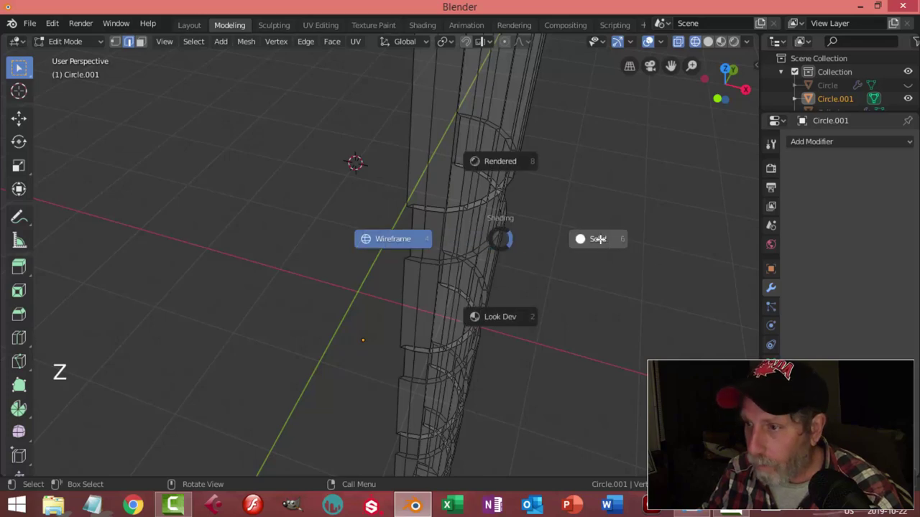
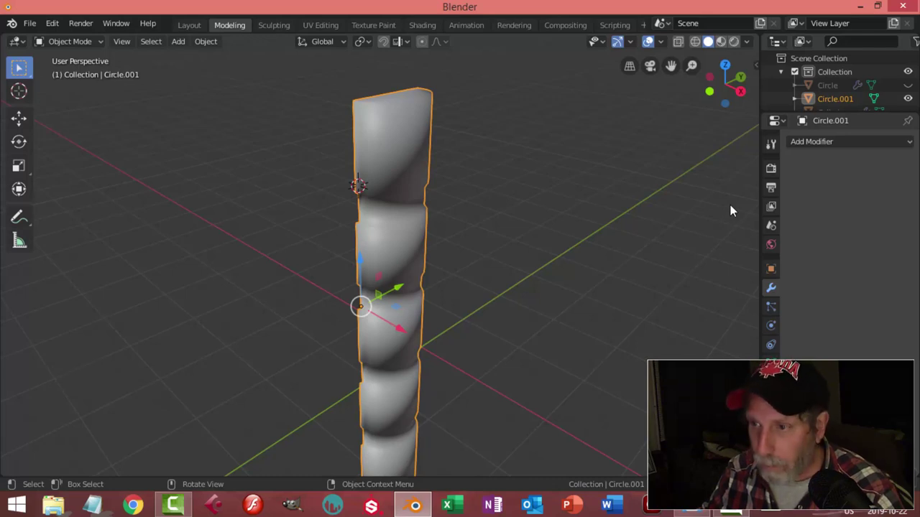
key("Tab")
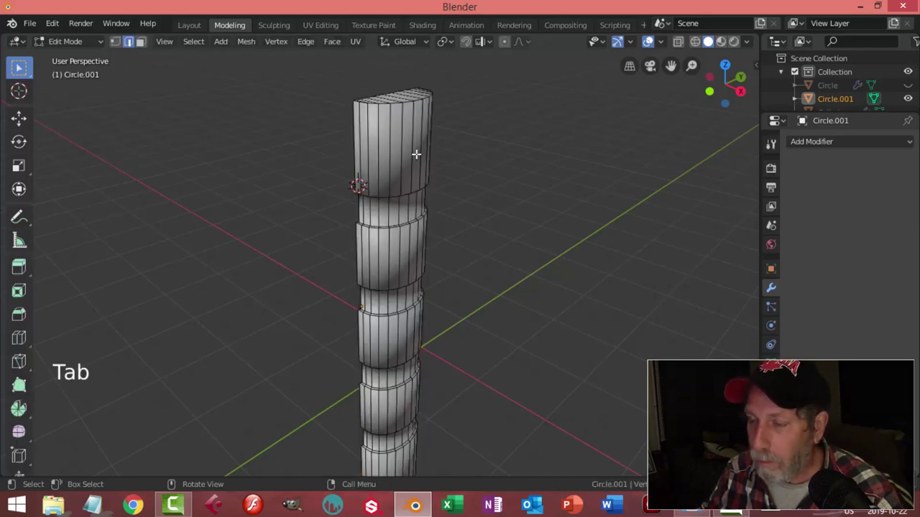
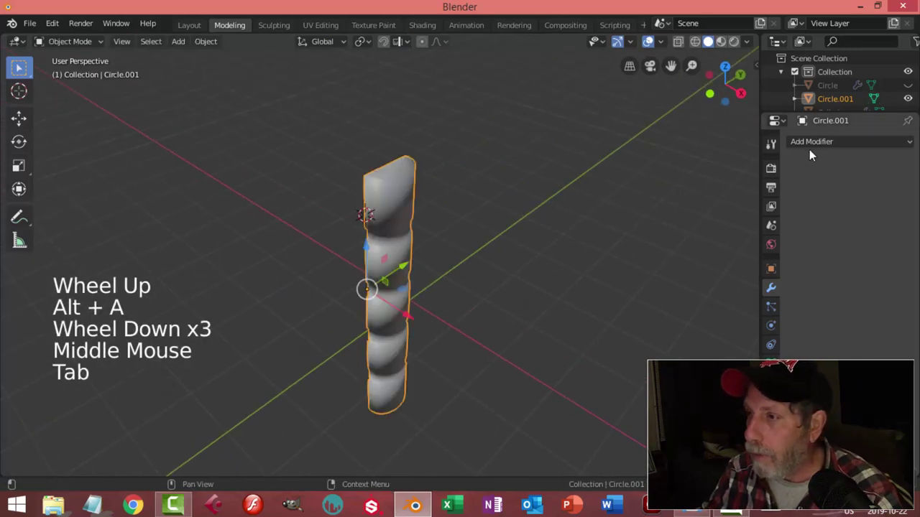
- Add a Subdivision Surface modifier and loop cut supporting edges near the upper grooves
left_click(812, 146)
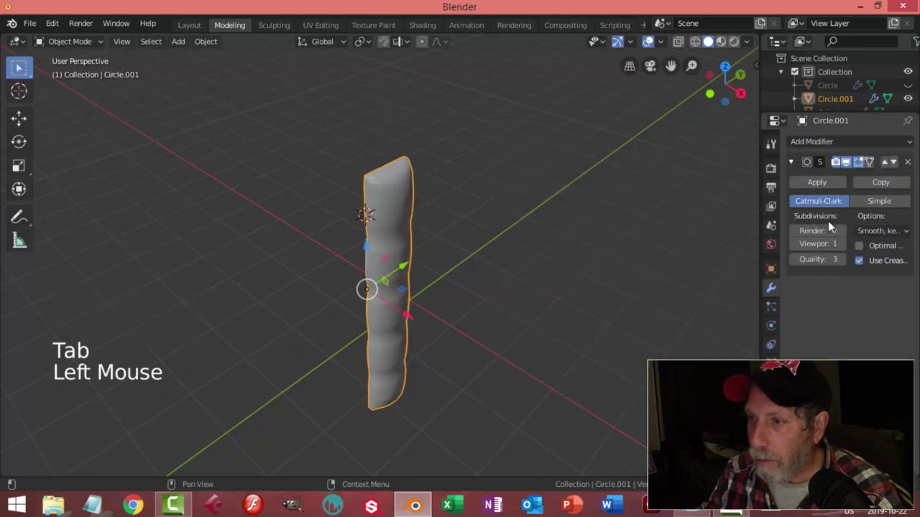
key("Tab")
key("ctrl+r")
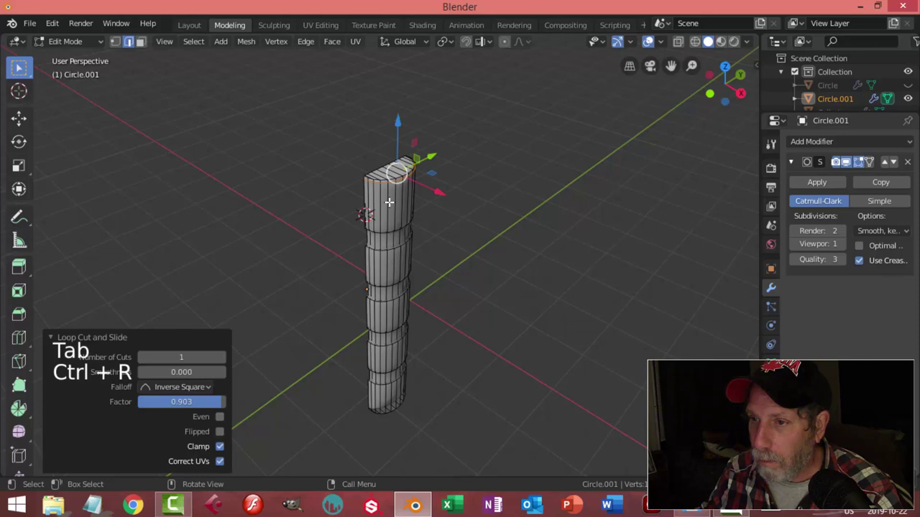
key("ctrl+r")
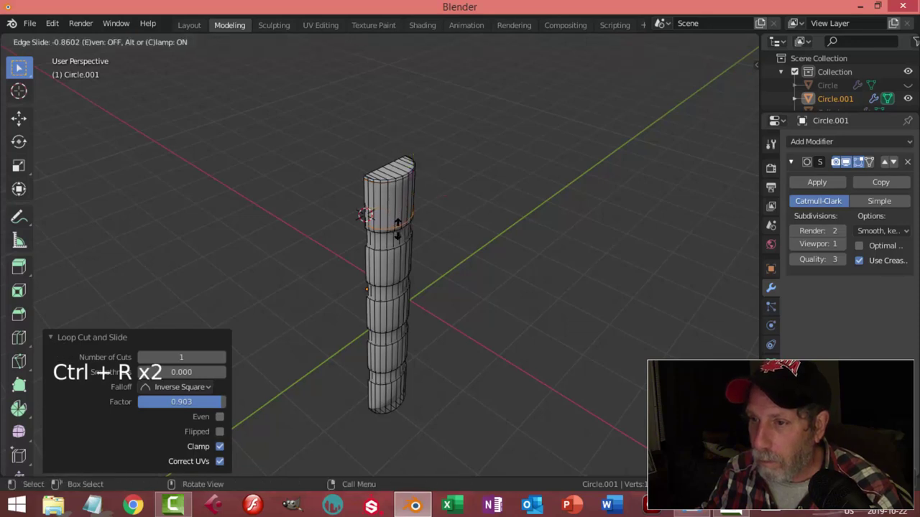
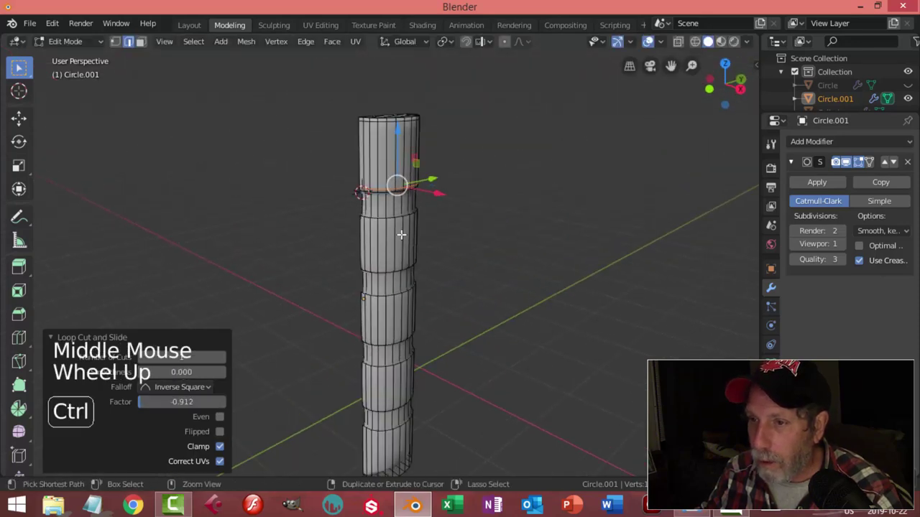
key("ctrl+r")
key("ctrl+r")
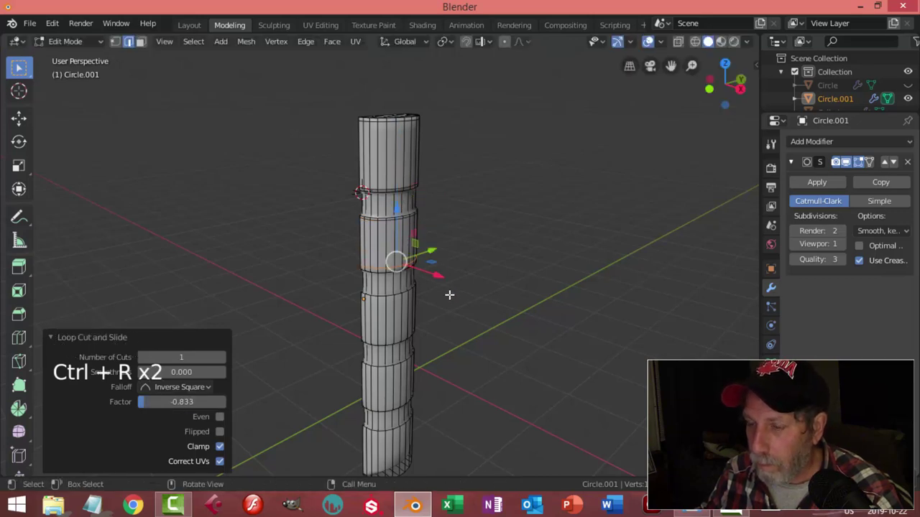
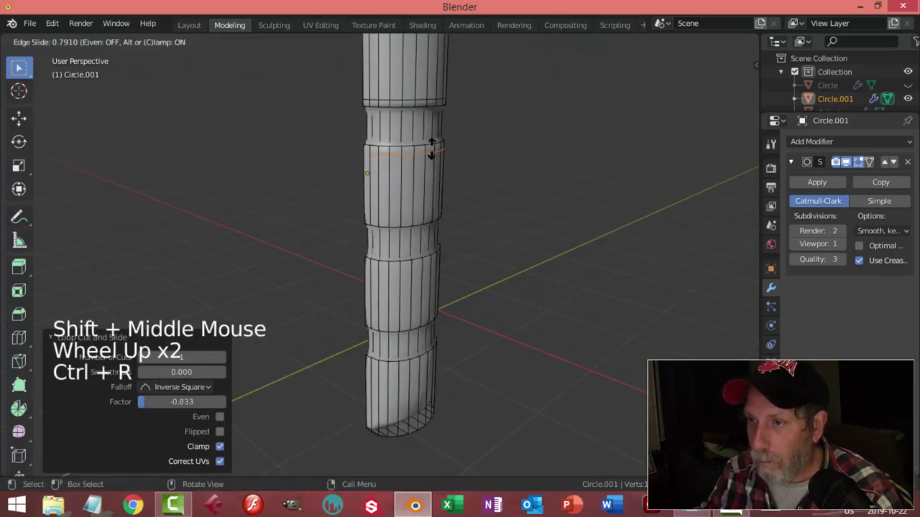
- Add and edge-slide supporting loops tight against the remaining grooves down to the bottom one
key("ctrl+r")
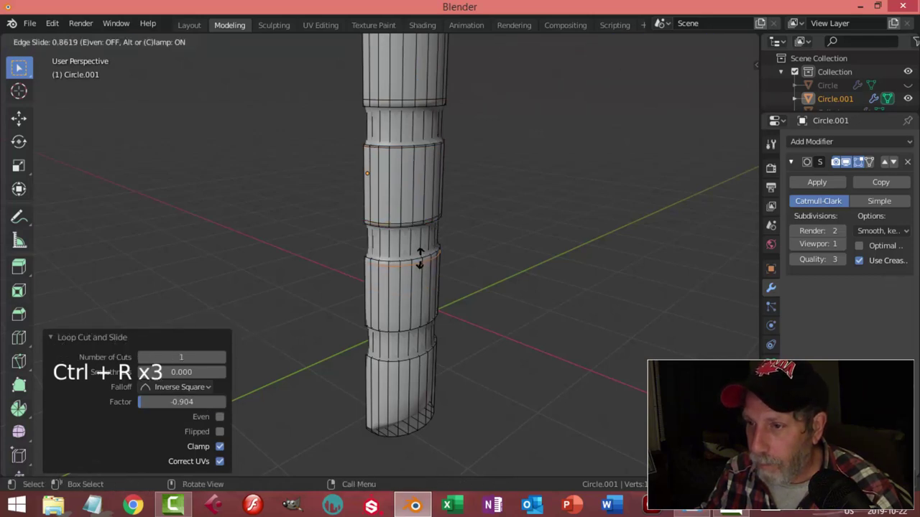
key("ctrl+r")
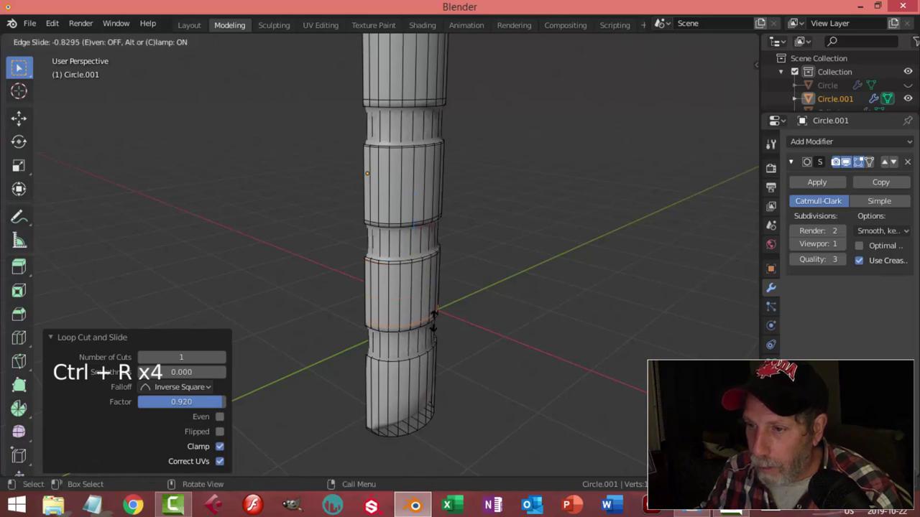
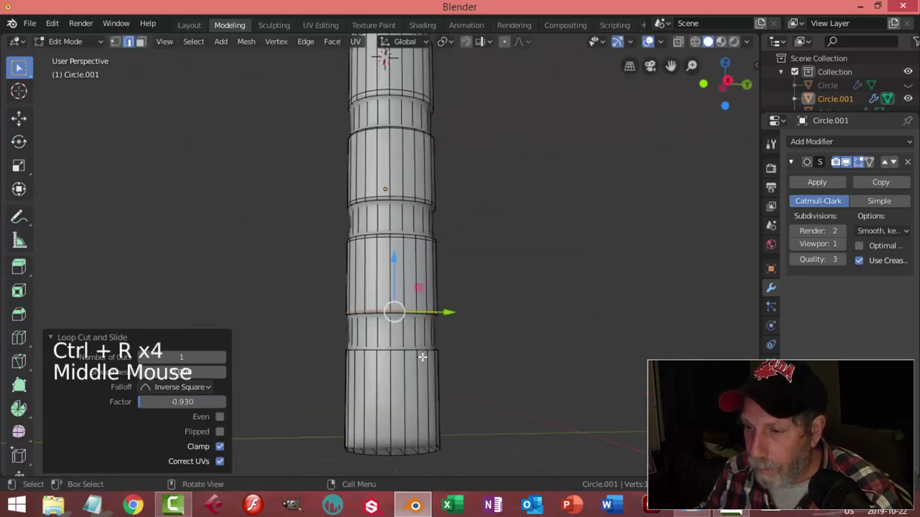
key("ctrl+r")
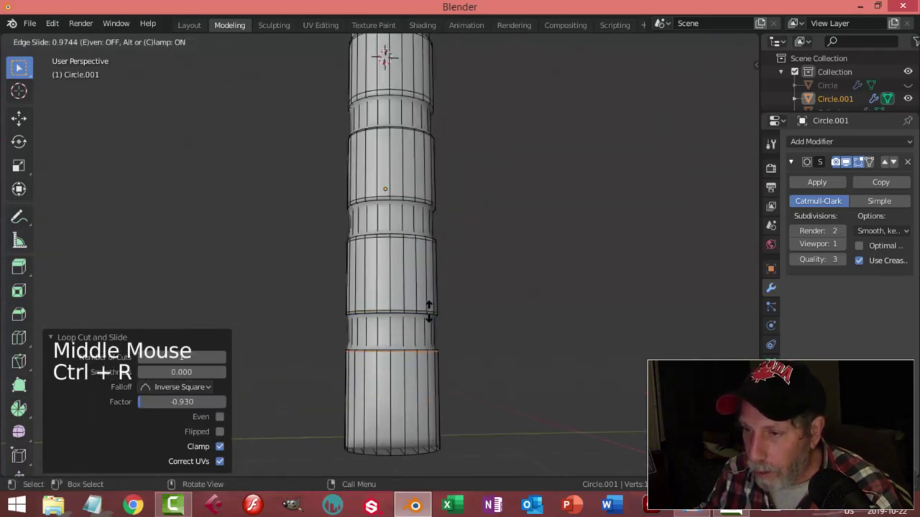
key("ctrl+r")
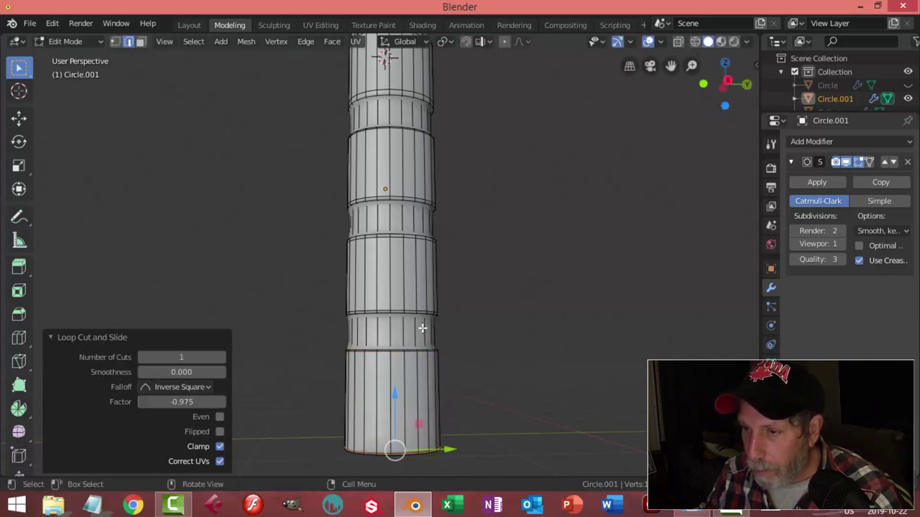
key("Tab")
scroll("down", 3)
key("Tab")
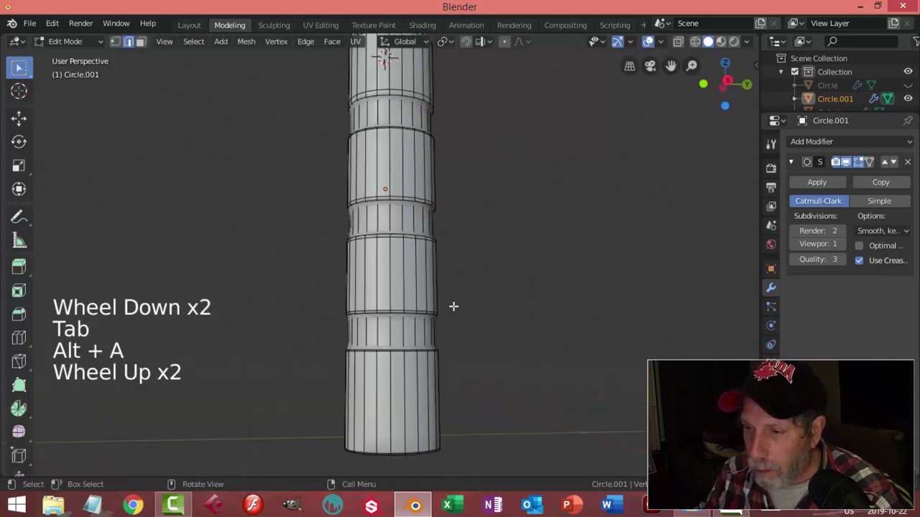
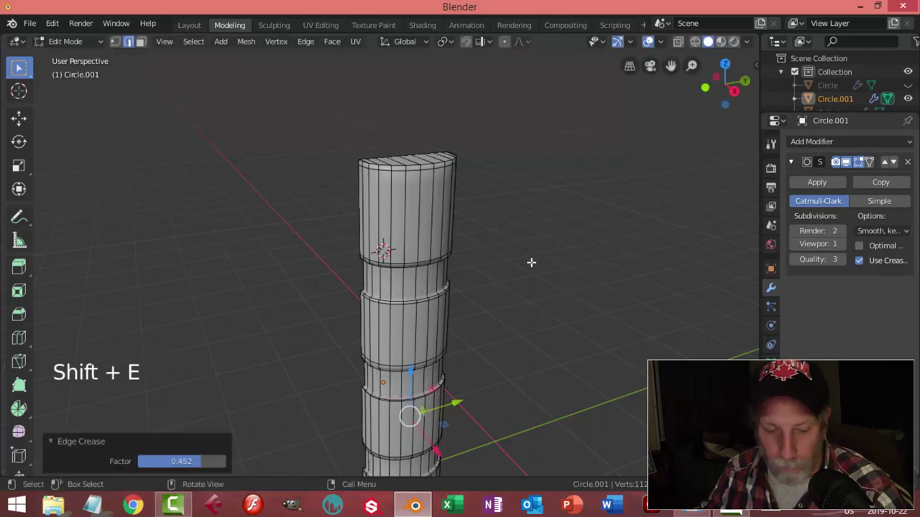
- Select the rod's bottom rim edge loop and set an edge crease of about 0.3 on it
key("Tab")
scroll("down", 3)
key("alt+a")
middle_click(490, 287)
scroll("down", 3)
middle_click(450, 272)
middle_click(463, 255)
scroll("up", 3)
middle_click(461, 225)
middle_click(454, 219)
scroll("up", 3)
left_click(438, 225)
key("Tab")
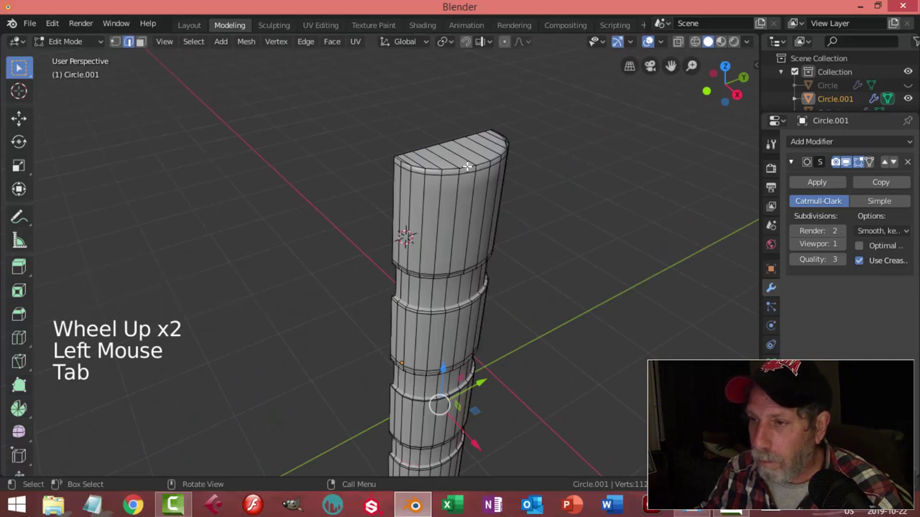
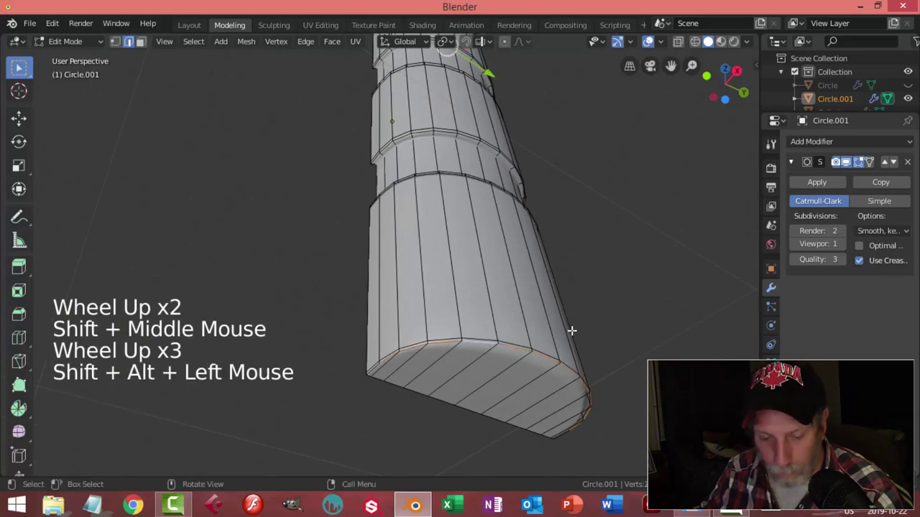
key("shift+e")
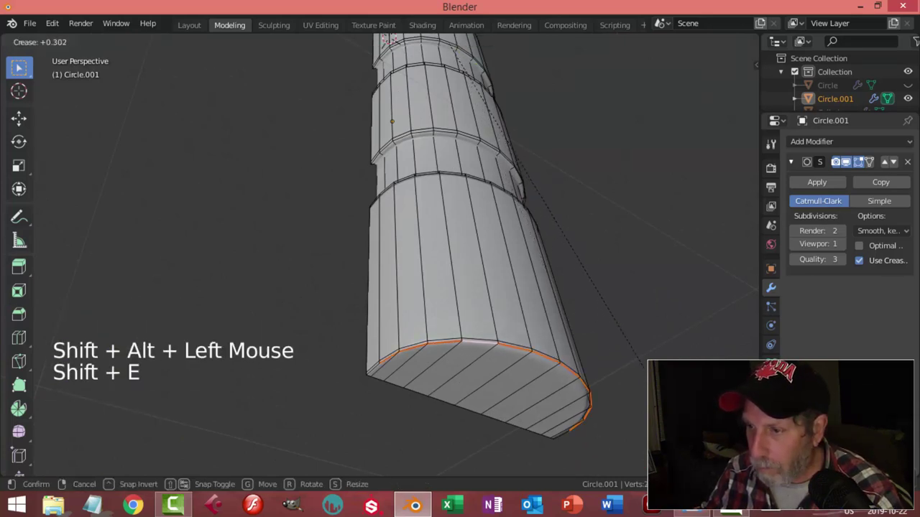
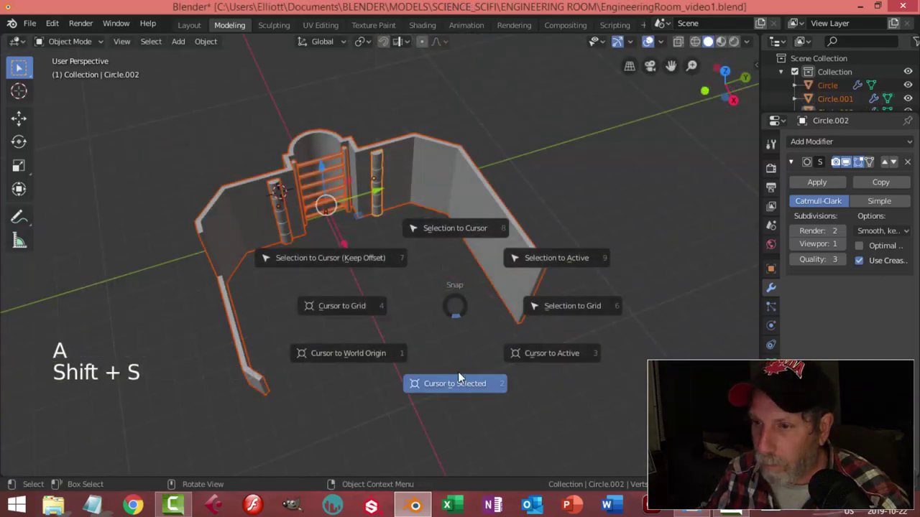
- Deselect and orbit around the wall object in preparation for placing the floor
key("alt+a")
middle_click(385, 300)
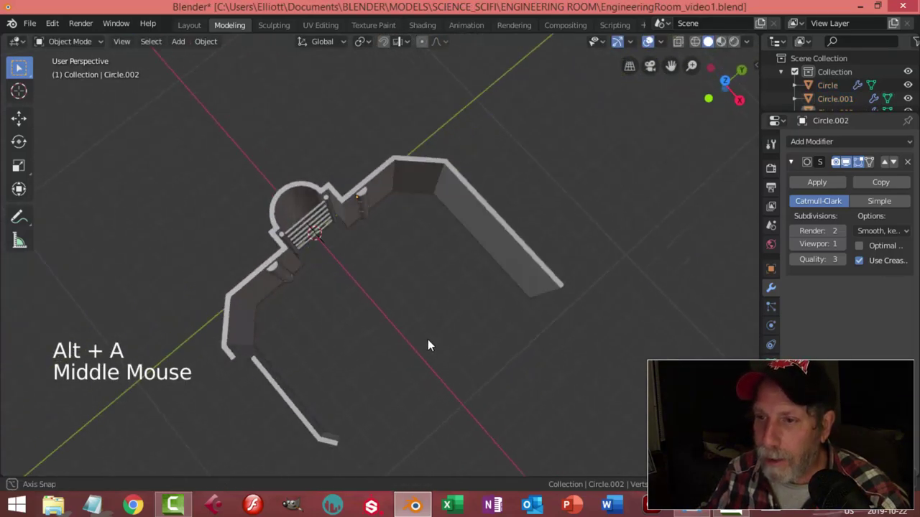
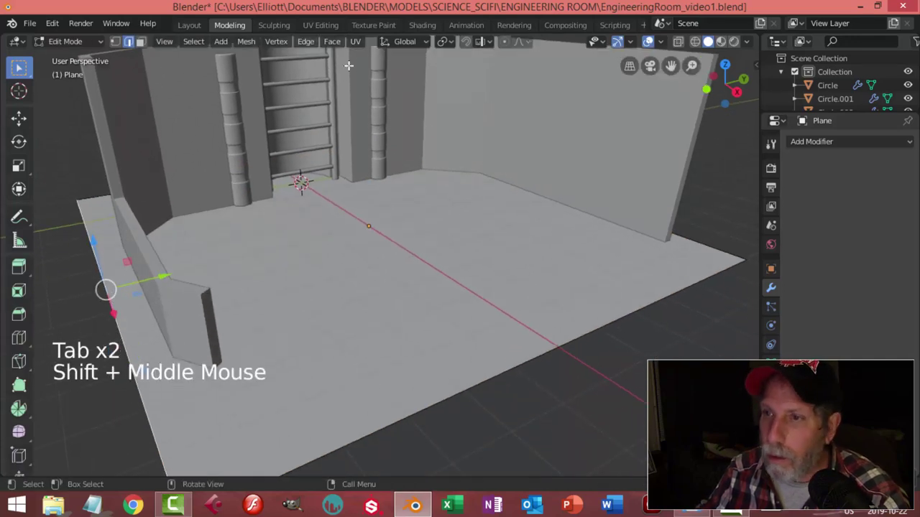
- Loop cut the floor plane twice and inset its central faces into an octagon
left_click(477, 41)
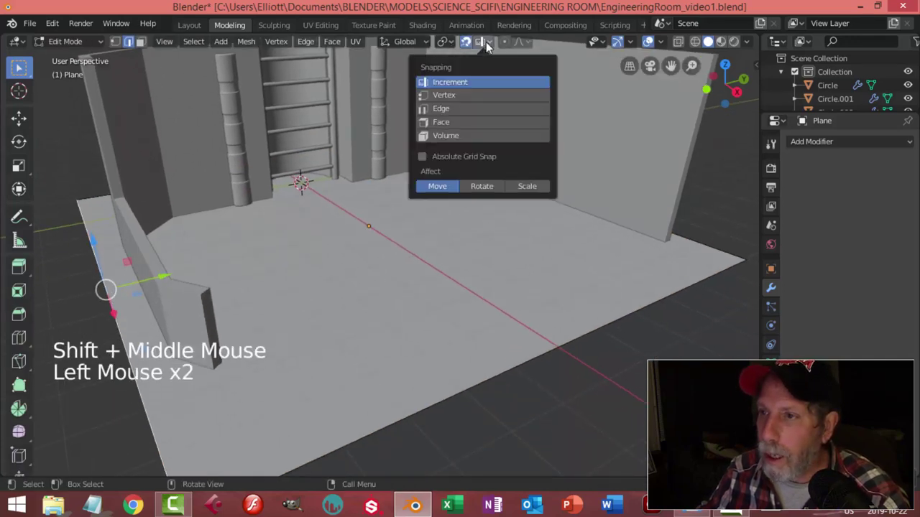
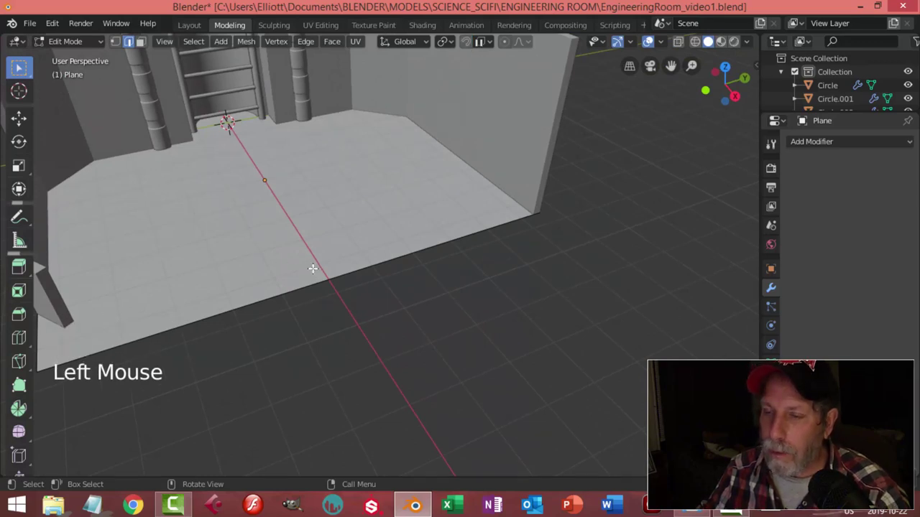
key("ctrl+r")
key("ctrl+r")
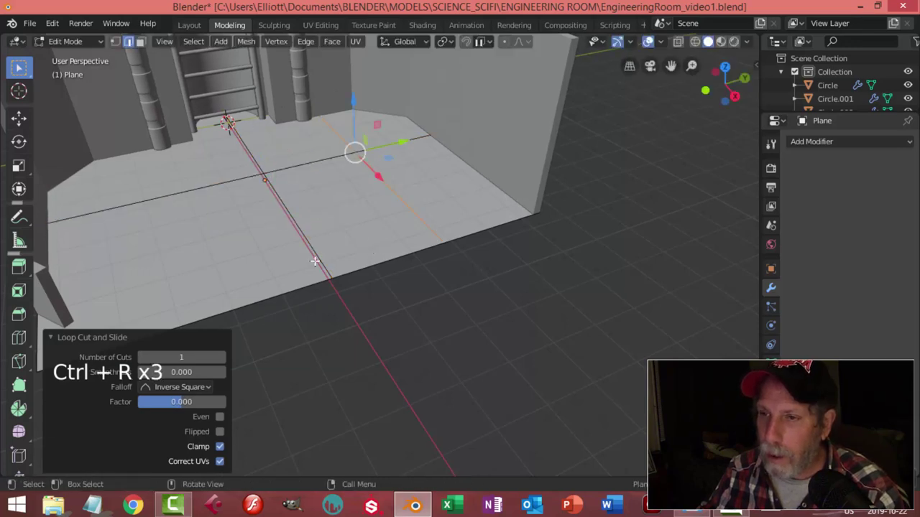
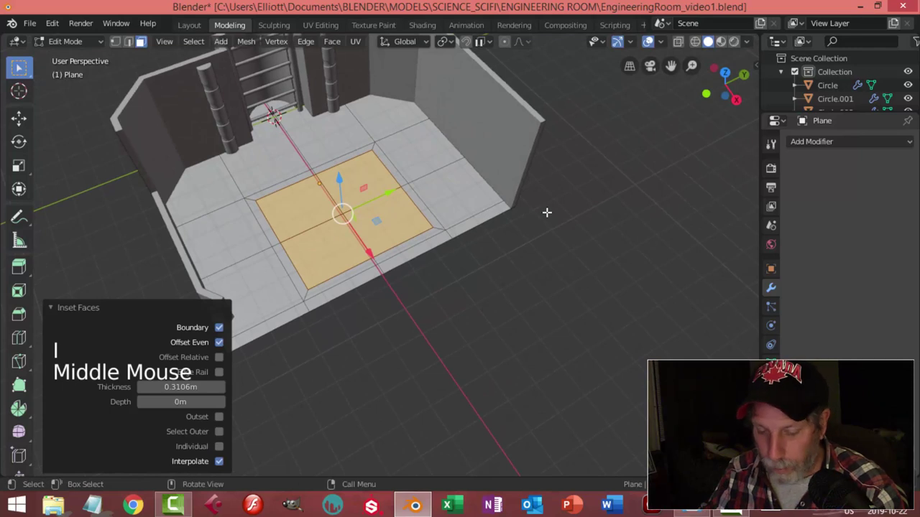
key("i")
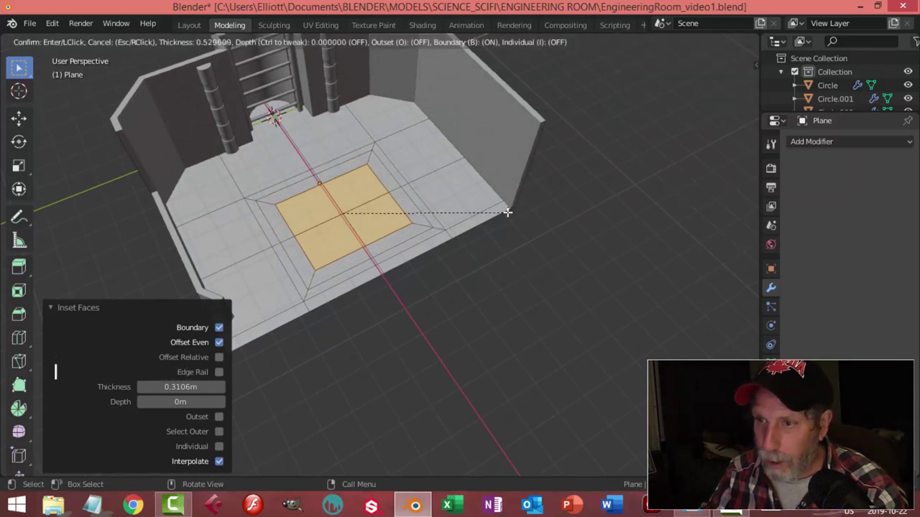
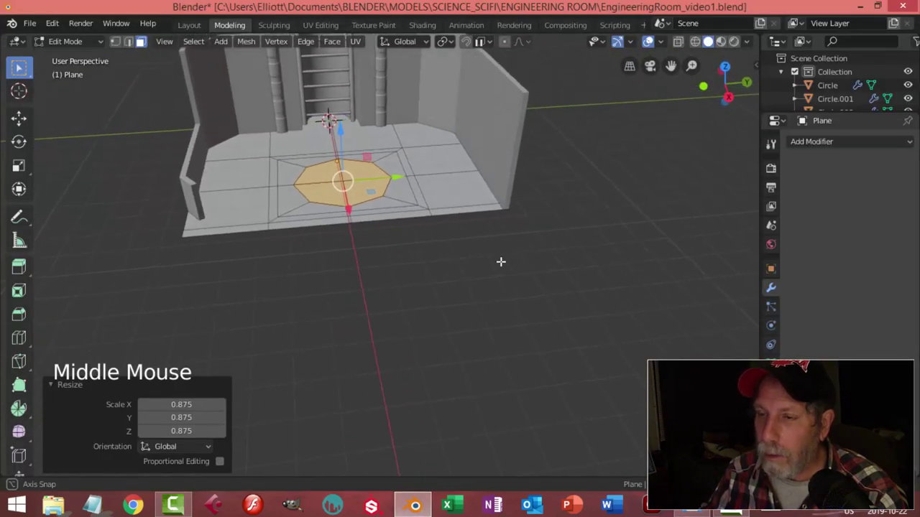
- Scale the octagon, delete its faces to open the hole, and return to object mode
key("s")
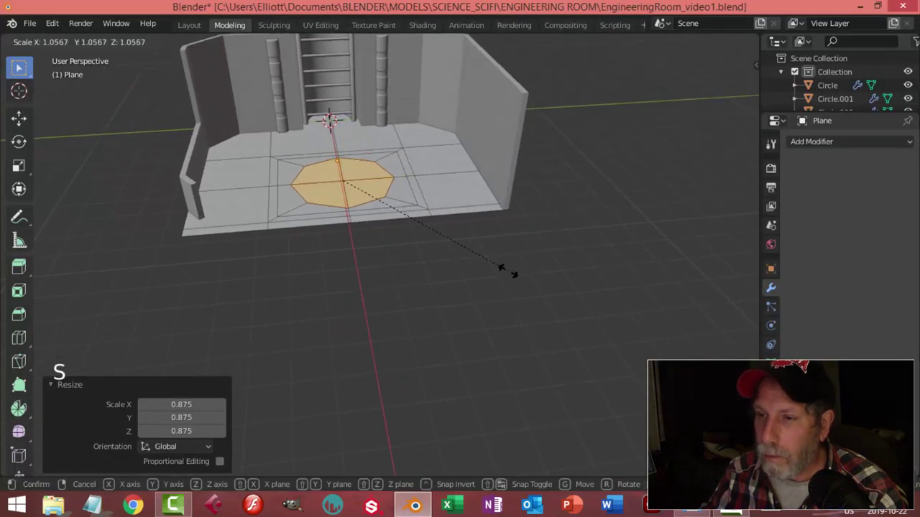
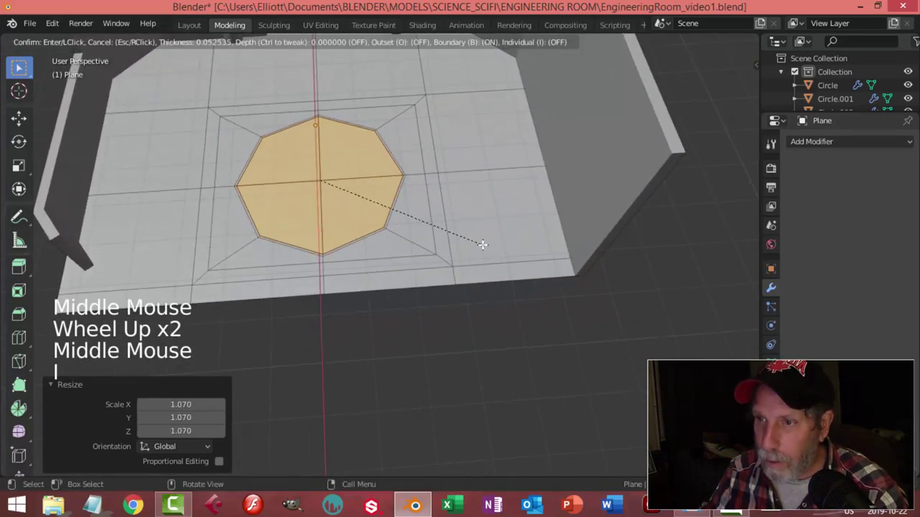
key("x")
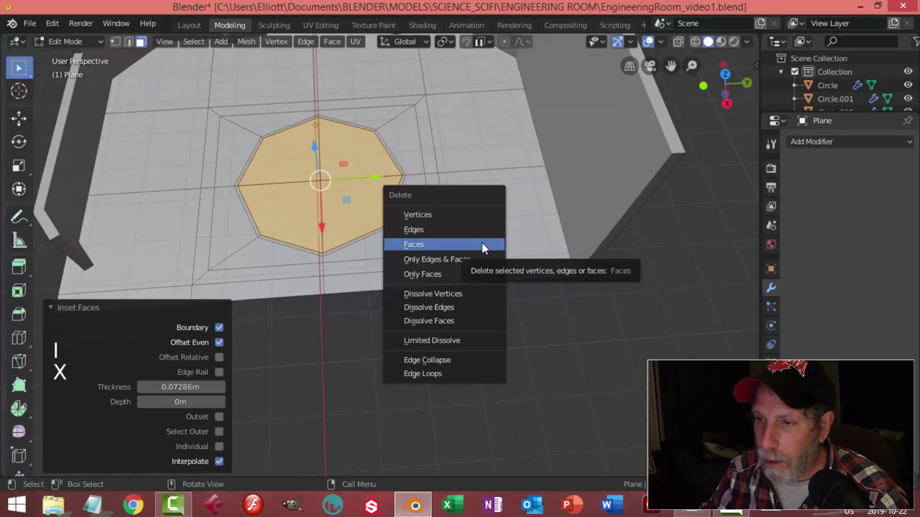
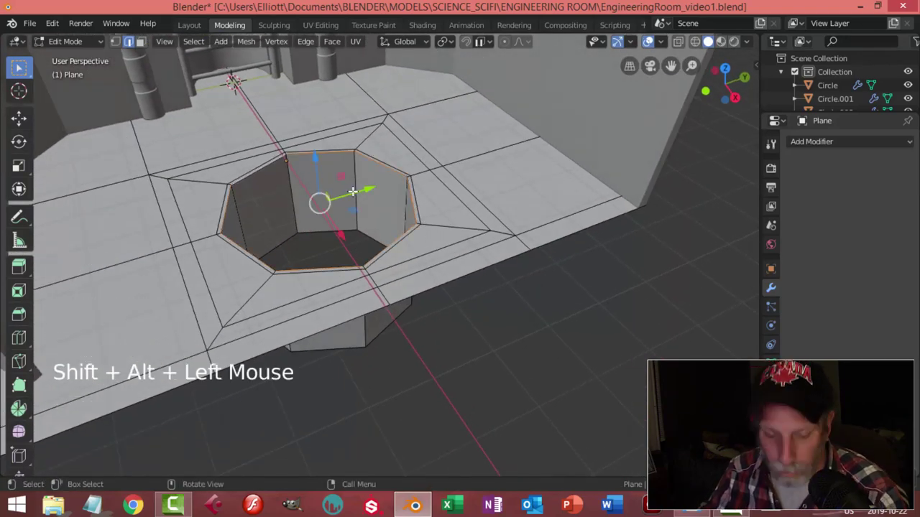
key("shift+e")
key("Tab")
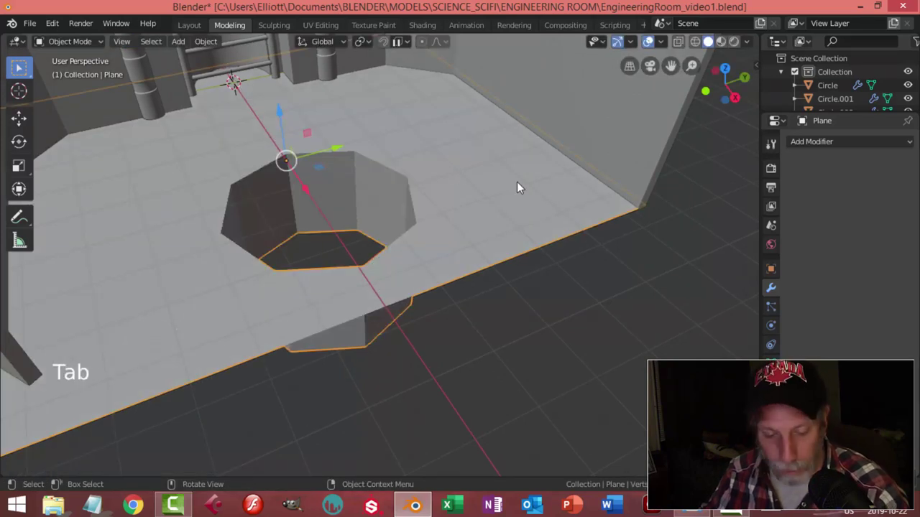
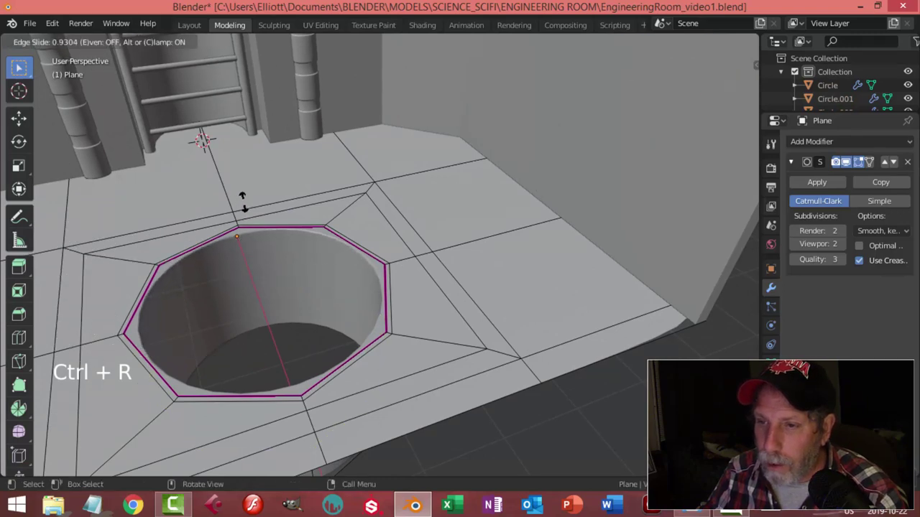
- Edge slide the loop around the floor hole tight to its rim so the subdivided hole stays crisp
key("Tab")
scroll("down", 3)
middle_click(400, 257)
scroll("up", 3)
middle_click(469, 235)
middle_click(503, 241)
middle_click(492, 214)
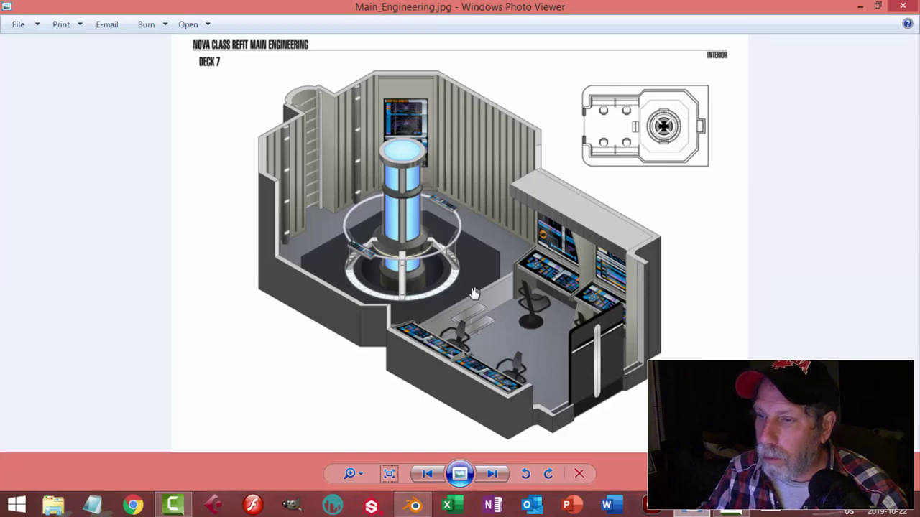
scroll("down", 3)
middle_click(514, 311)
left_click(511, 246)
key("Tab")
key("alt+a")
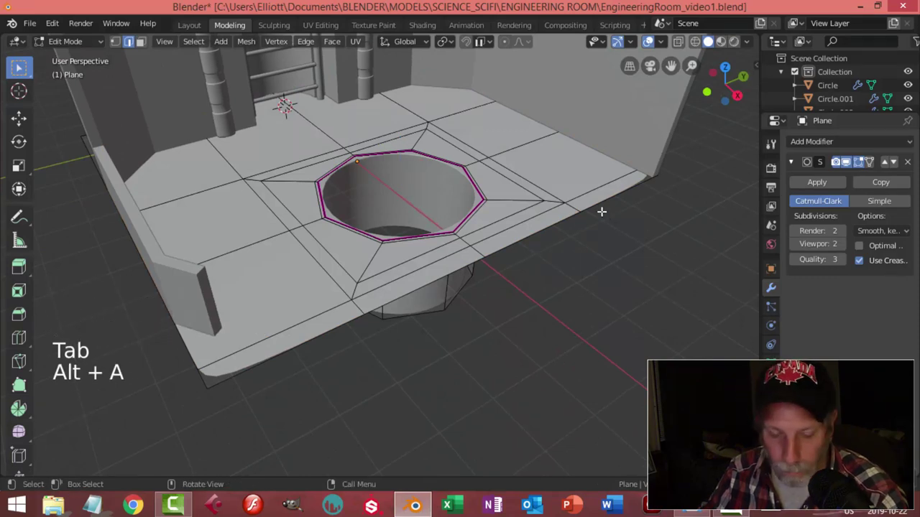
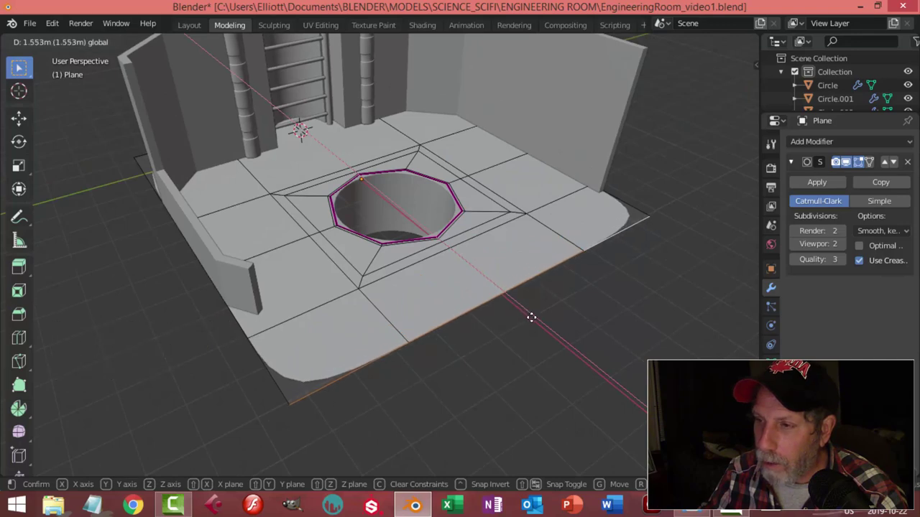
- Move the front floor edges outward past the walls and orbit to check against the reference
key("Tab")
scroll("up", 3)
key("alt+a")
scroll("down", 3)
middle_click(531, 293)
middle_click(530, 302)
middle_click(509, 295)
middle_click(471, 310)
scroll("down", 3)
- Orbit around the room and select the wall object Circle to begin editing it
middle_click(427, 267)
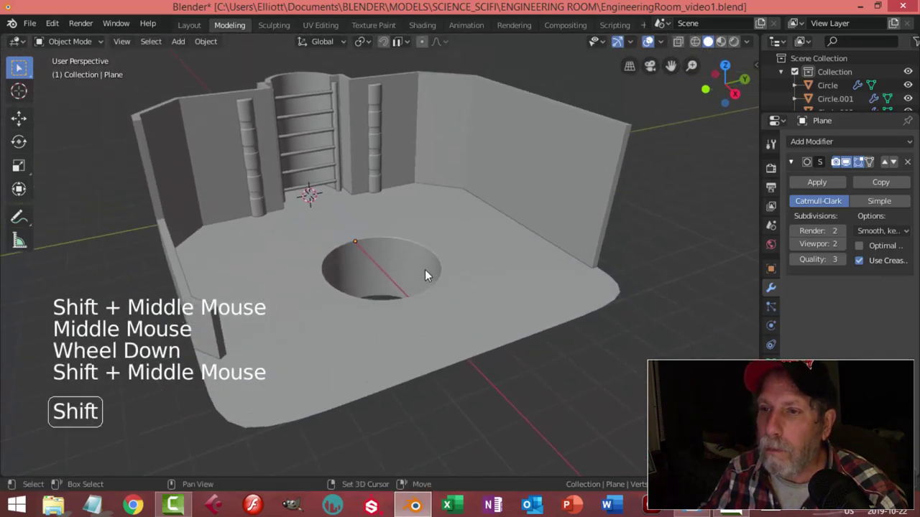
middle_click(415, 263)
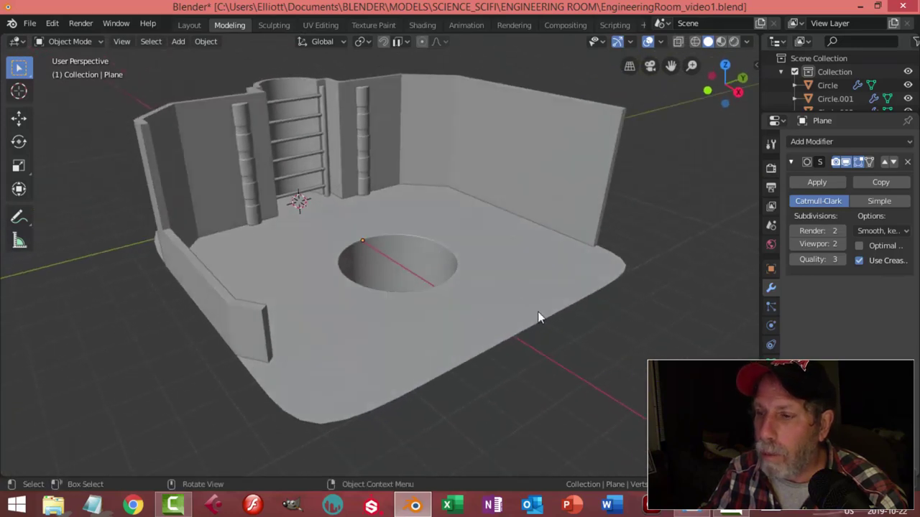
middle_click(485, 315)
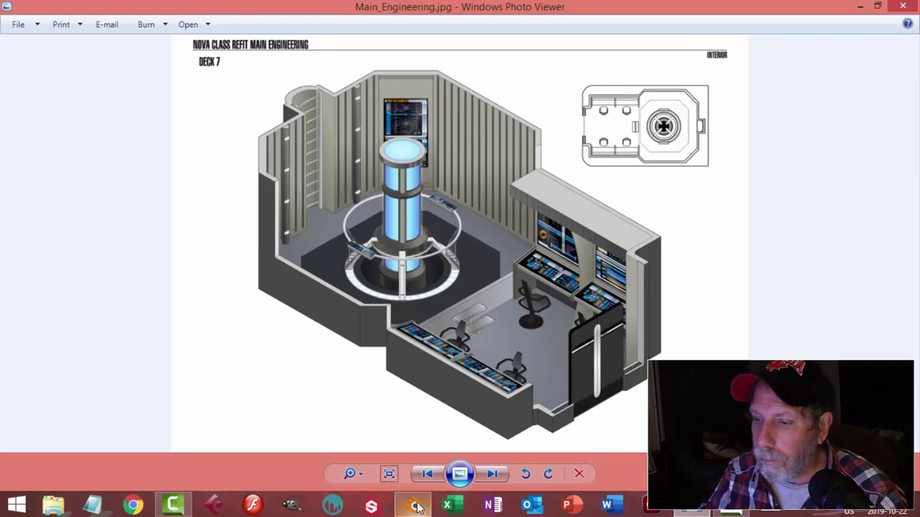
middle_click(450, 239)
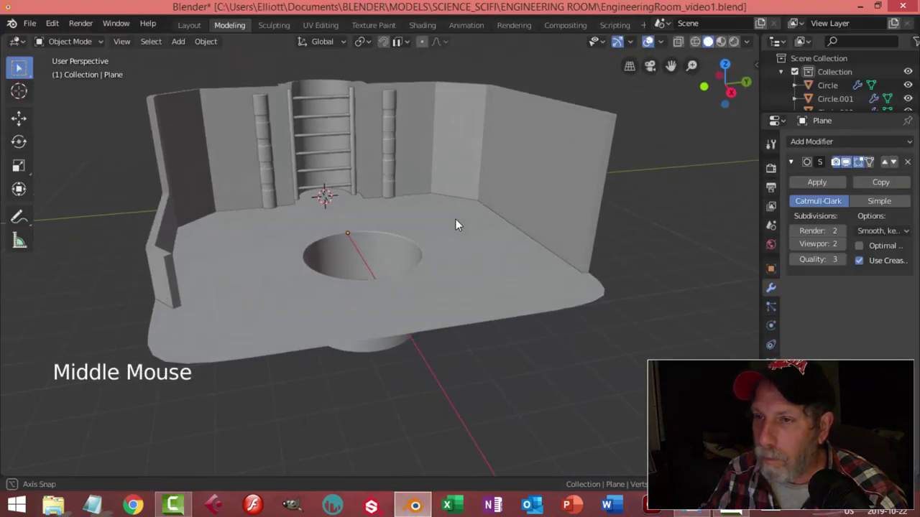
left_click(510, 144)
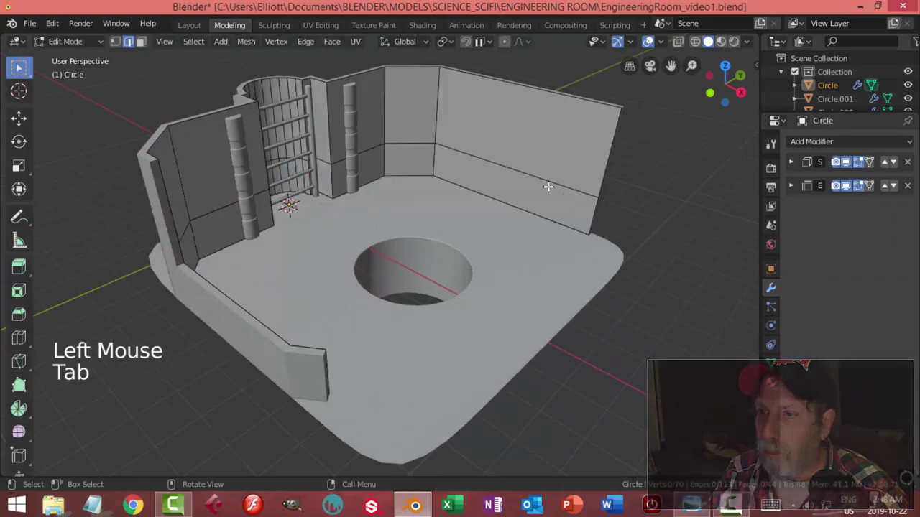
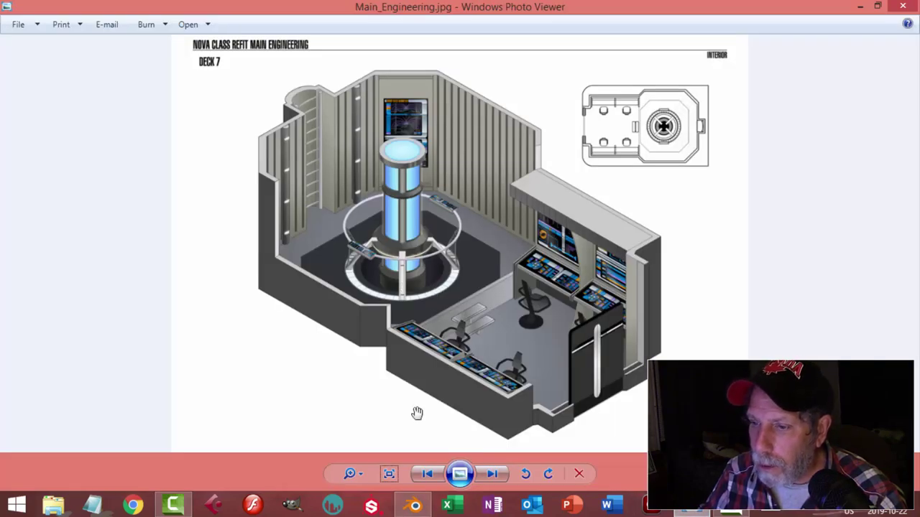
- Extrude the circle into a tall cylinder through the floor hole and bevel its top rim
middle_click(483, 307)
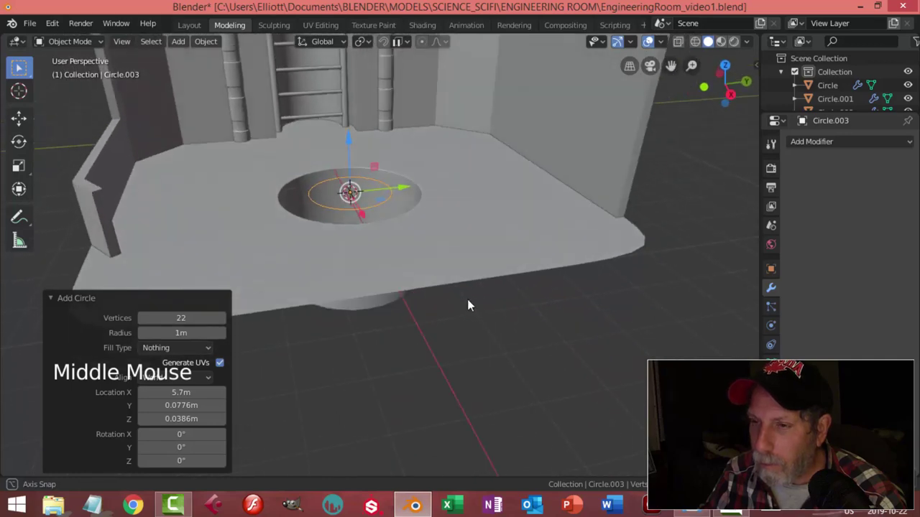
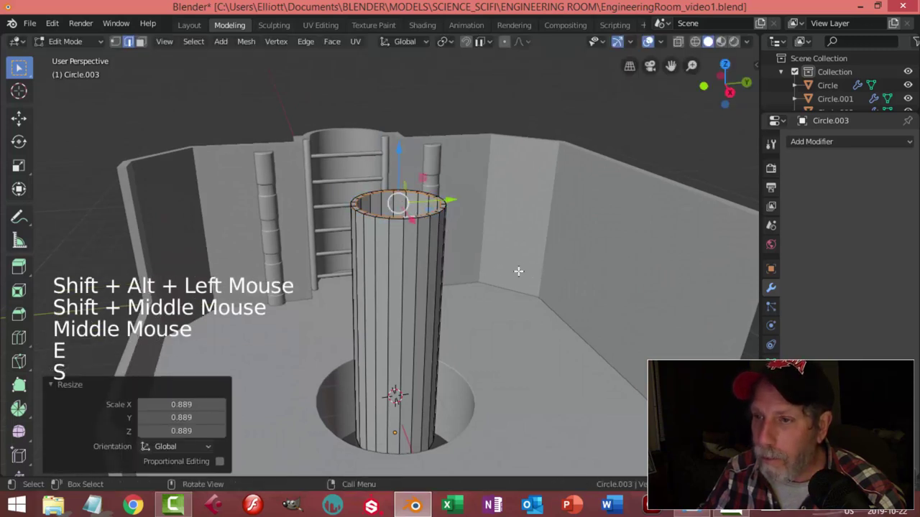
left_click(346, 52)
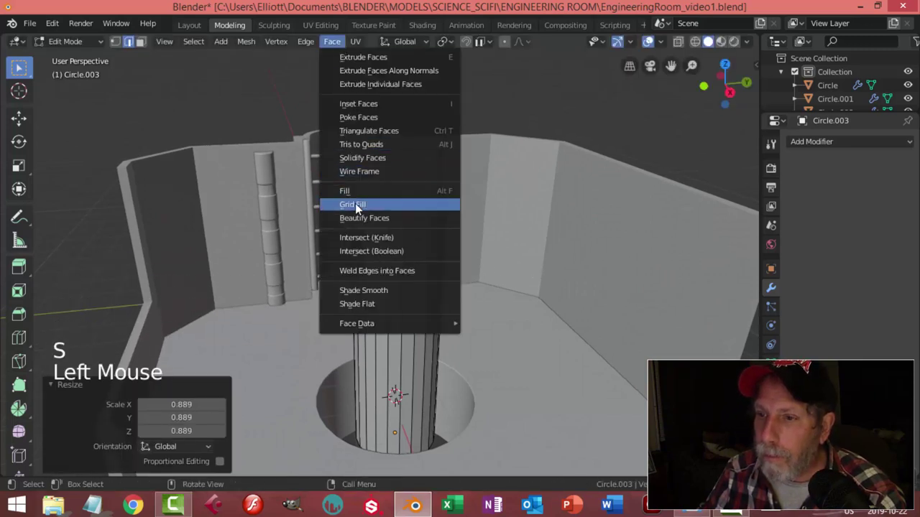
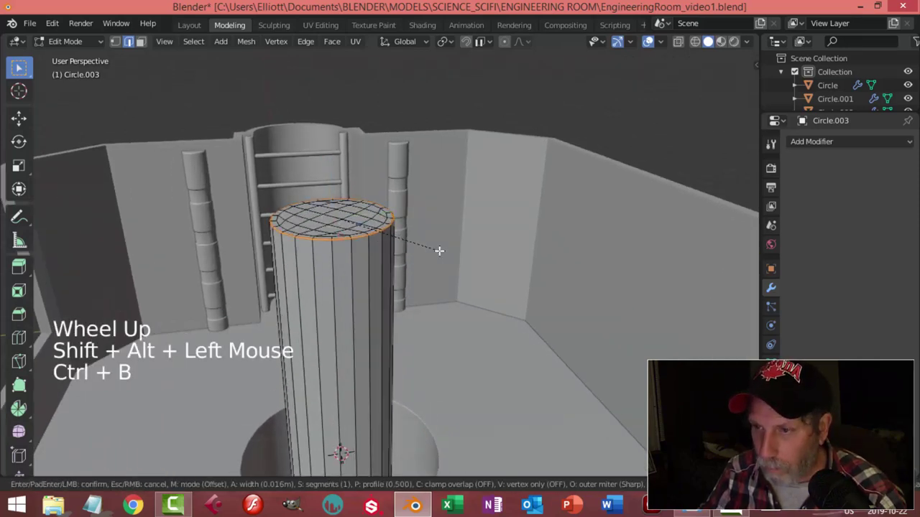
key("Tab")
scroll("down", 3)
key("alt+a")
left_click(353, 270)
right_click(353, 270)
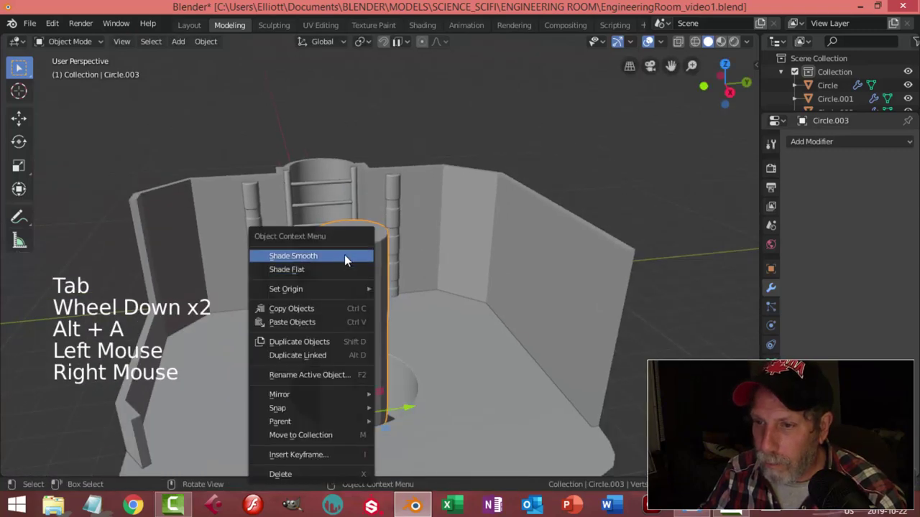
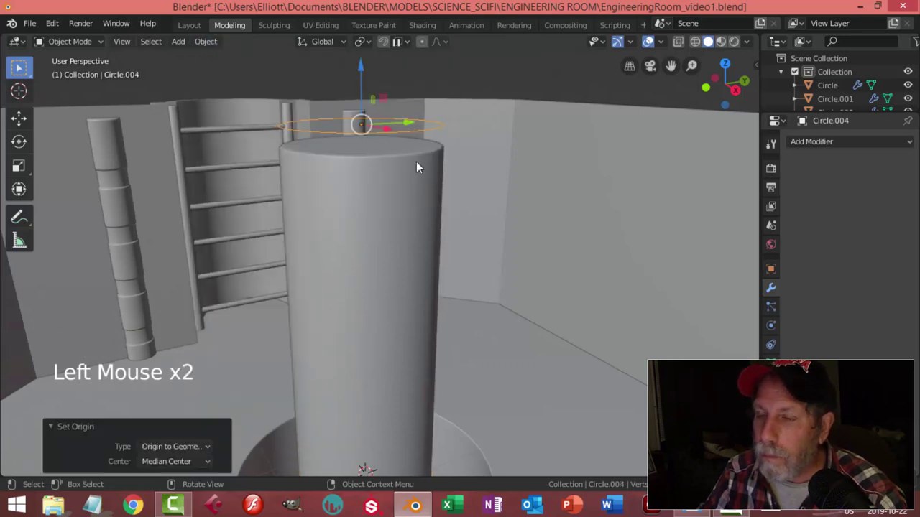
- Extrude all the circle's vertices, bridge the loops into a flat ring and scale it slightly outward
key("Tab")
key("a")
key("e")
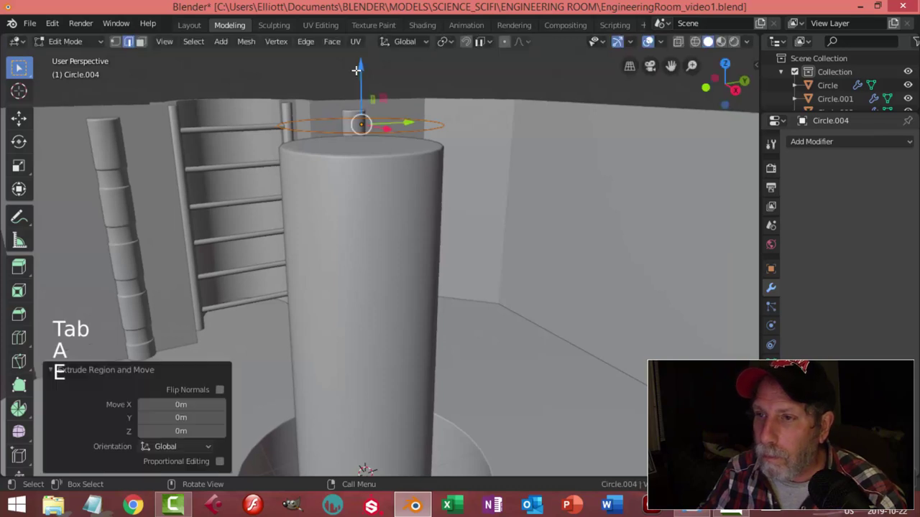
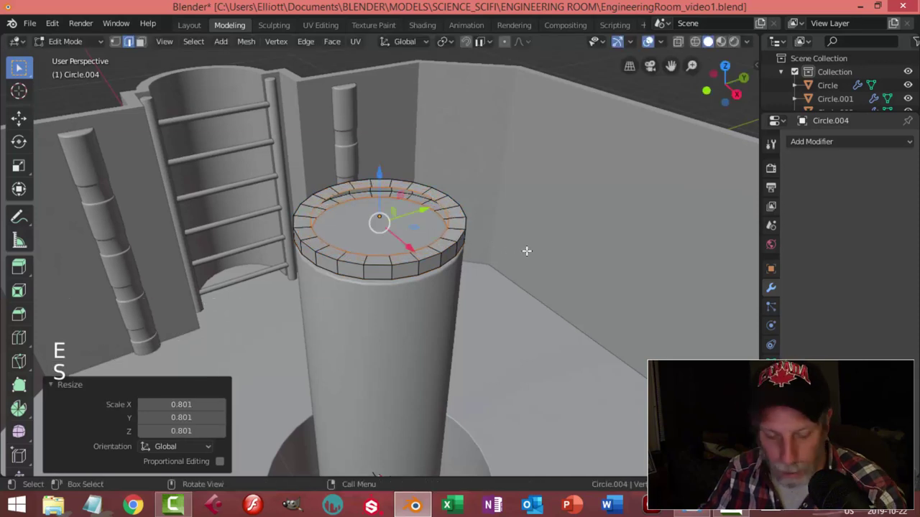
key("ctrl+e")
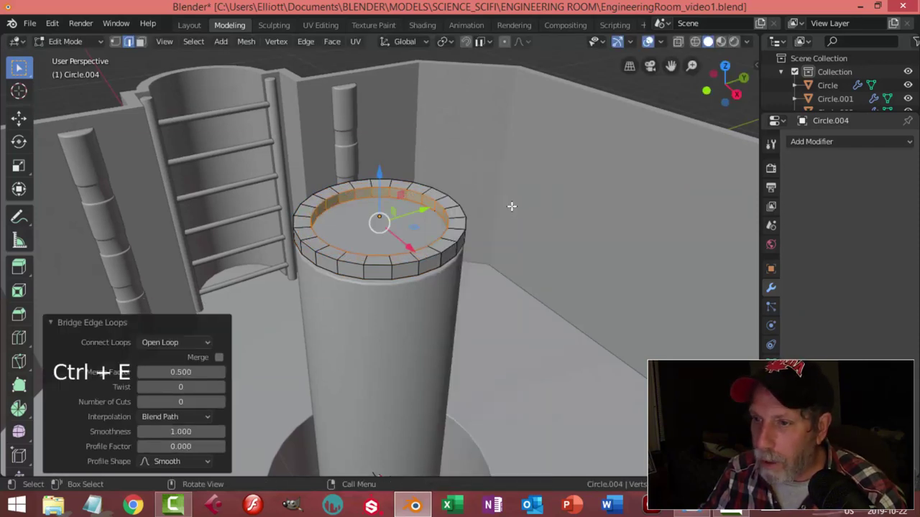
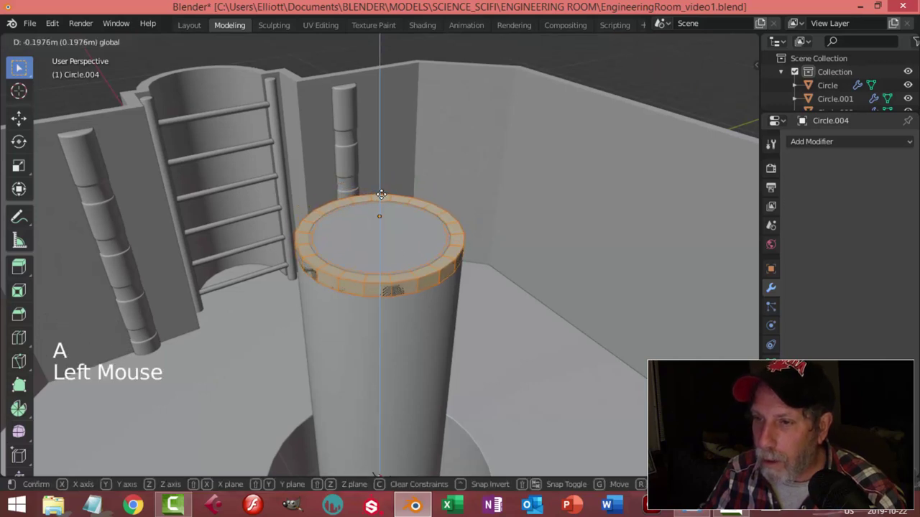
key("s")
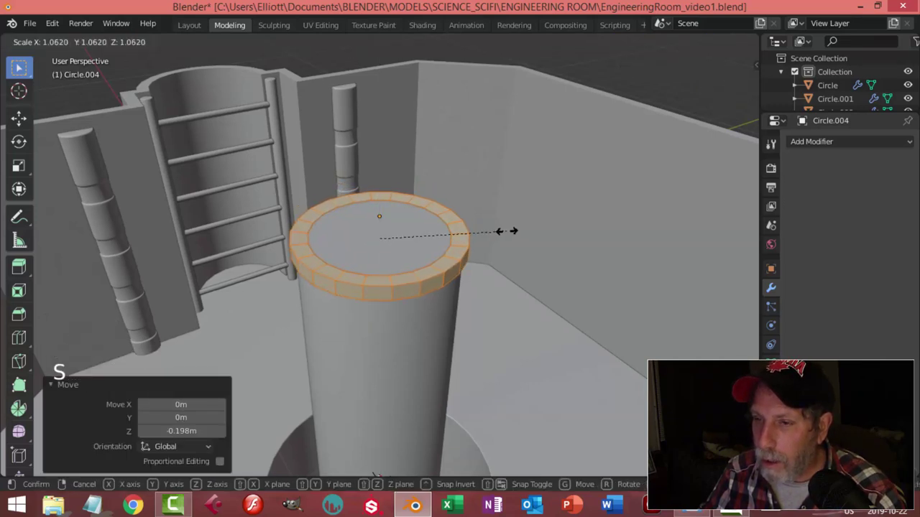
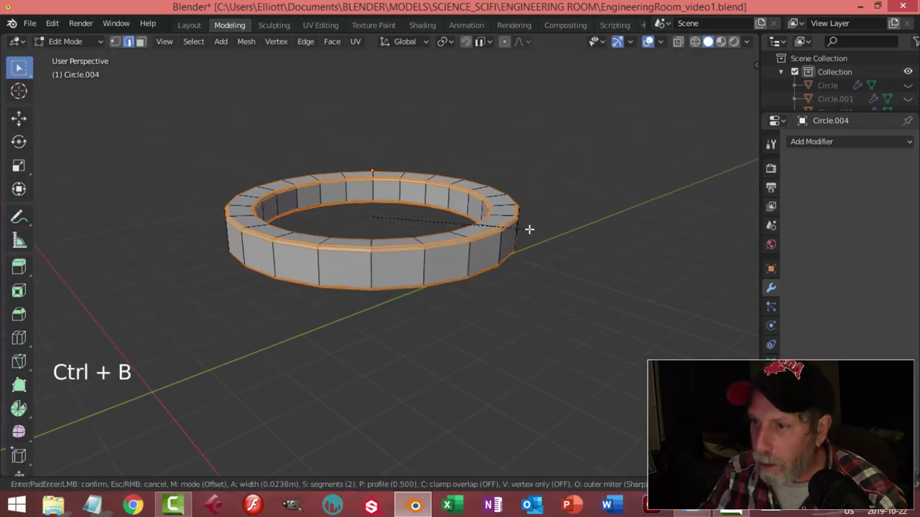
- Confirm the ring bevel and give Circle.004 a Catmull-Clark subdivision modifier
key("Tab")
key("ctrl+1")
right_click(465, 250)
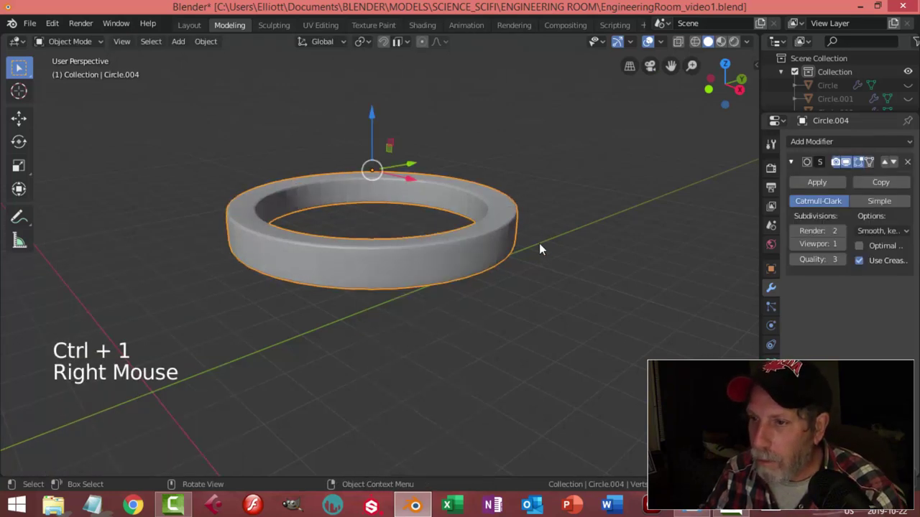
key("alt+h")
key("alt+a")
scroll("down", 3)
left_click(438, 253)
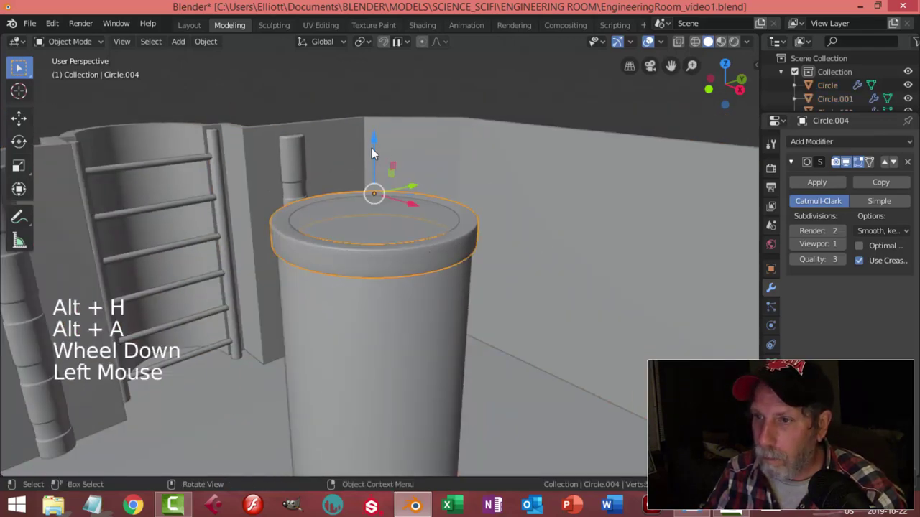
left_click(467, 195)
key("alt+a")
scroll("down", 3)
- Inspect the smoothed collar around the cylinder top and save the engineering room file
middle_click(478, 219)
scroll("down", 3)
middle_click(443, 245)
scroll("down", 3)
key("ctrl+s")
scroll("up", 3)
middle_click(447, 269)
middle_click(412, 267)
middle_click(445, 282)
middle_click(430, 257)
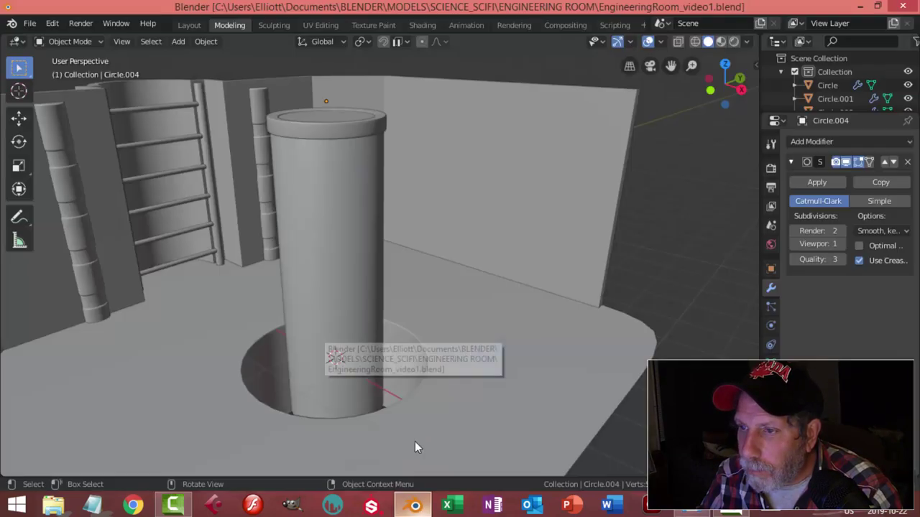
- Recheck the core against the engineering reference and bring up the object operations
left_click(346, 135)
middle_click(418, 291)
scroll("down", 3)
middle_click(394, 314)
left_click(207, 43)
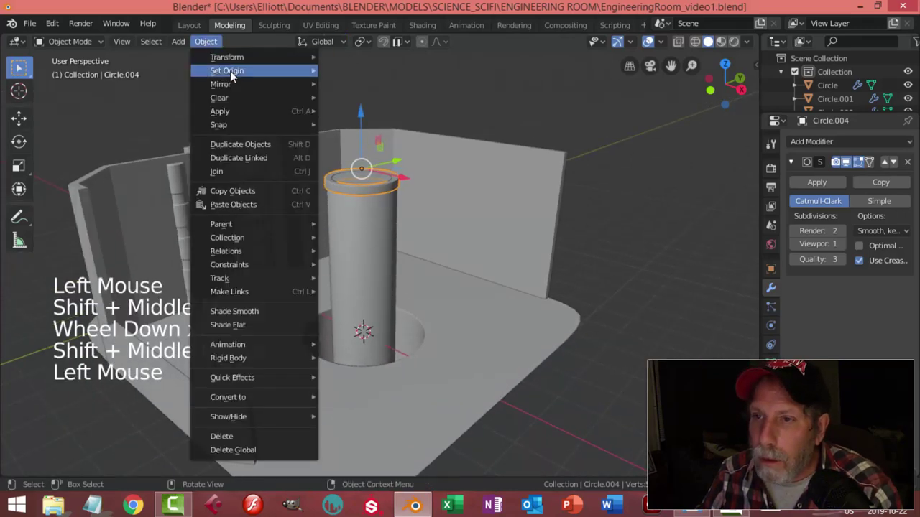
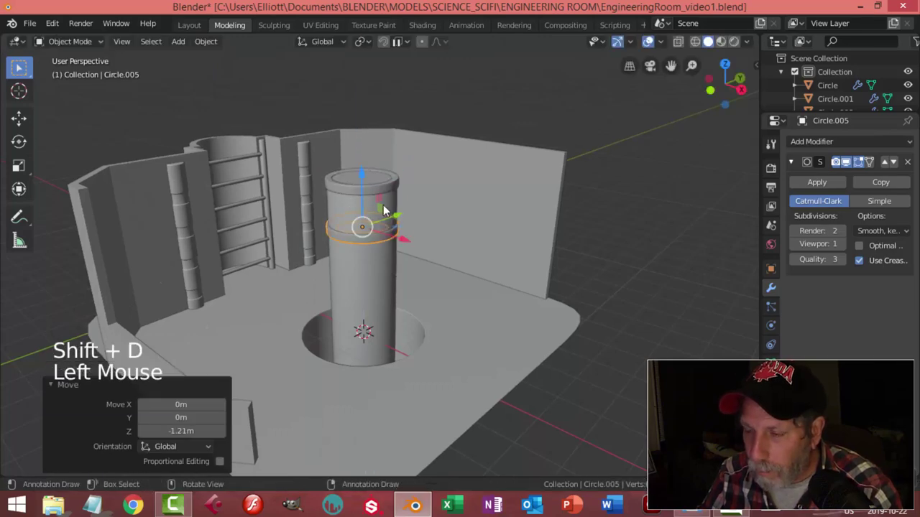
- Duplicate the collar as Circle.005 lower on the core and slide its edge loop to widen the band
scroll("up", 3)
scroll("up", 3)
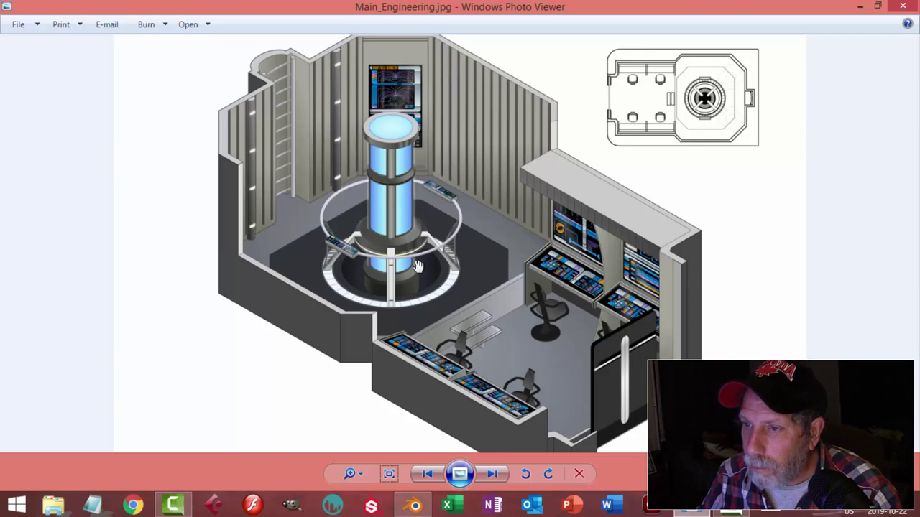
key("Tab")
key("alt+a")
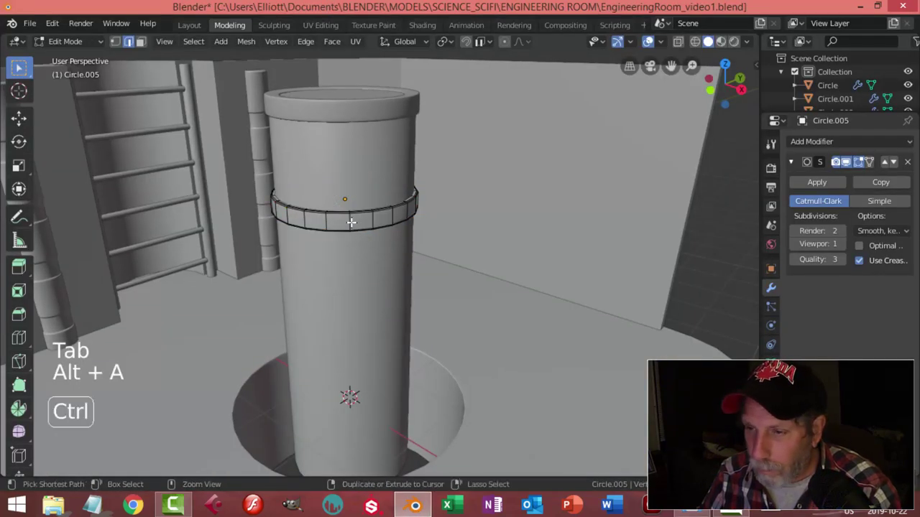
key("ctrl+r")
key("alt+a")
scroll("up", 3)
scroll("up", 3)
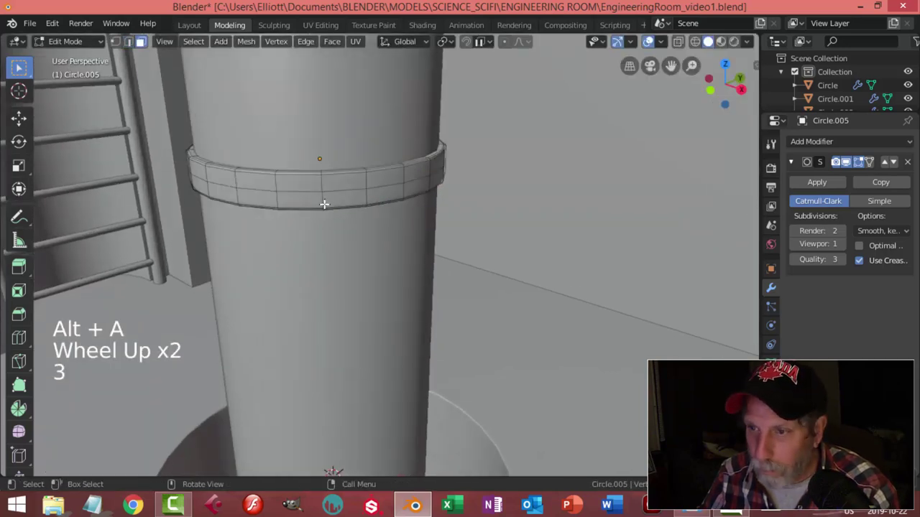
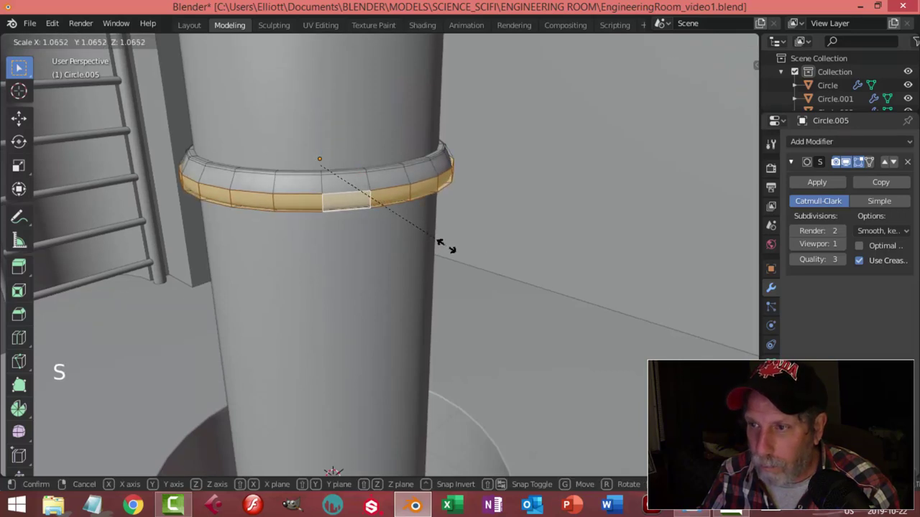
key("ctrl+r")
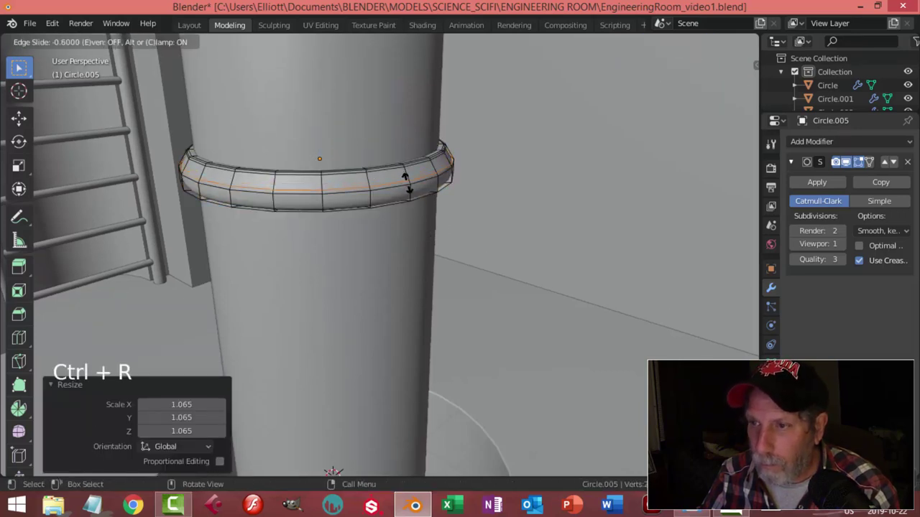
key("ctrl+r")
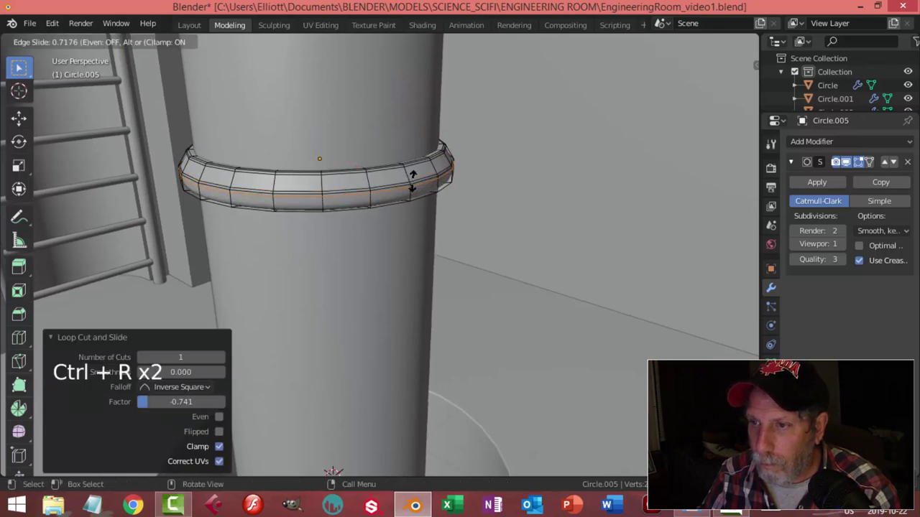
key("ctrl+r")
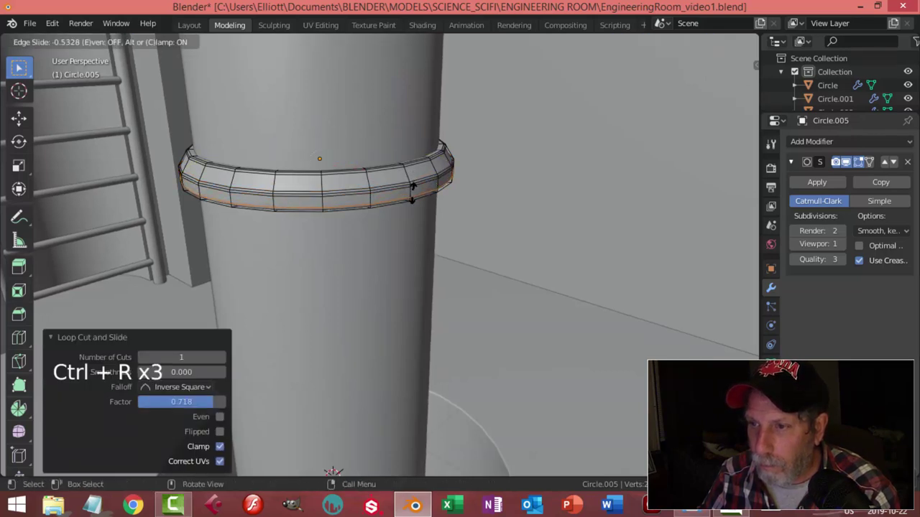
key("Tab")
scroll("down", 3)
key("alt+a")
- Select the band's face loops and scale them outward with height locked (Shift+Z)
middle_click(448, 235)
scroll("down", 3)
middle_click(427, 270)
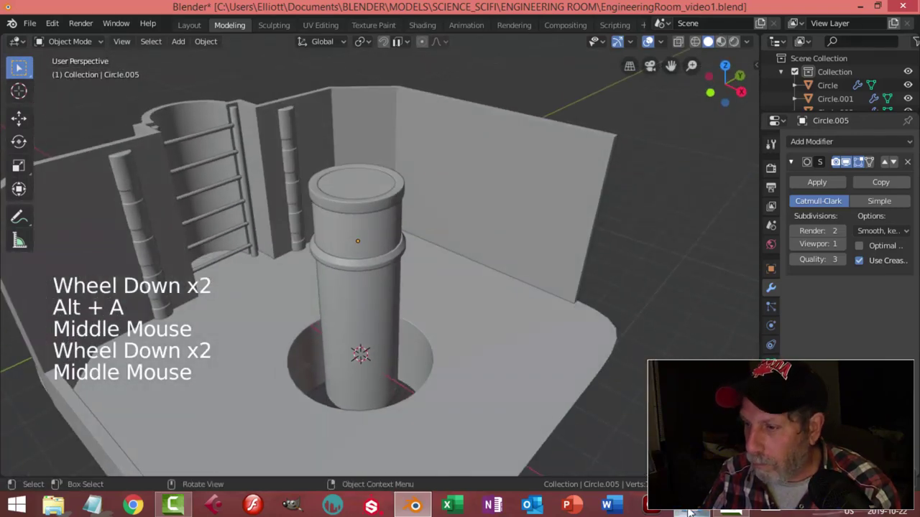
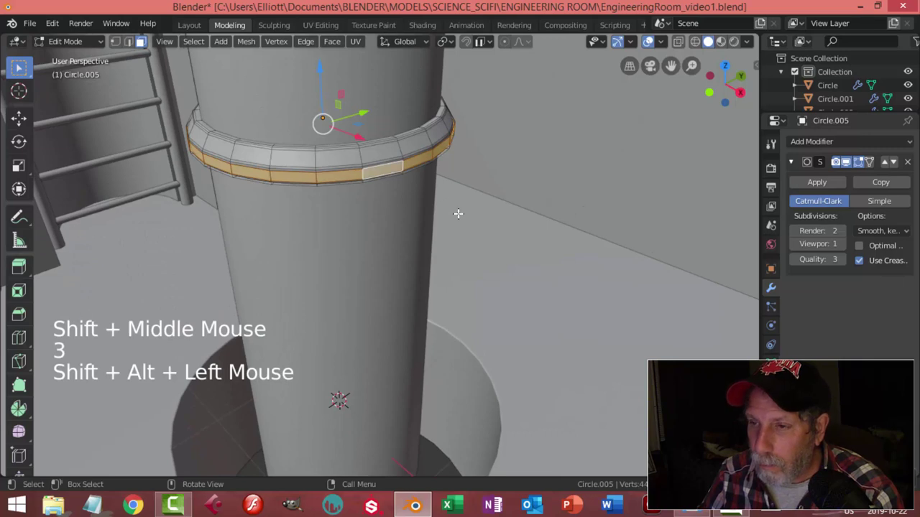
key("ctrl+KP_Add")
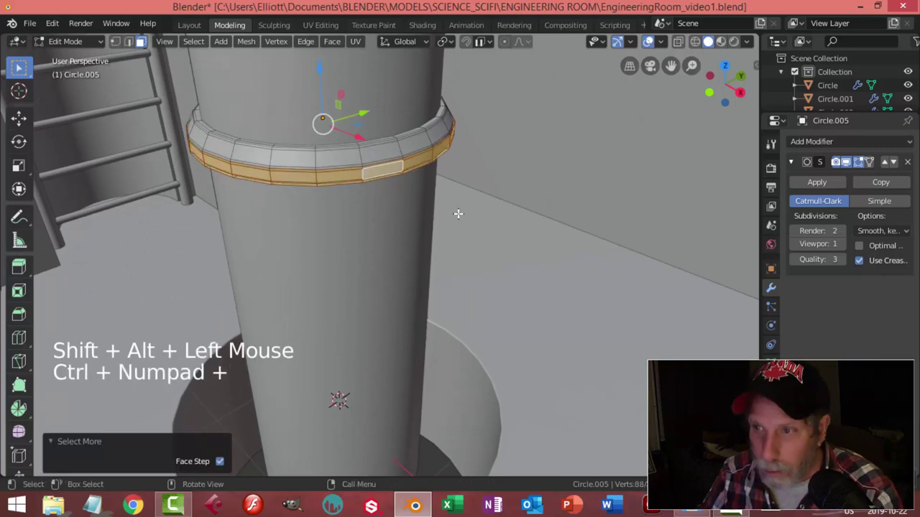
key("s")
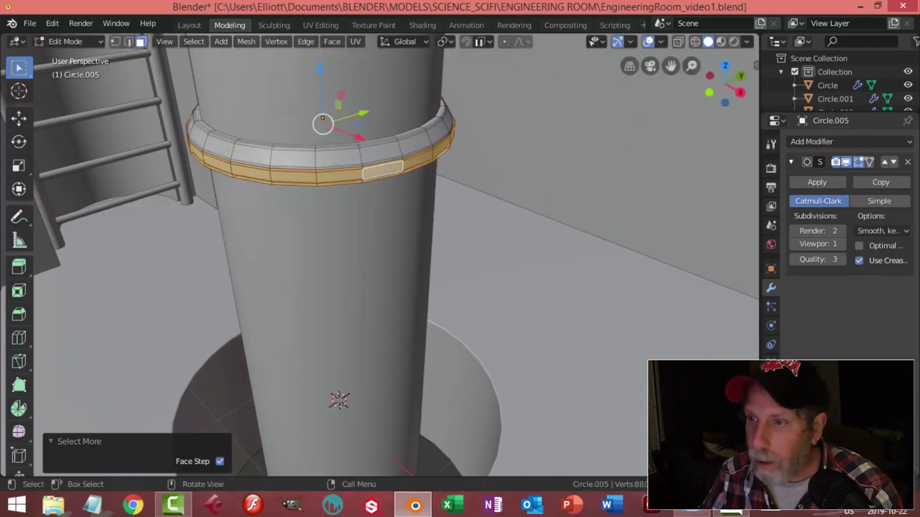
key("ctrl+KP_Add")
key("s")
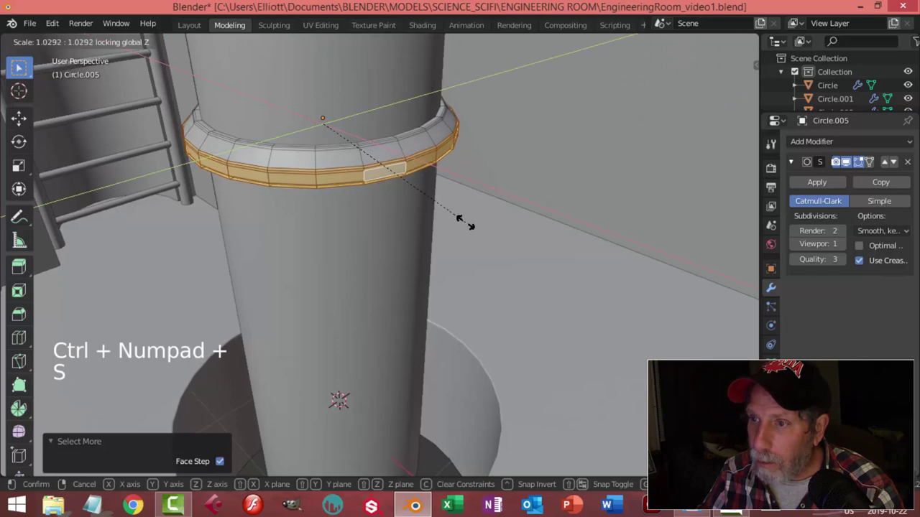
key("Tab")
scroll("down", 3)
scroll("down", 3)
middle_click(419, 222)
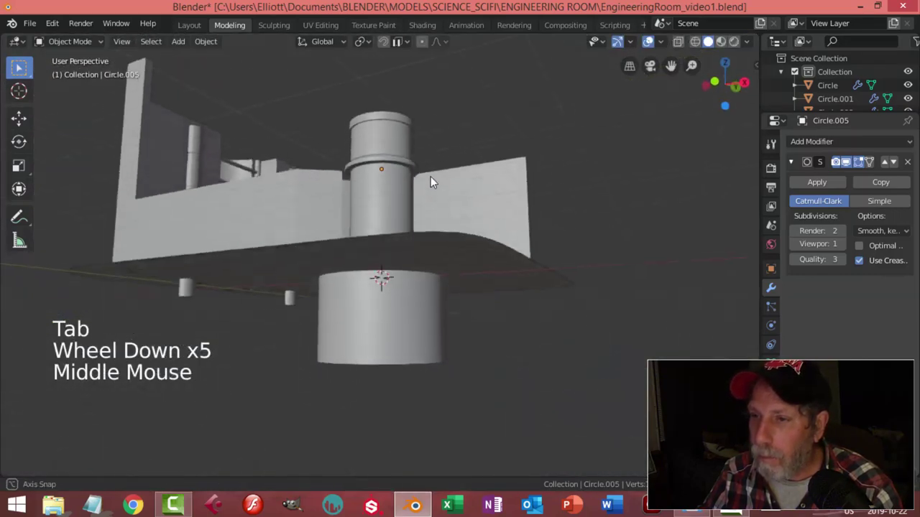
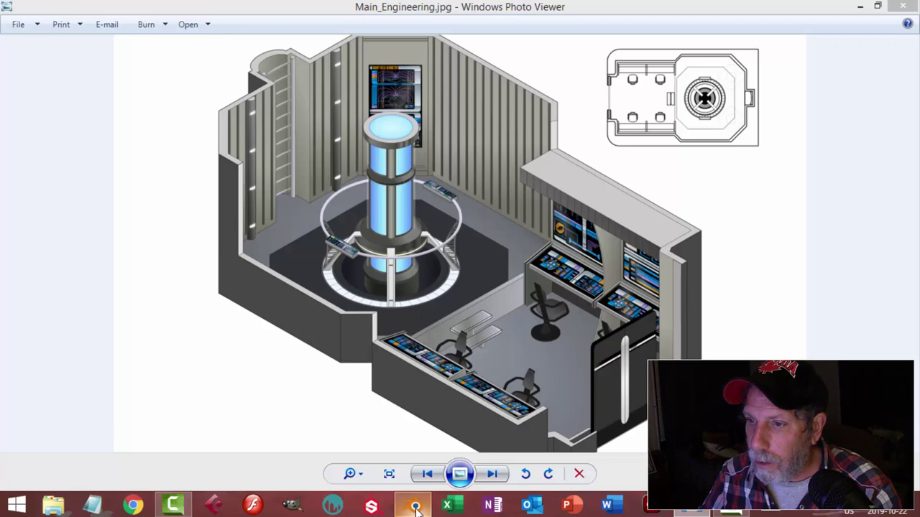
scroll("up", 3)
left_click(402, 204)
- Add another face loop, scale the ring band slightly outward with Z locked, and leave Edit Mode
middle_click(444, 232)
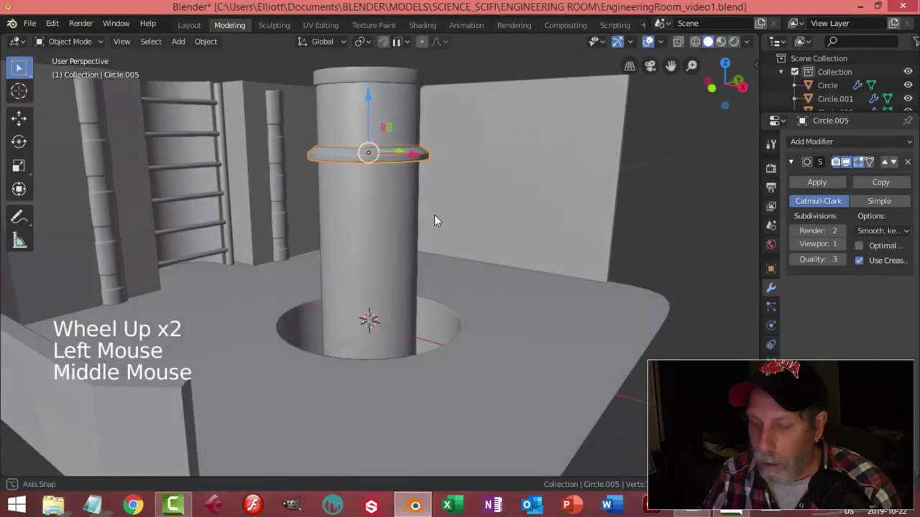
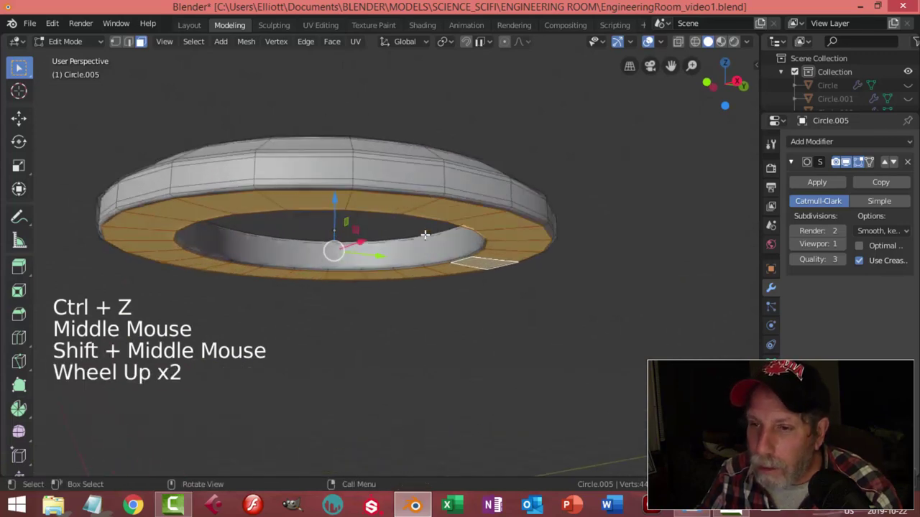
key("ctrl+KP_Add")
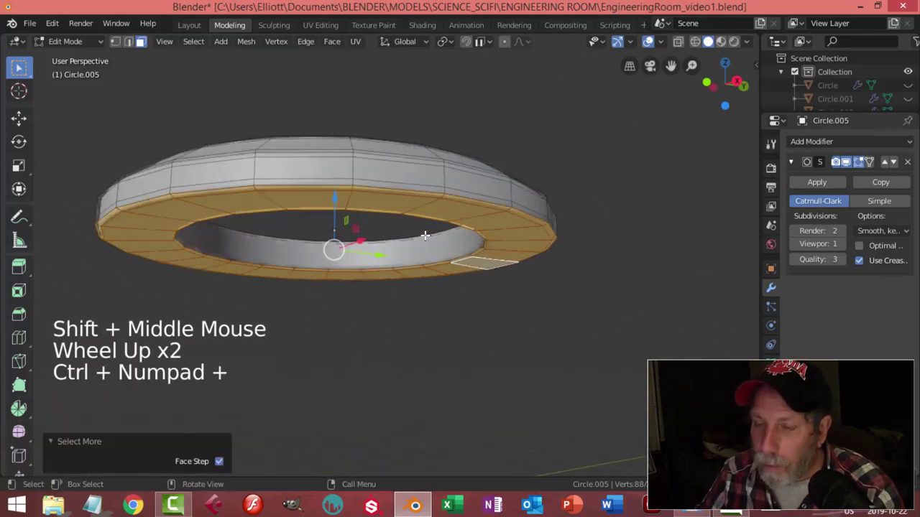
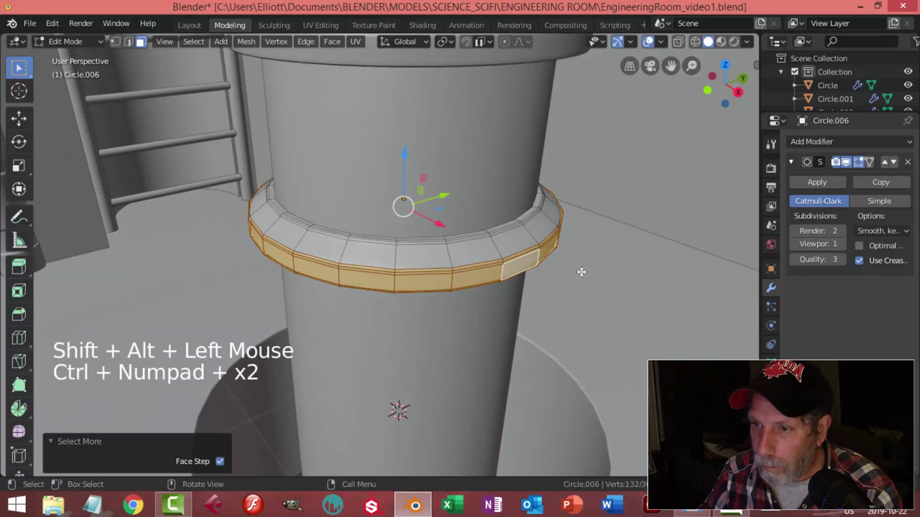
key("s")
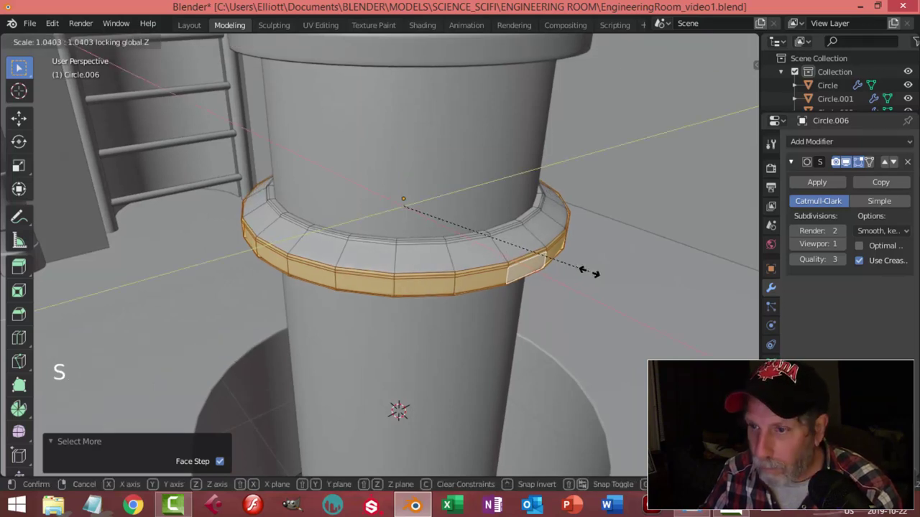
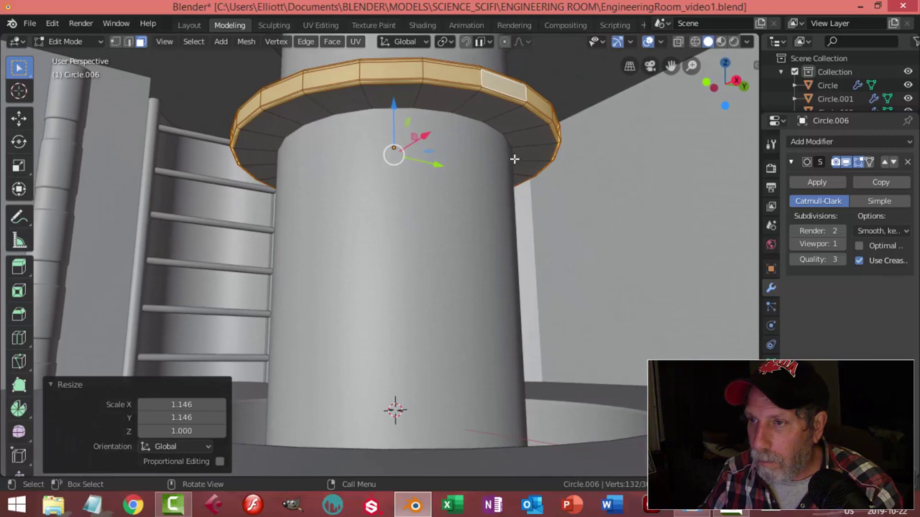
key("Tab")
key("alt+h")
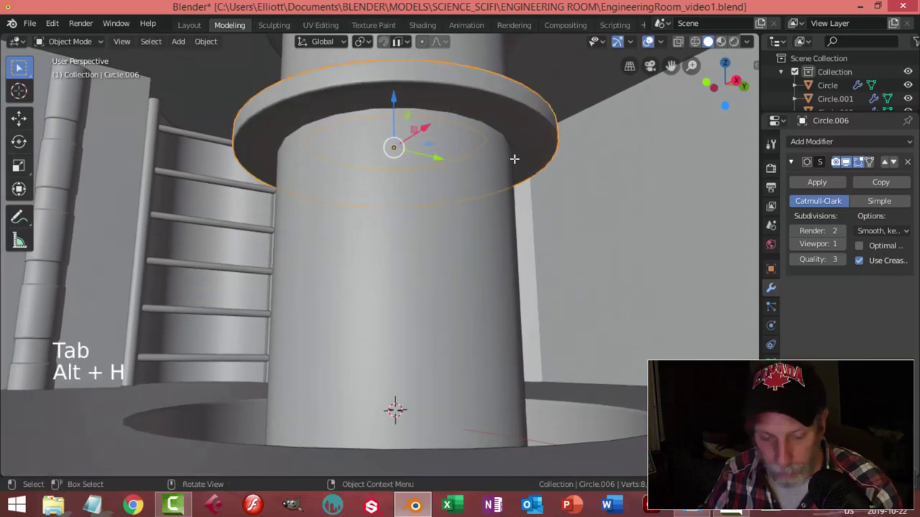
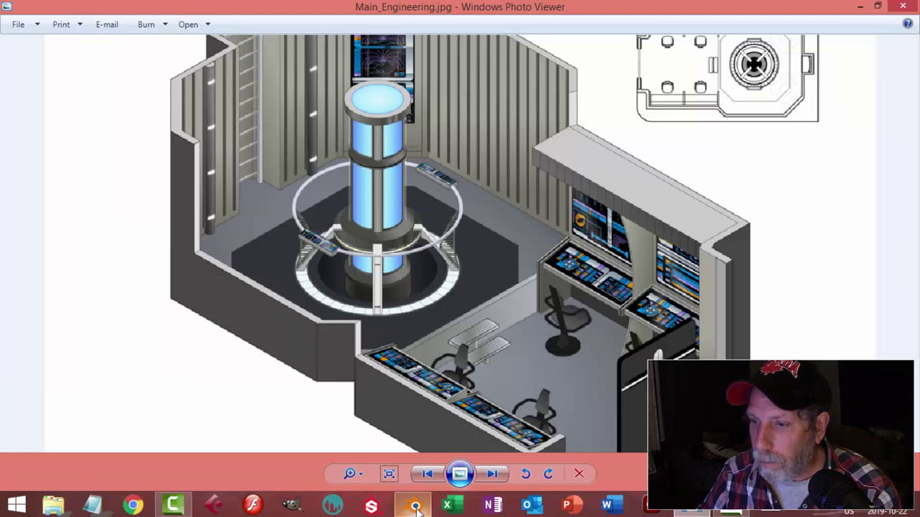
key("alt+space")
key("alt+s")
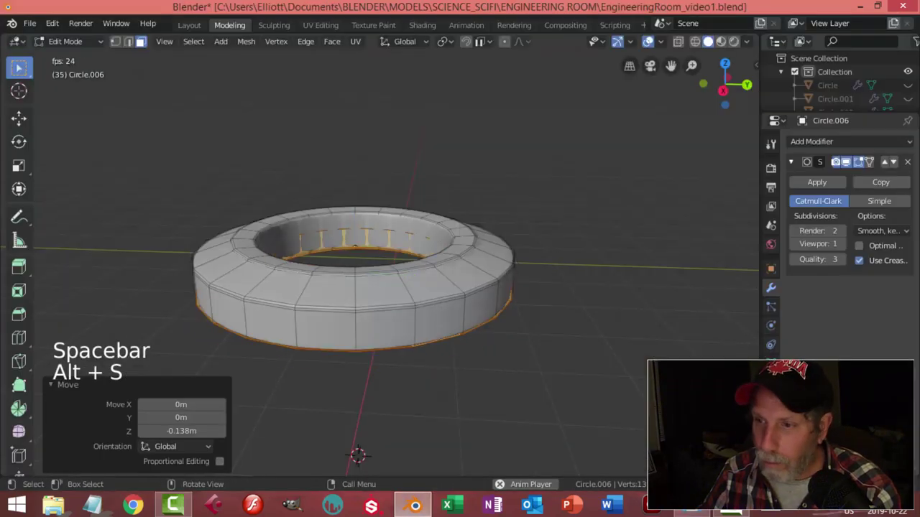
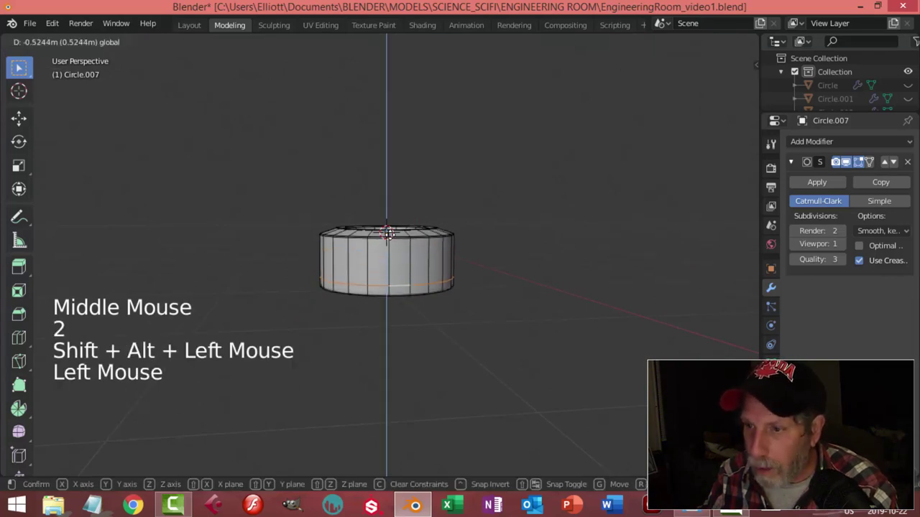
- Confirm Circle.007's height at the core base by the floor hole and leave mesh editing
key("Tab")
scroll("down", 3)
middle_click(493, 281)
key("alt+a")
scroll("up", 3)
middle_click(514, 269)
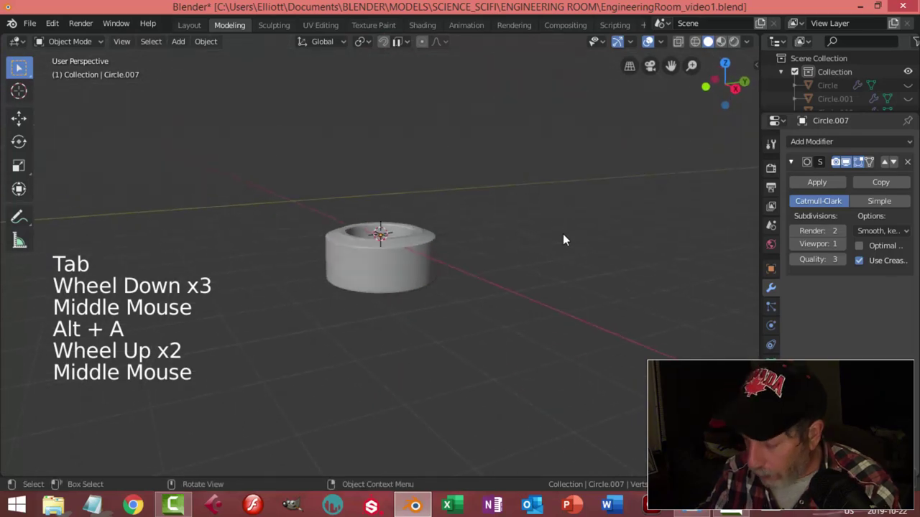
- Check the result against Main_Engineering.jpg in Windows Photo Viewer
key("alt+h")
key("alt+a")
middle_click(464, 272)
scroll("down", 3)
middle_click(411, 285)
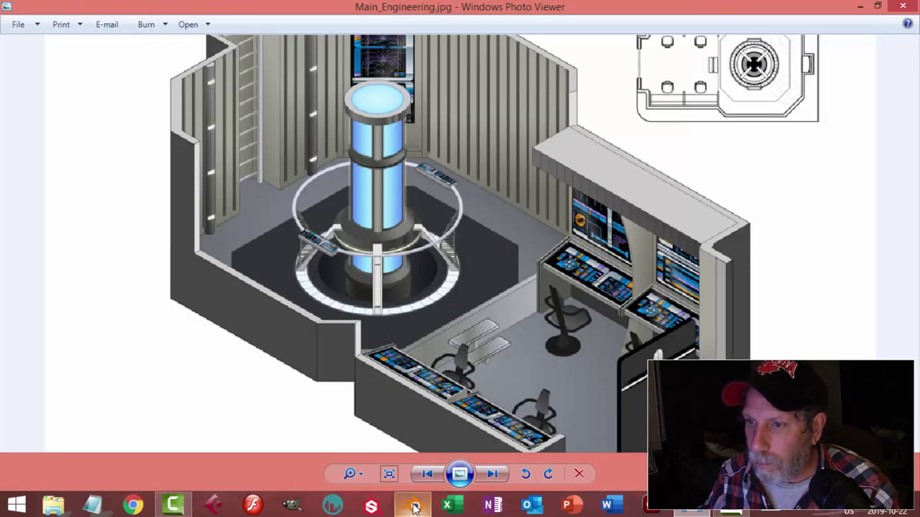
middle_click(435, 285)
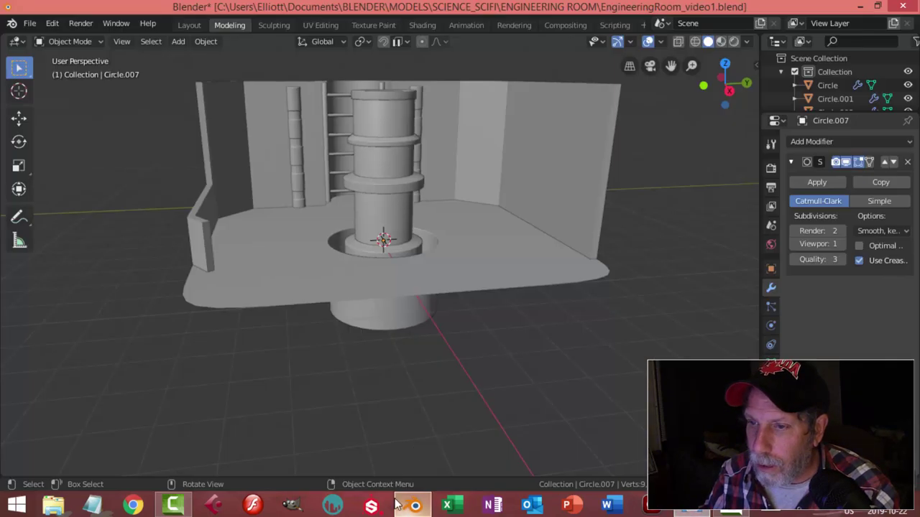
- Inspect the stacked core rings together by selecting the core pieces, then clear the selection
middle_click(473, 348)
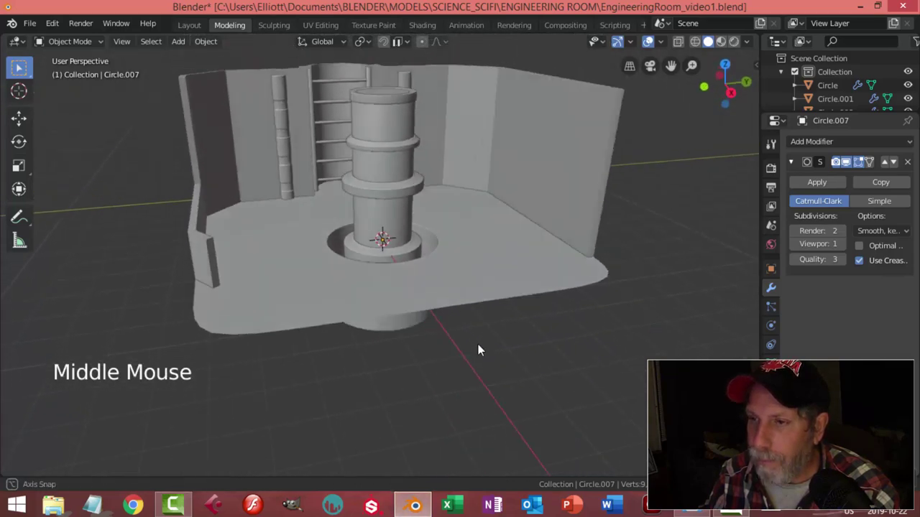
scroll("up", 3)
middle_click(489, 285)
middle_click(501, 308)
scroll("down", 3)
middle_click(490, 298)
left_click(474, 173)
scroll("up", 3)
left_click(534, 144)
double_click(547, 198)
left_click(479, 232)
left_click(626, 296)
scroll("down", 3)
middle_click(606, 279)
key("s")
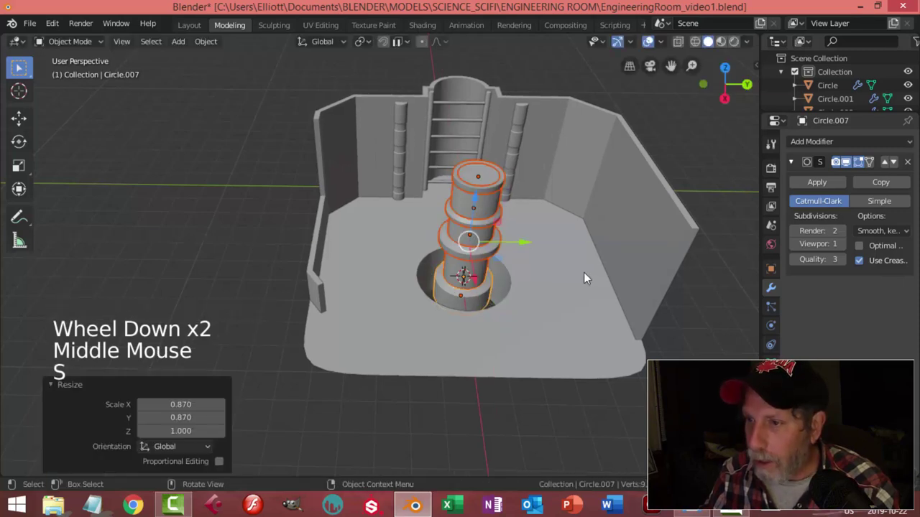
key("alt+a")
- Save the engineering room file and orbit around the room model
middle_click(492, 273)
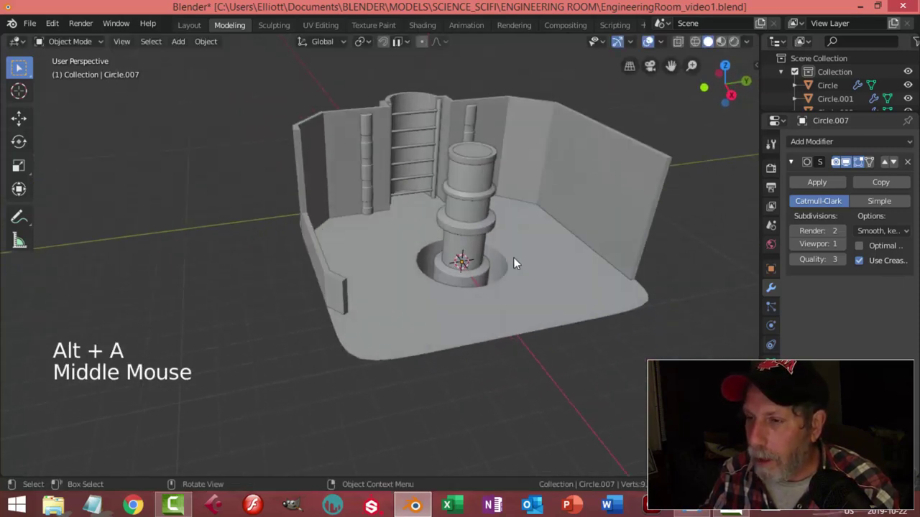
middle_click(475, 269)
middle_click(460, 277)
key("ctrl+s")
middle_click(456, 286)
scroll("up", 3)
middle_click(494, 290)
middle_click(472, 299)
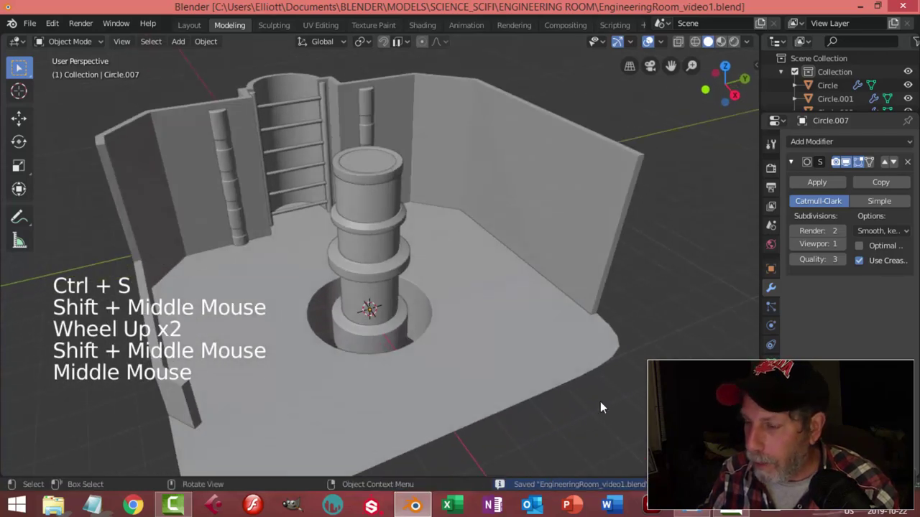
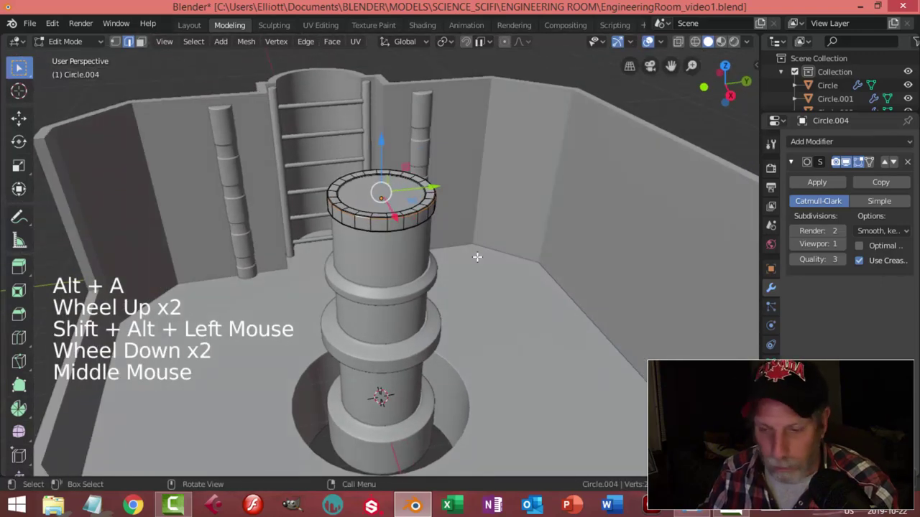
- Duplicate the core's rim loop, scale it wider, separate it as Circle.008 and set origin to geometry
key("shift+d")
key("s")
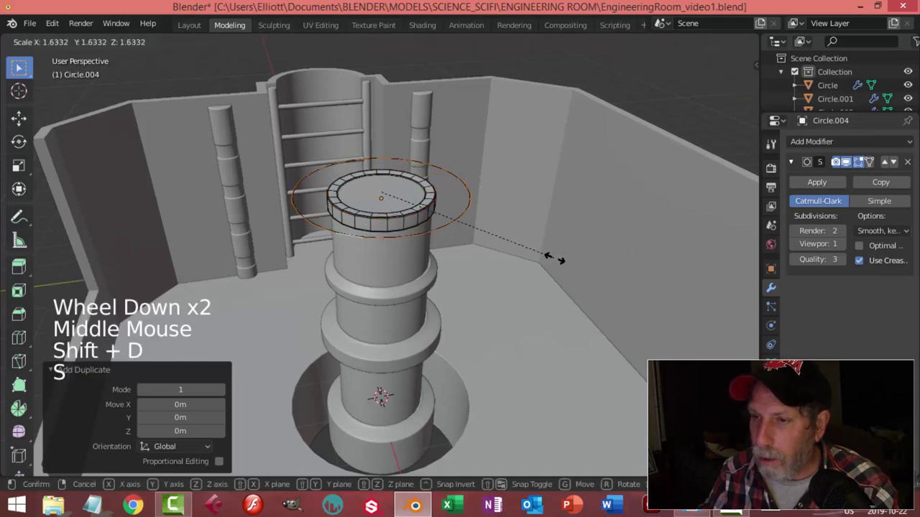
key("p")
key("Tab")
left_click(440, 169)
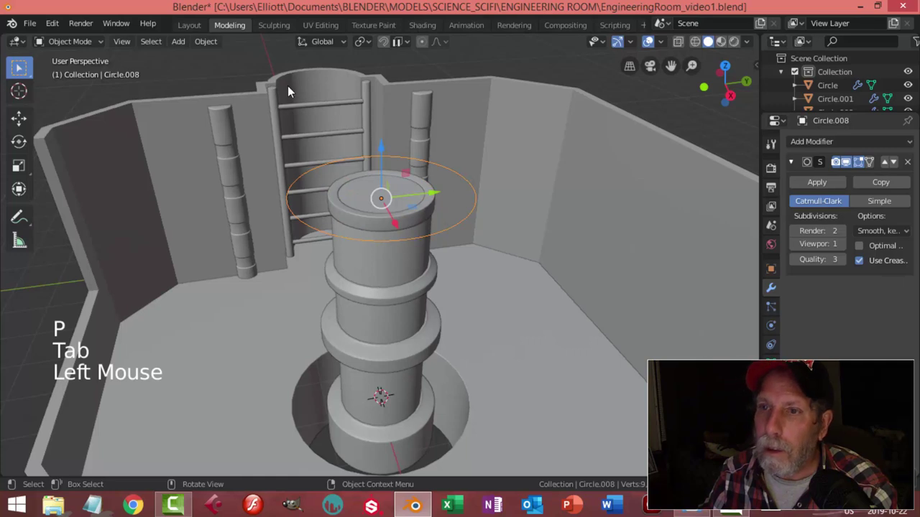
left_click(230, 72)
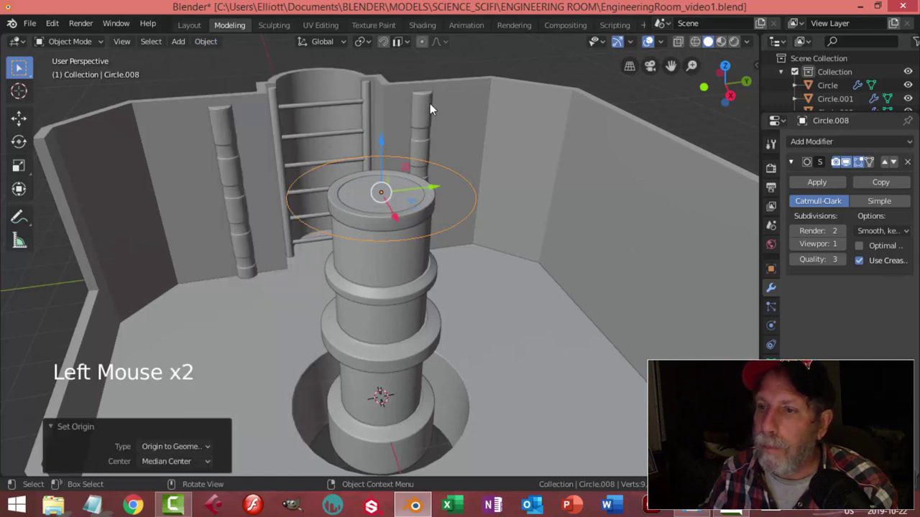
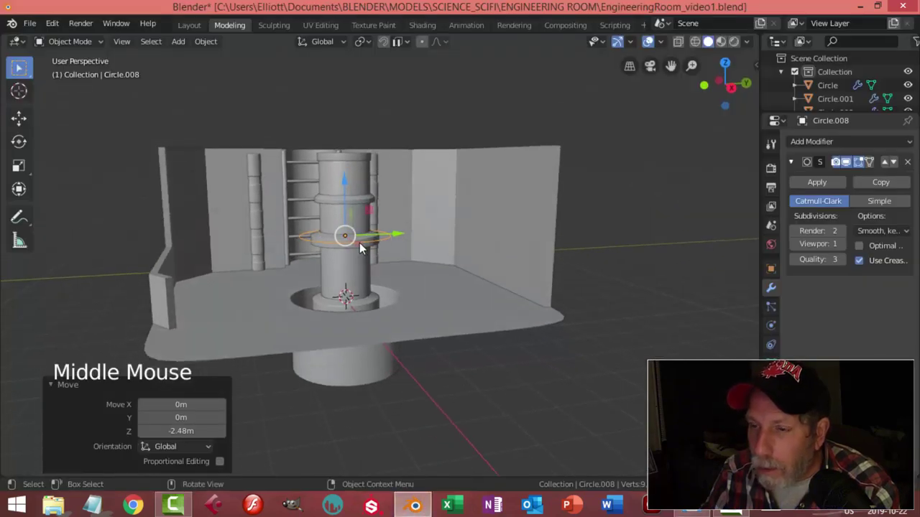
- Select the ring piece on the core and recheck the engineering reference image
left_click(346, 188)
key("alt+a")
left_click(367, 250)
double_click(347, 187)
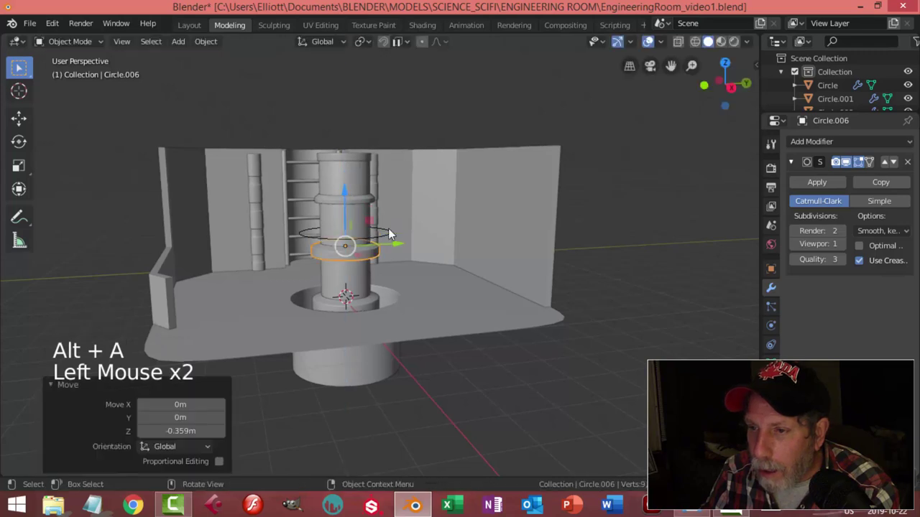
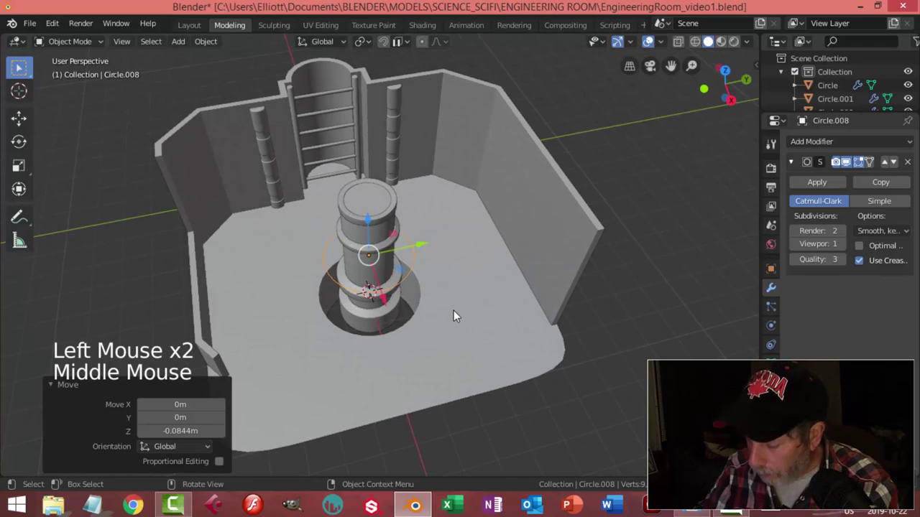
- From top view, extrude Circle.008 into a flat band widened outward around the core
key("KP_7")
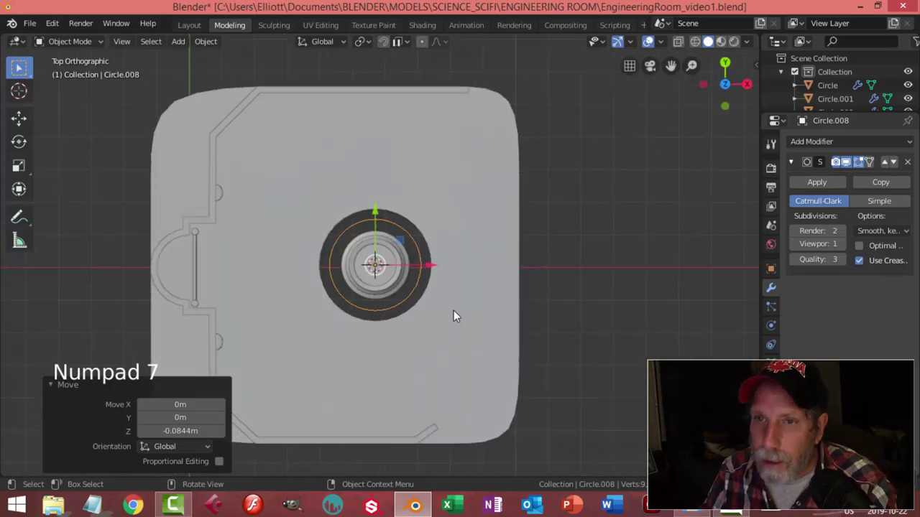
key("Tab")
key("a")
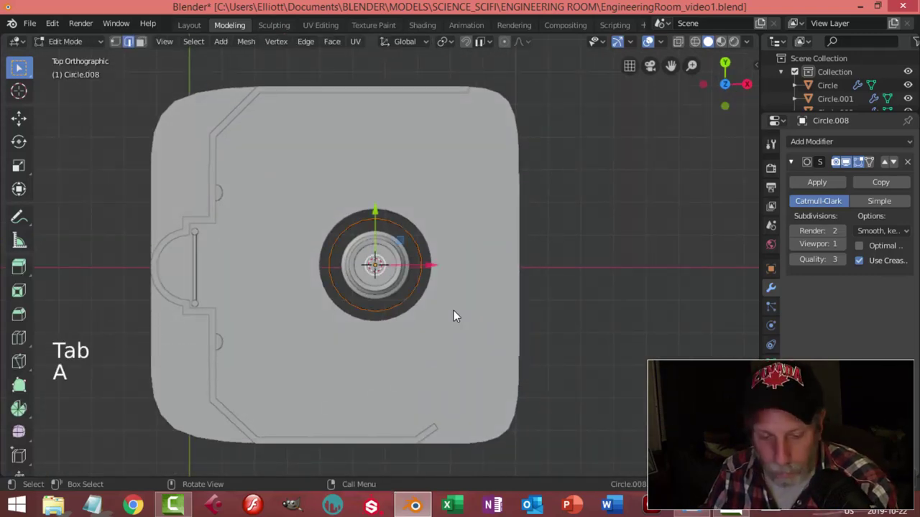
key("s")
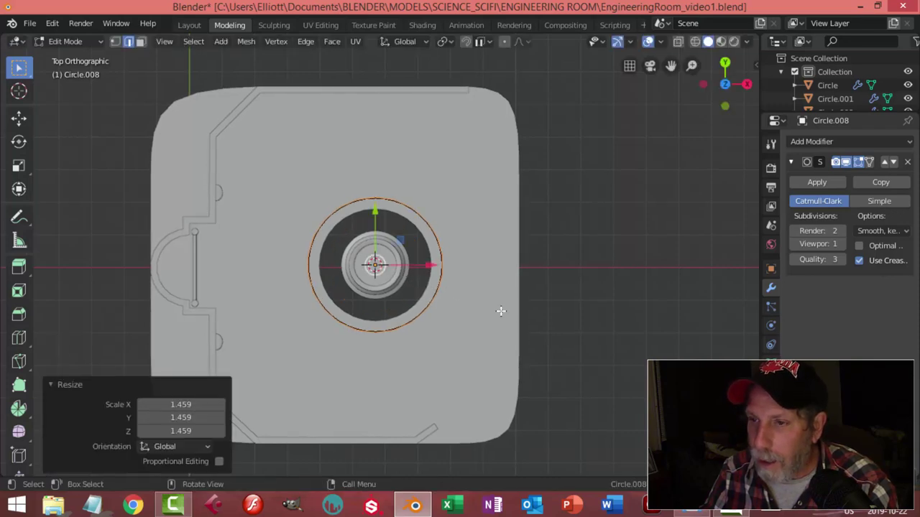
key("e")
key("s")
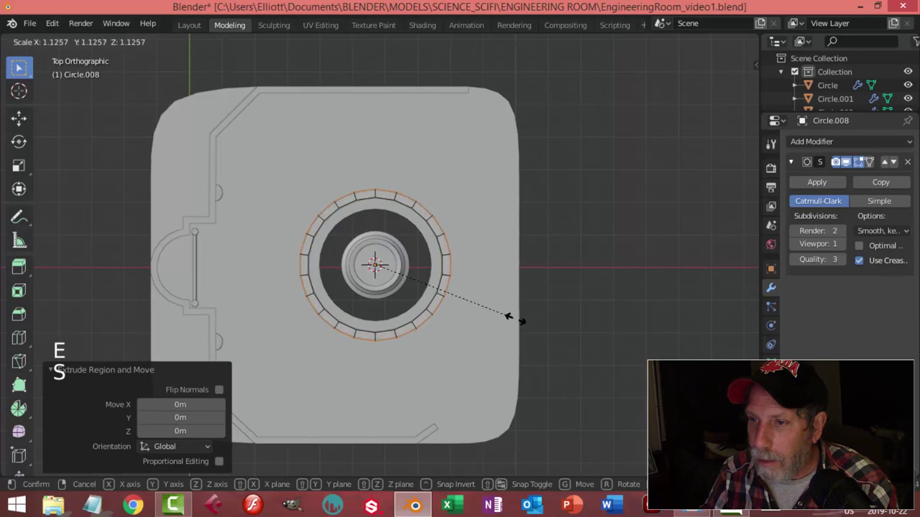
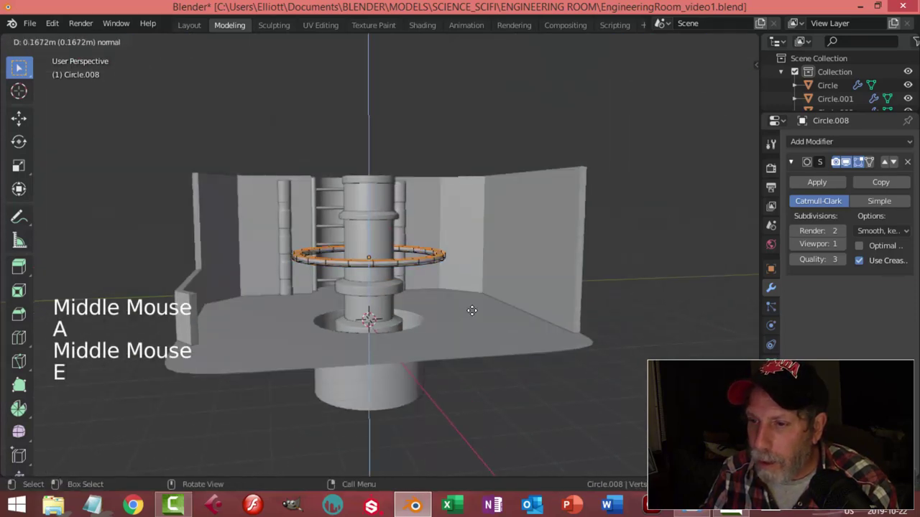
scroll("up", 3)
key("alt+a")
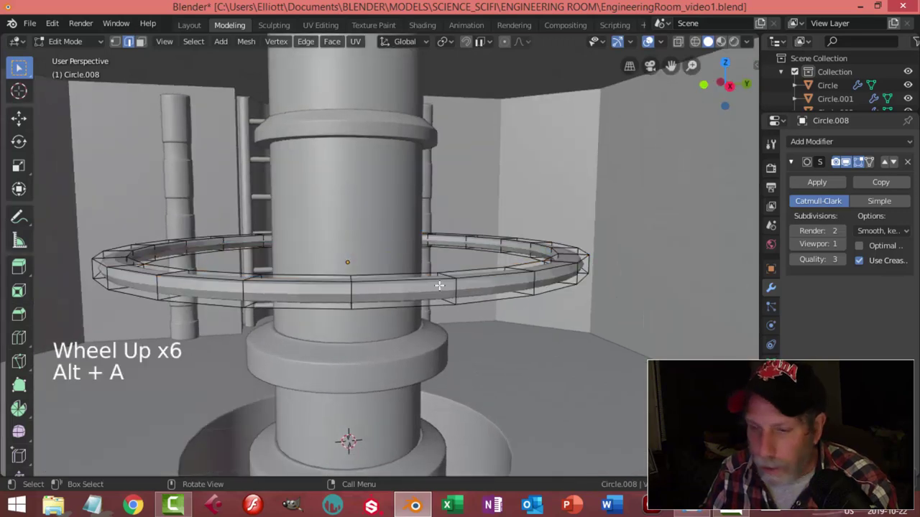
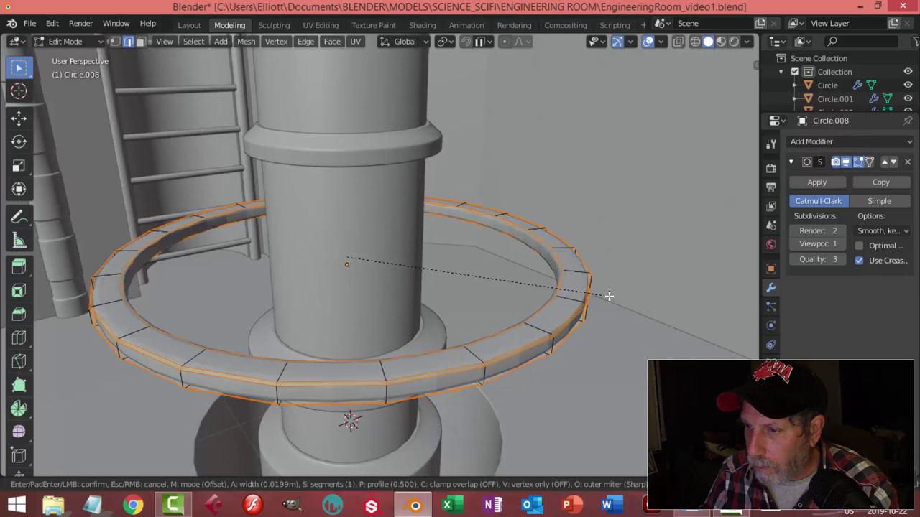
key("Tab")
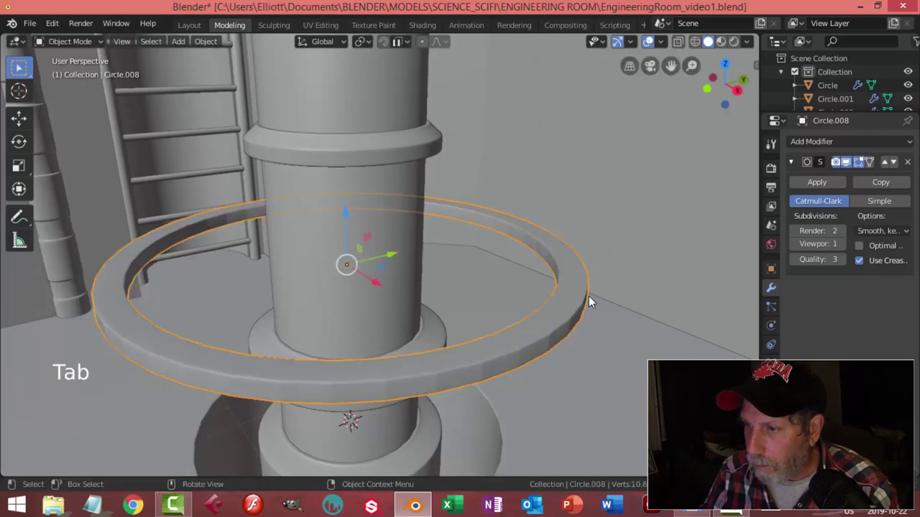
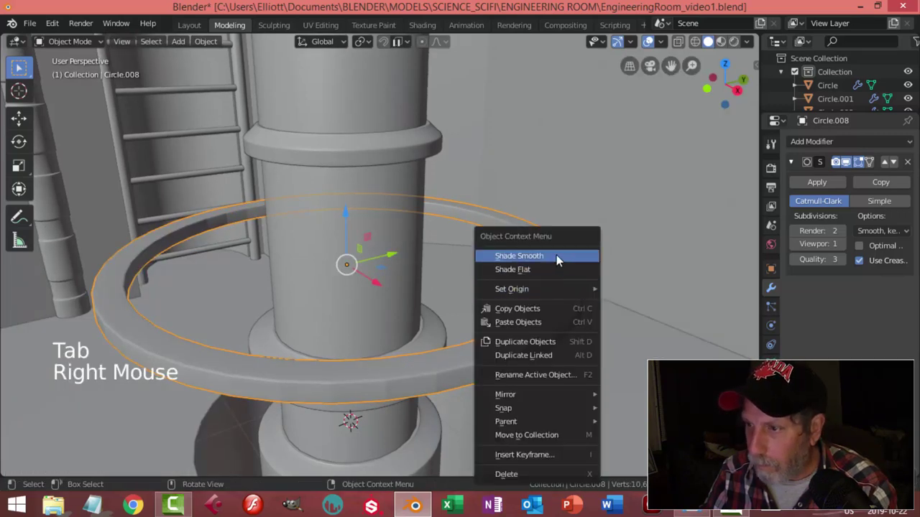
- Shade the railing ring smooth and set its viewport subdivision level to 2
key("alt+a")
scroll("down", 3)
middle_click(545, 317)
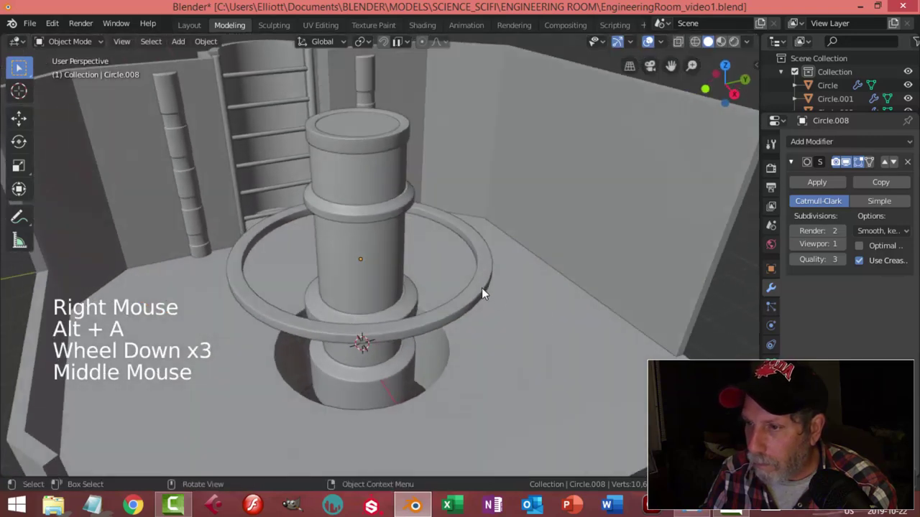
left_click(498, 291)
left_click(562, 320)
scroll("up", 3)
key("alt+a")
middle_click(610, 328)
scroll("down", 3)
middle_click(497, 342)
scroll("down", 3)
middle_click(481, 311)
middle_click(462, 300)
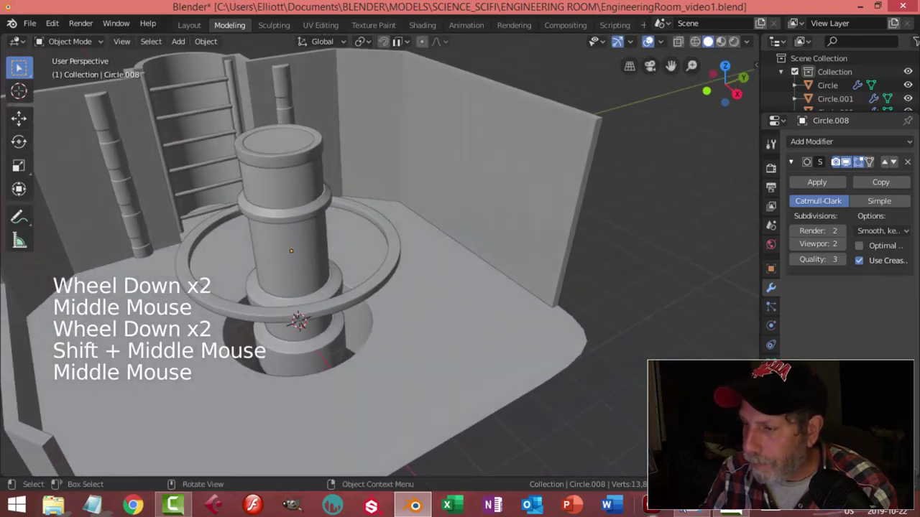
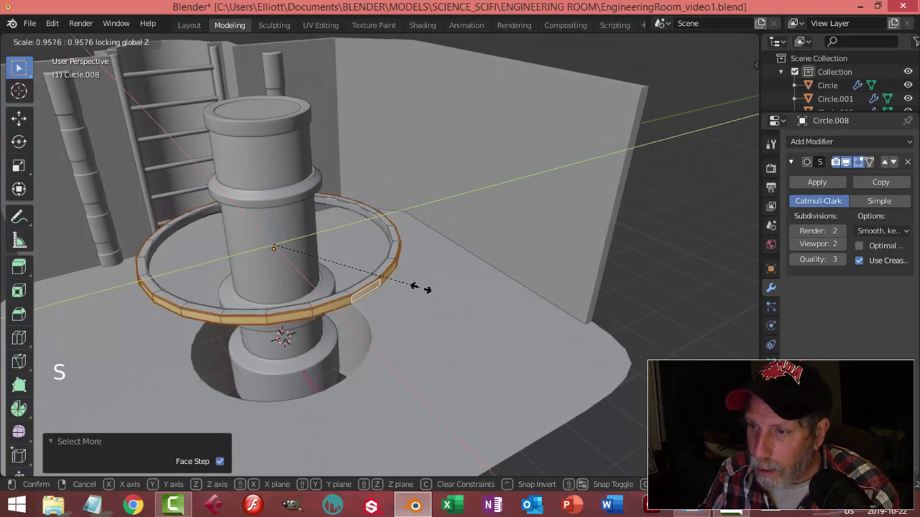
- Shrink the railing ring slightly and compare it with the engineering reference image
key("alt+a")
key("Tab")
key("alt+a")
scroll("down", 3)
middle_click(394, 315)
middle_click(405, 282)
middle_click(399, 286)
scroll("down", 3)
middle_click(360, 281)
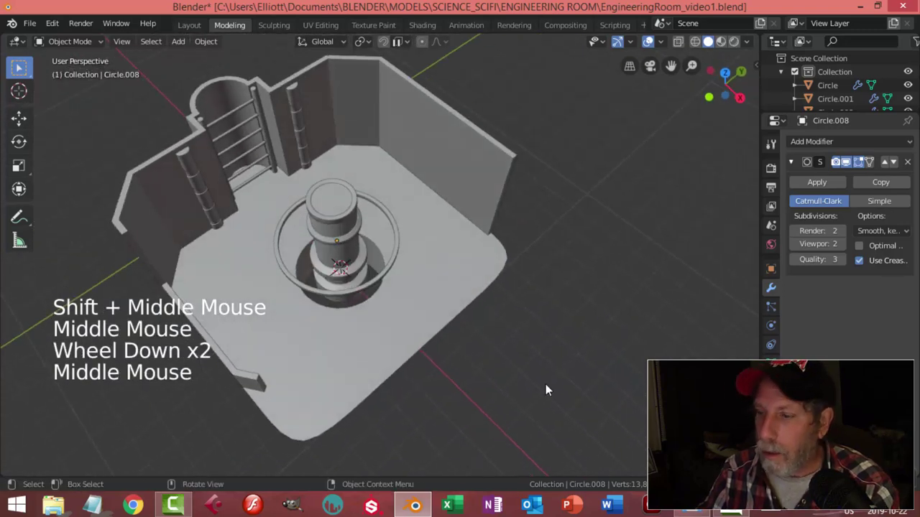
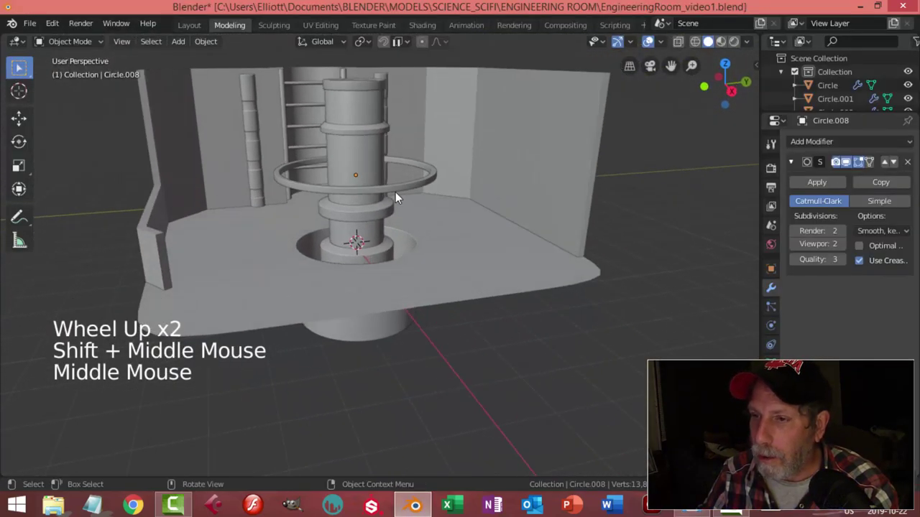
left_click(397, 190)
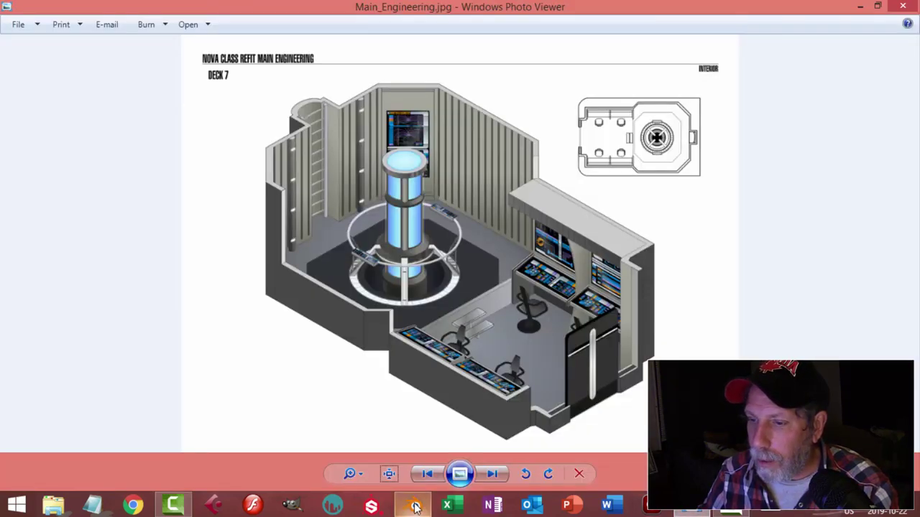
middle_click(474, 296)
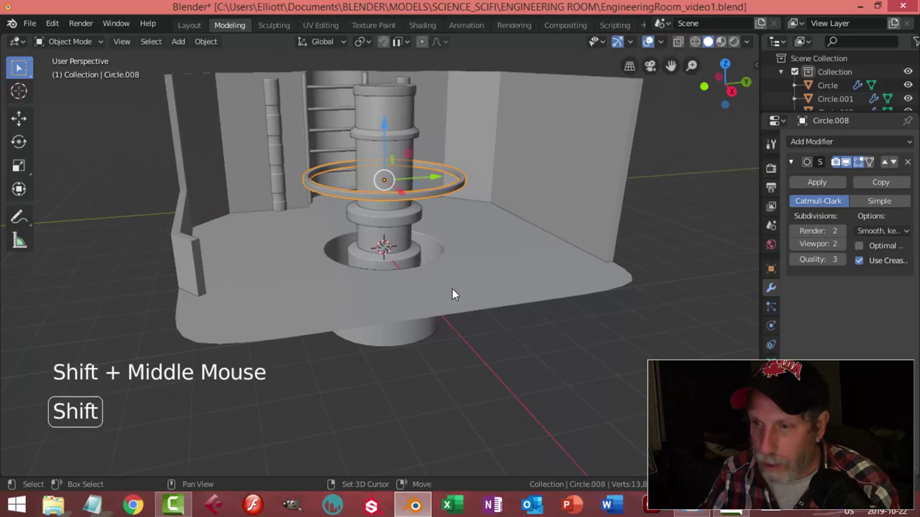
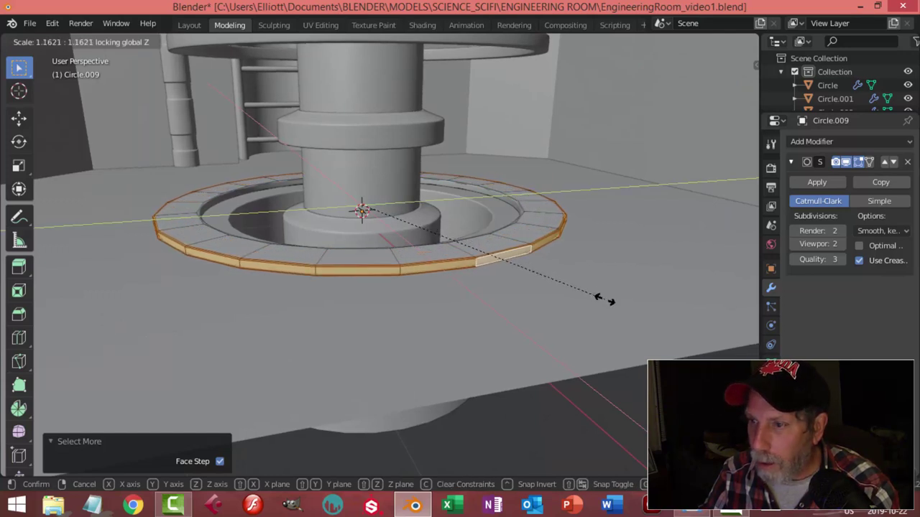
- Confirm the floor-level ring Circle.009 scaled up about 1.16 and return to object mode
key("Tab")
scroll("down", 3)
key("alt+a")
middle_click(516, 266)
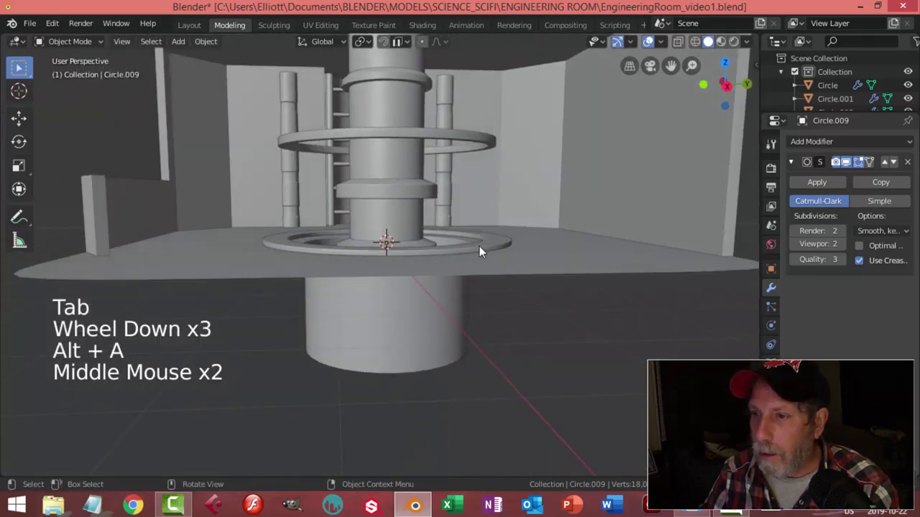
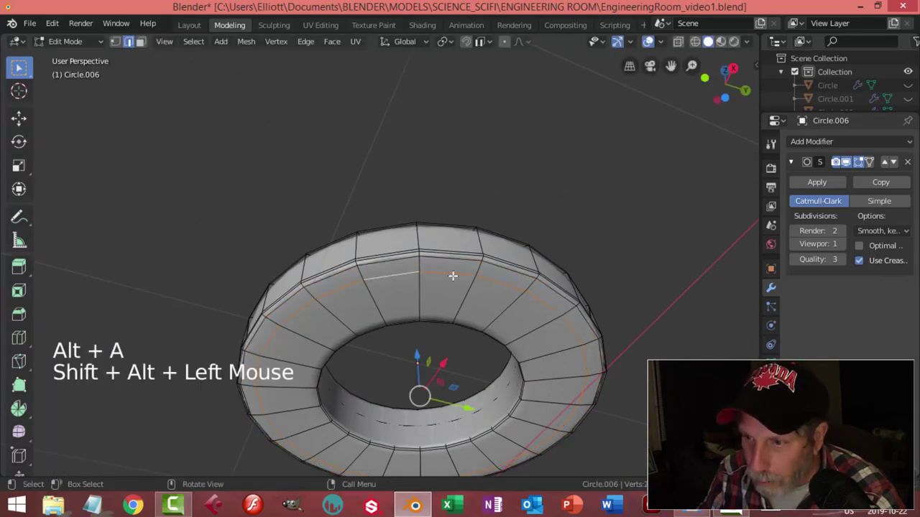
- Scale the thick ring's top loop inward to about 0.70 and add a supporting edge loop
key("s")
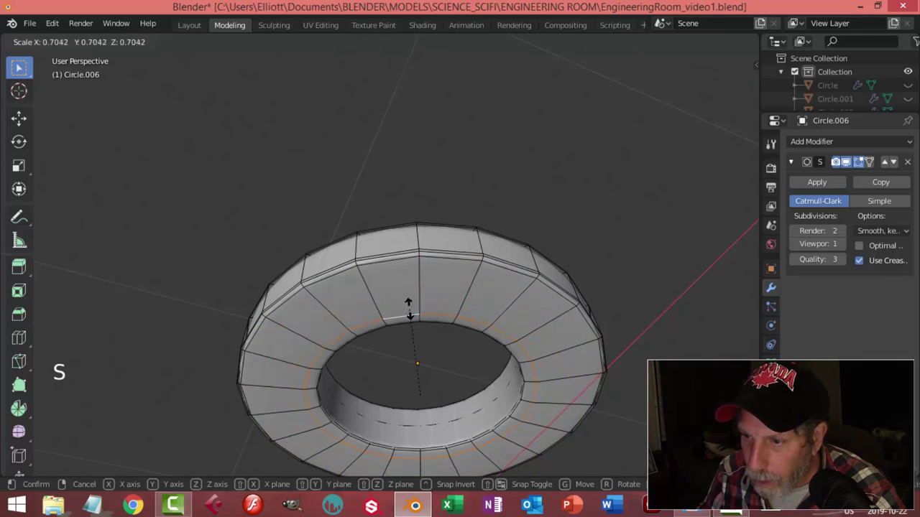
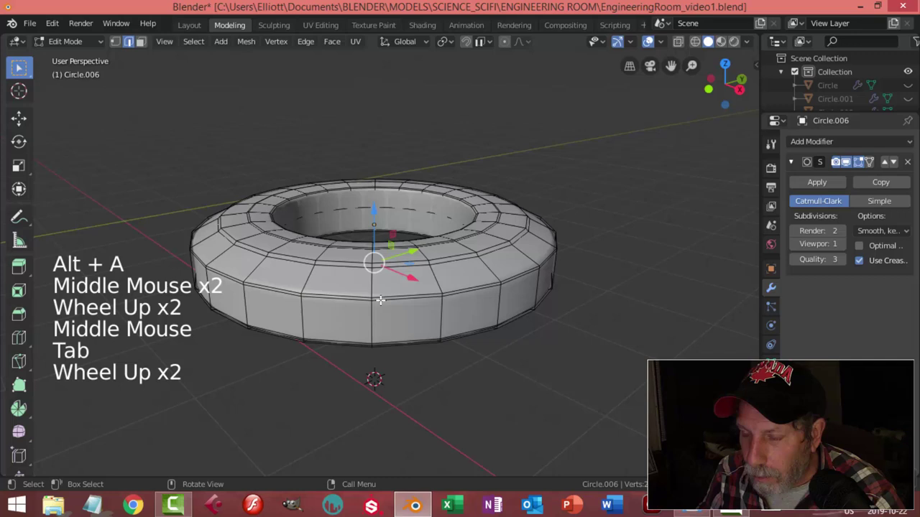
scroll("up", 3)
key("ctrl+r")
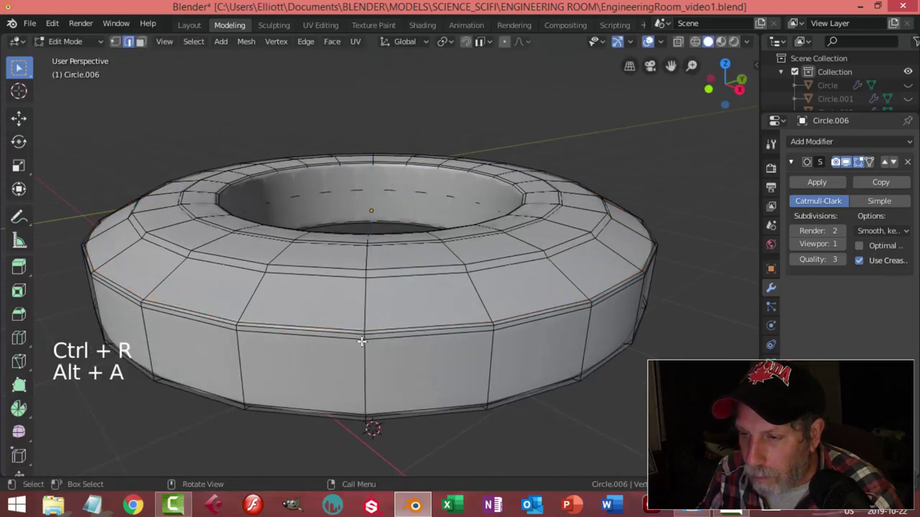
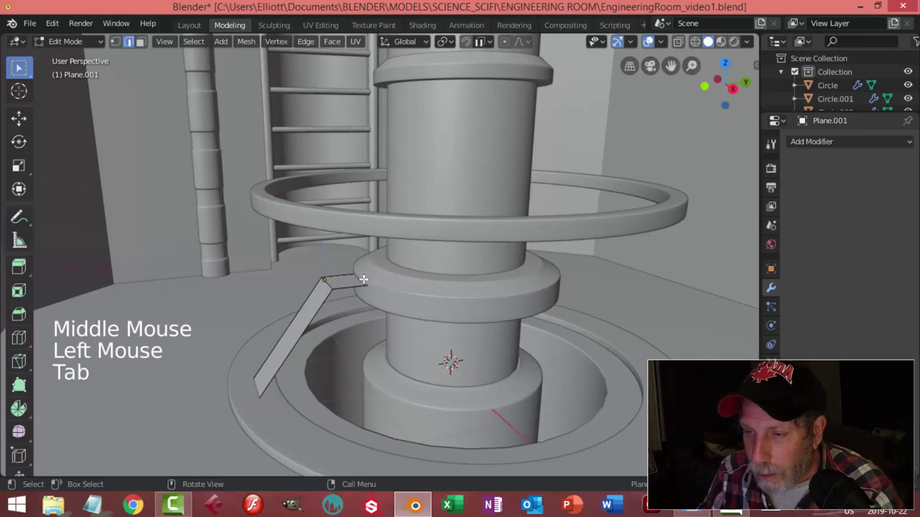
- Adjust viewport shading, then fatten the floor plate Plane.001 along its normals with Alt+S
key("z")
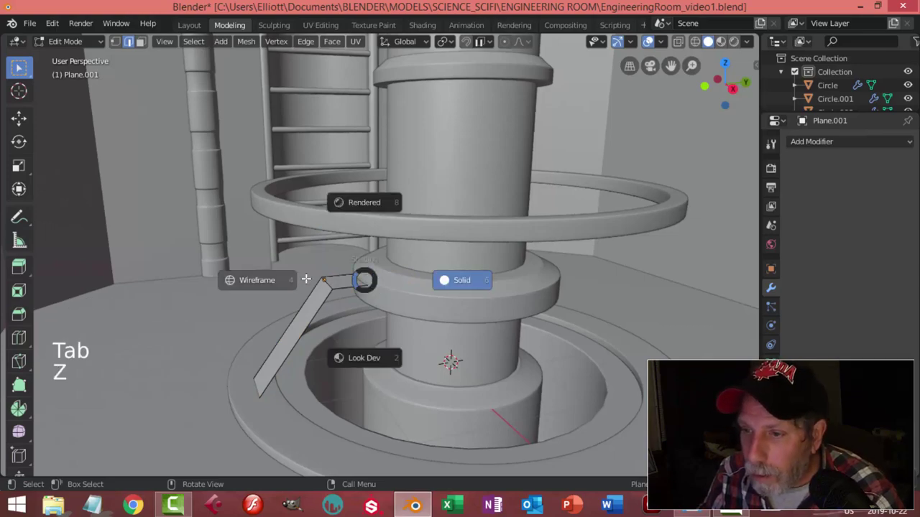
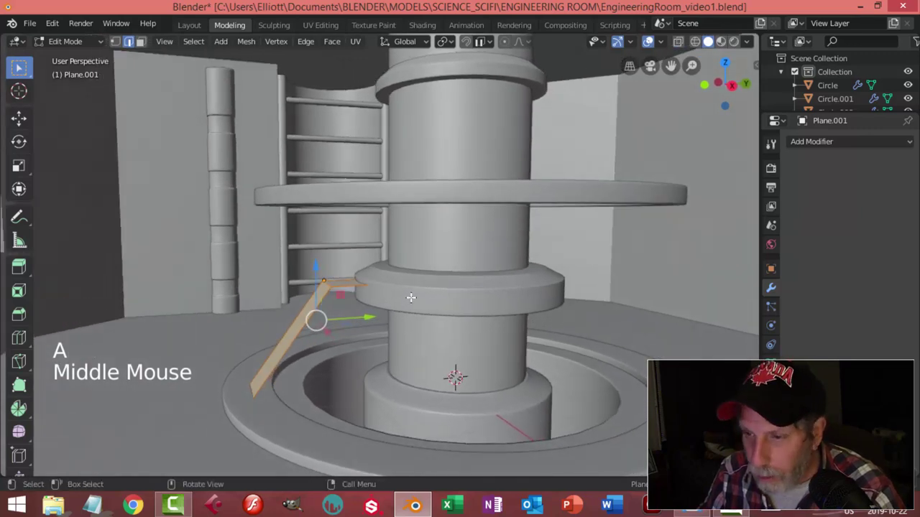
key("e")
key("alt+s")
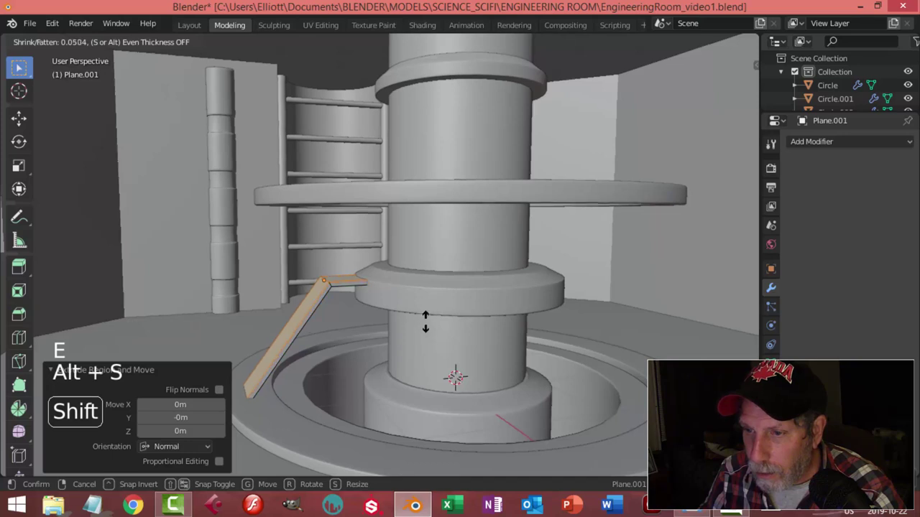
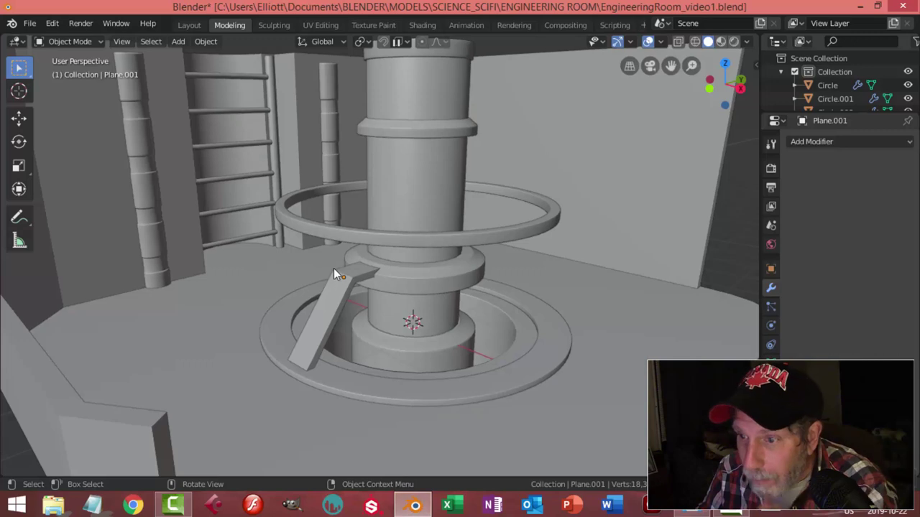
left_click(347, 276)
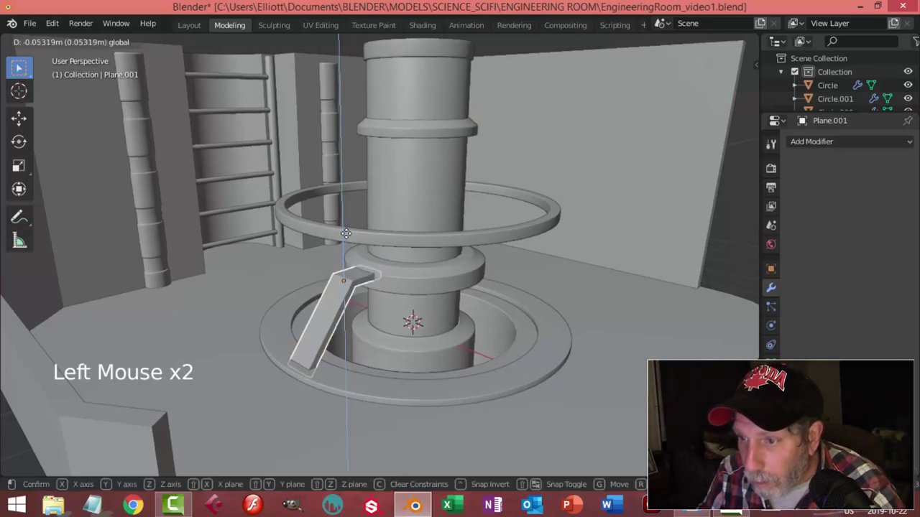
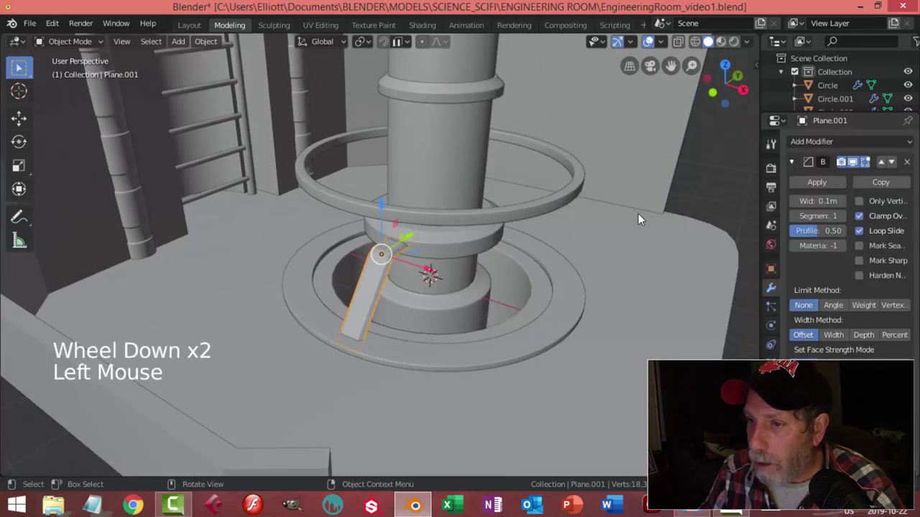
- Orbit around the core base to inspect the bevelled floor plate
scroll("up", 3)
middle_click(546, 283)
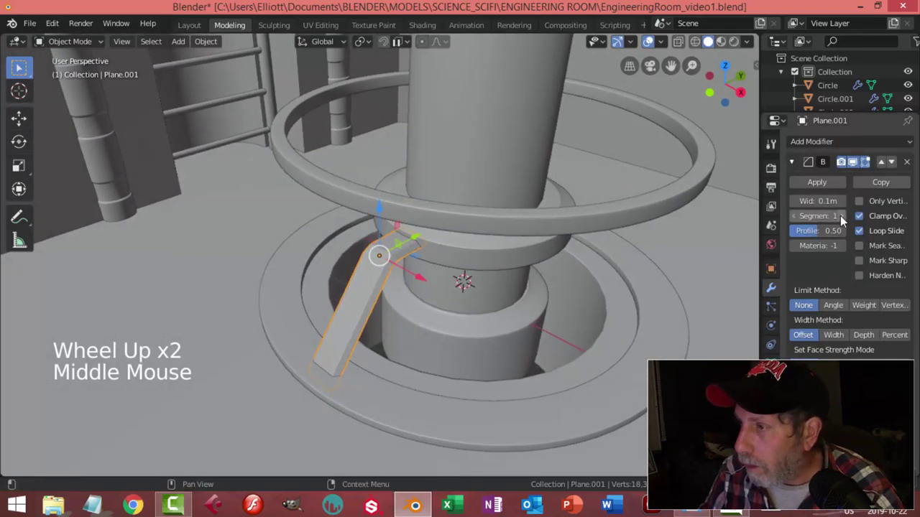
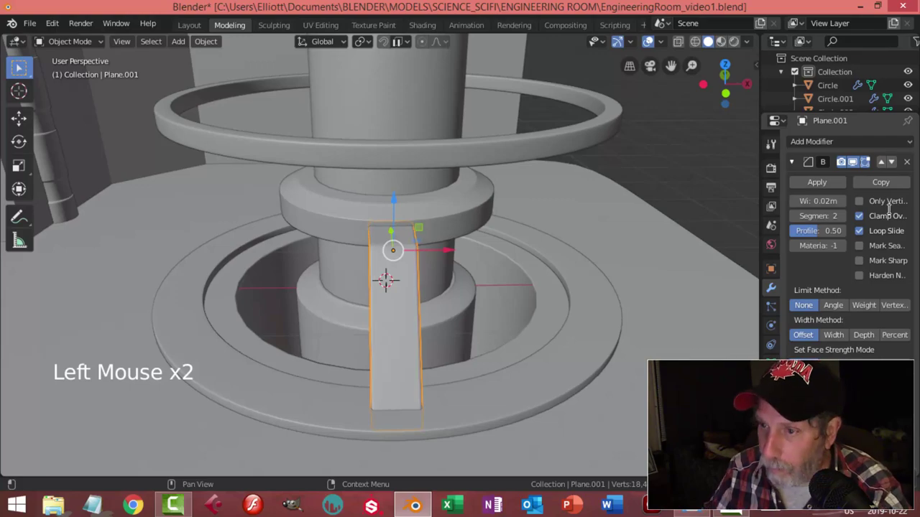
scroll("down", 3)
key("alt+a")
middle_click(494, 292)
middle_click(414, 296)
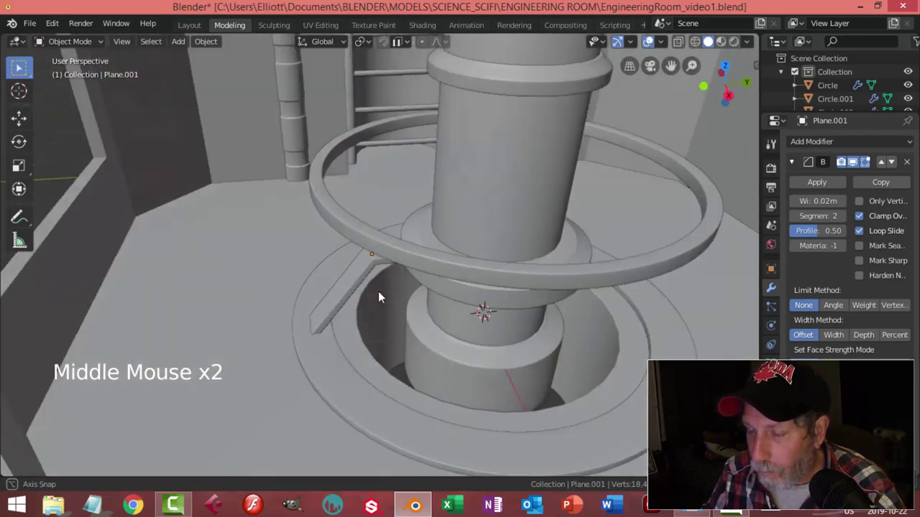
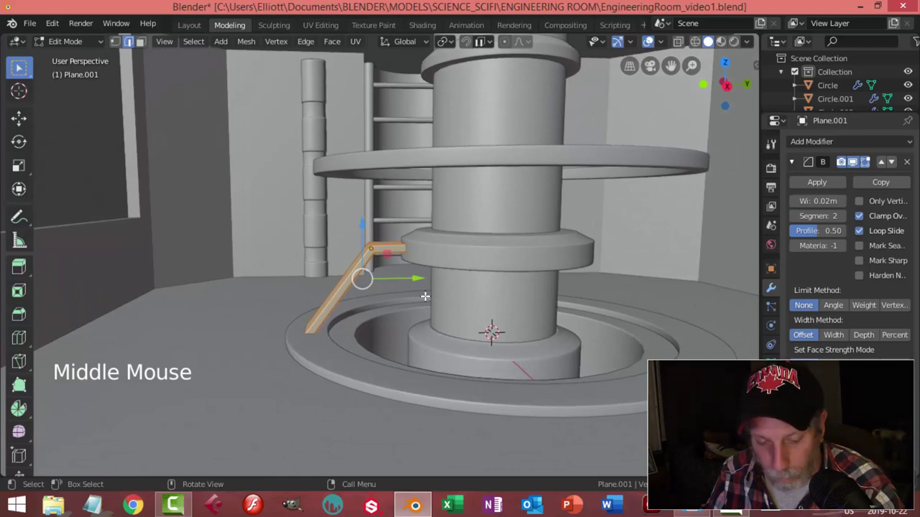
- Leave Plane.001's edit mode, check it from above and the side, and save the file
key("alt+s")
key("Tab")
key("alt+a")
scroll("down", 3)
middle_click(445, 310)
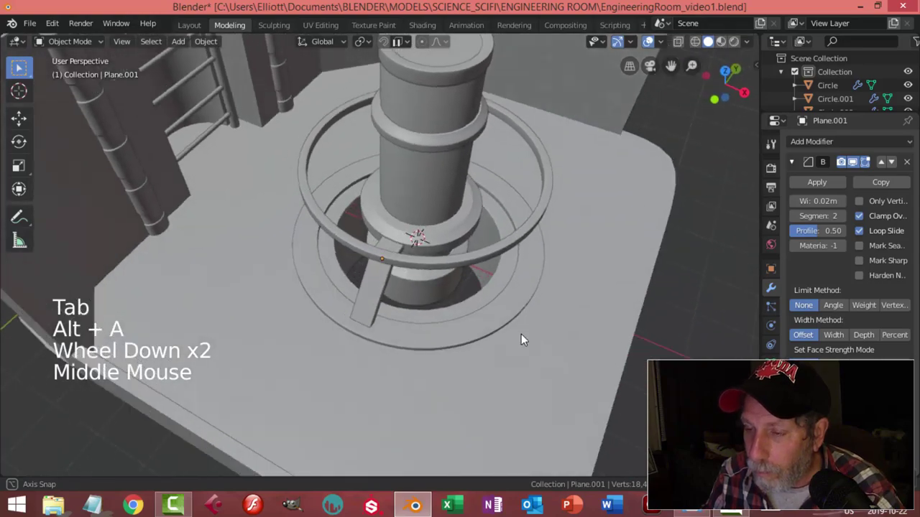
scroll("up", 3)
middle_click(486, 326)
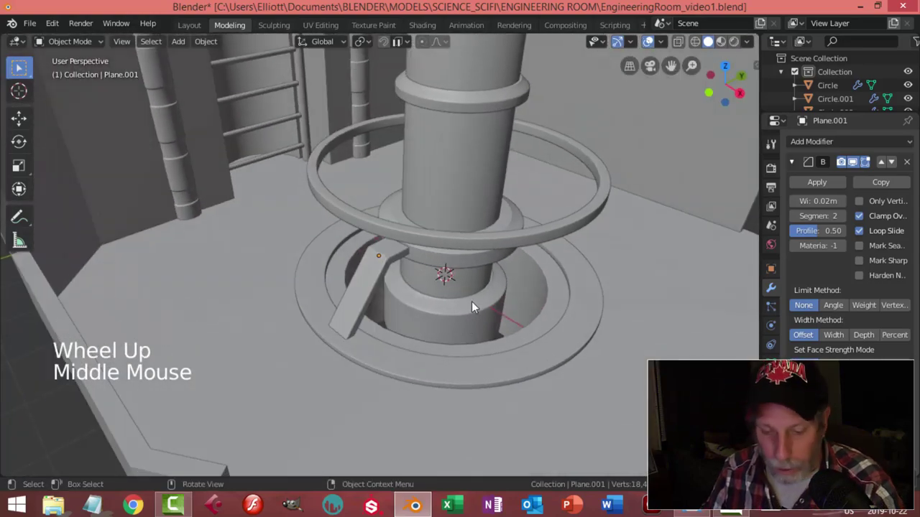
key("ctrl+s")
- From top view, check the Main_Engineering.jpg reference, then enter edit mode on the strut plate
scroll("down", 3)
middle_click(474, 303)
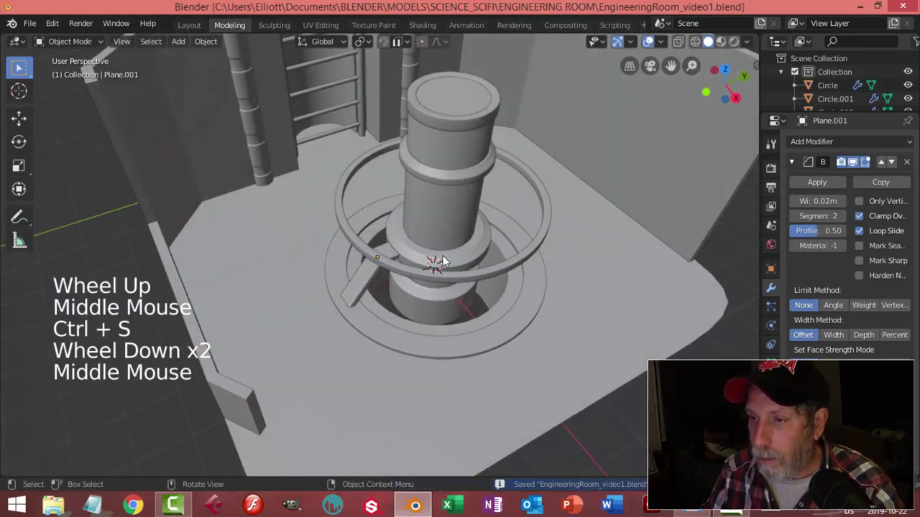
middle_click(486, 319)
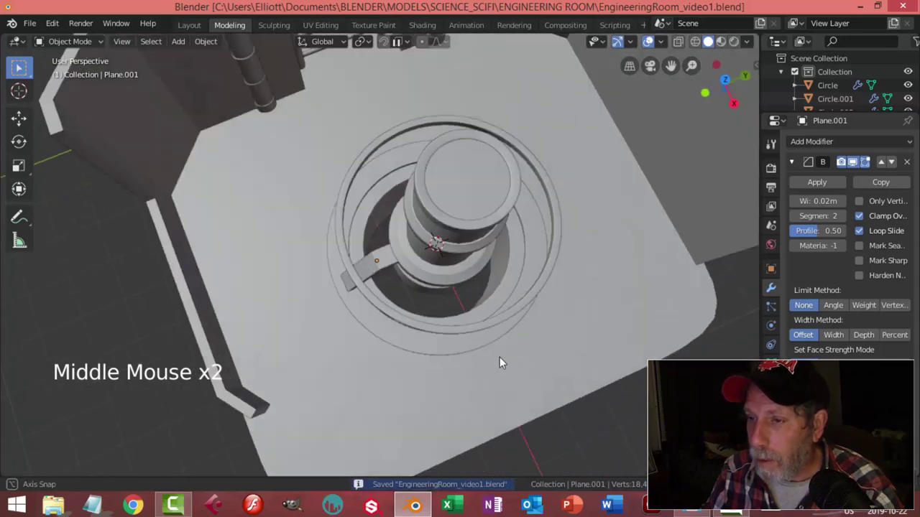
key("KP_7")
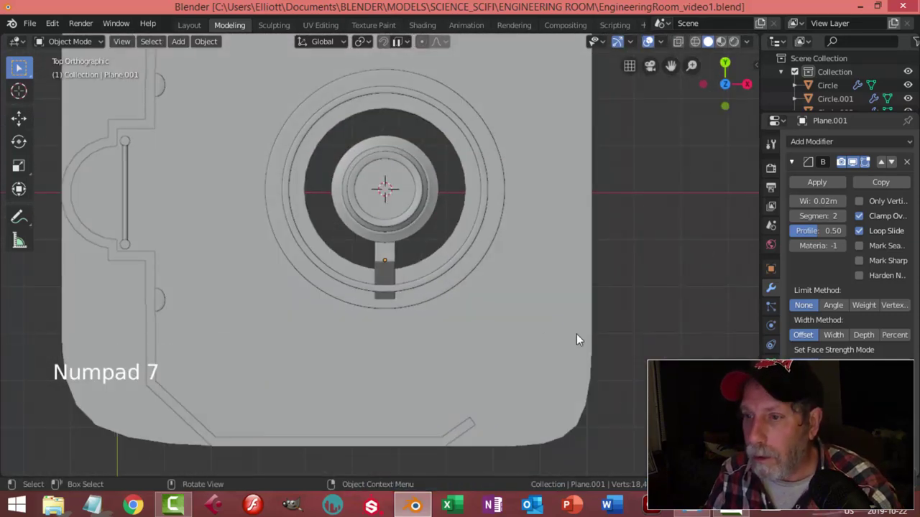
left_click(392, 265)
middle_click(494, 294)
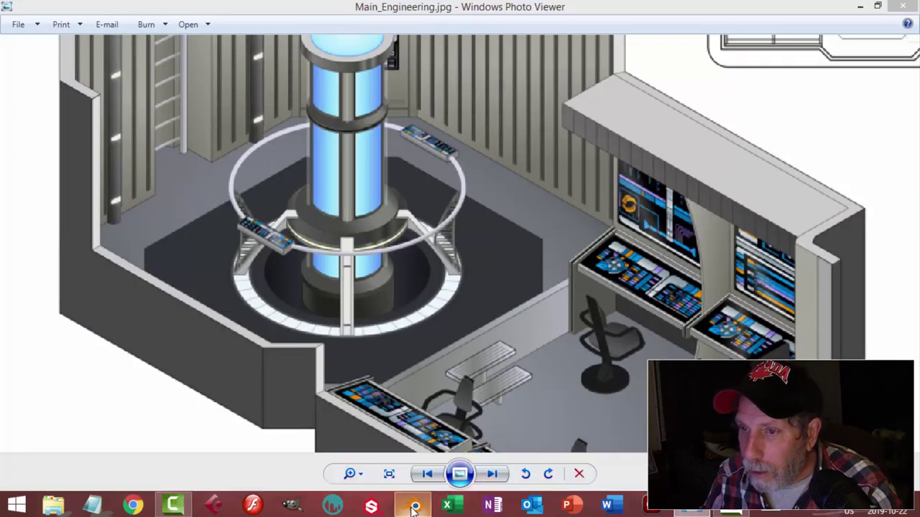
scroll("up", 3)
key("Tab")
- Narrow the strut plate by scaling the selected faces along X, then leave edit mode
key("a")
key("s")
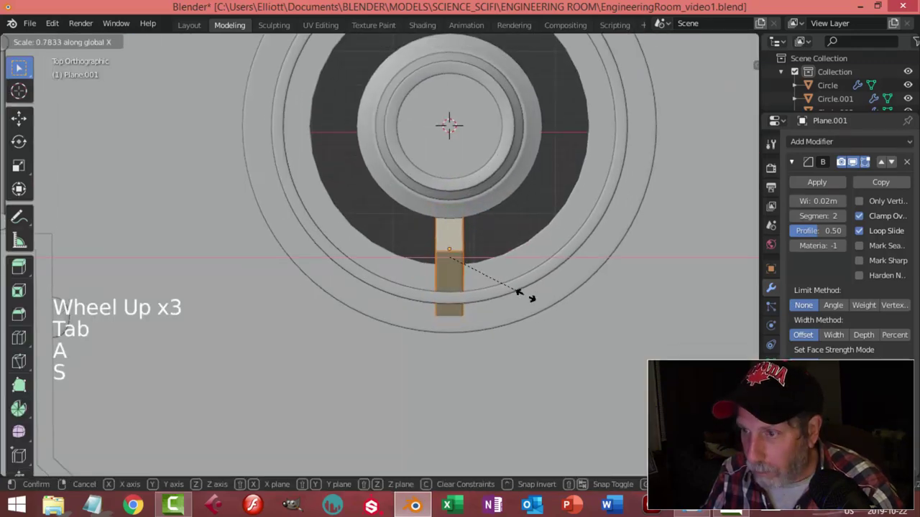
key("Tab")
scroll("down", 3)
key("alt+a")
- From top view, select Plane.001 and set its origin to the 3D cursor at the core centre
middle_click(497, 303)
scroll("down", 3)
middle_click(393, 271)
scroll("up", 3)
middle_click(428, 327)
middle_click(448, 304)
middle_click(463, 295)
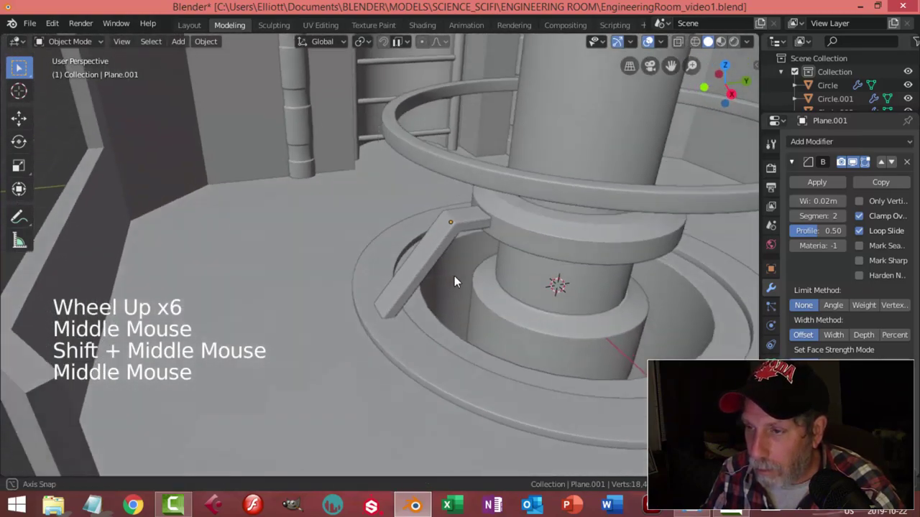
key("KP_7")
left_click(438, 194)
scroll("down", 3)
middle_click(462, 317)
left_click(208, 42)
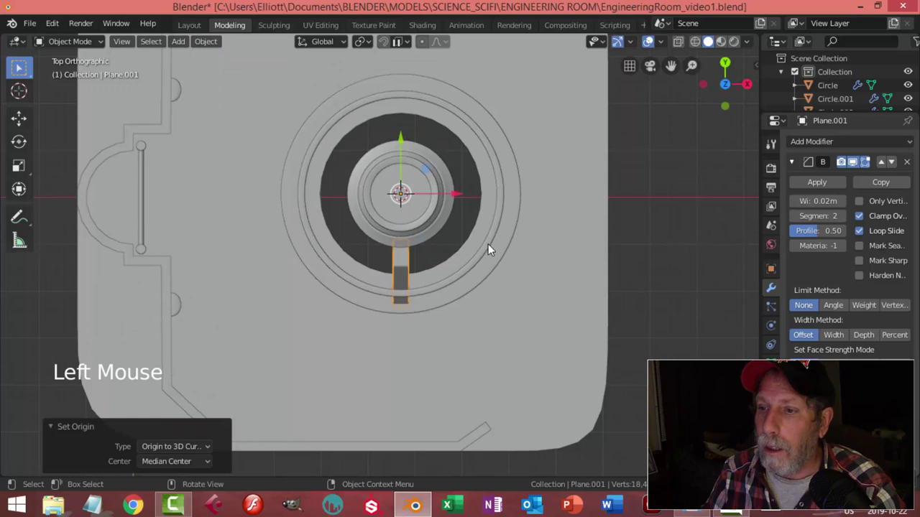
- Duplicate the strut three times, rotating copies 90°/180° so four struts radiate from the core
key("shift+d")
key("r")
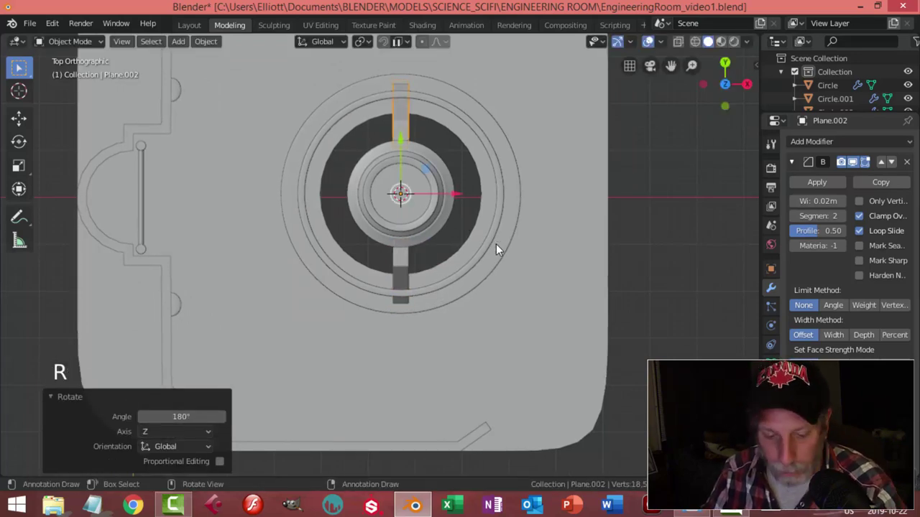
key("shift+d")
key("r")
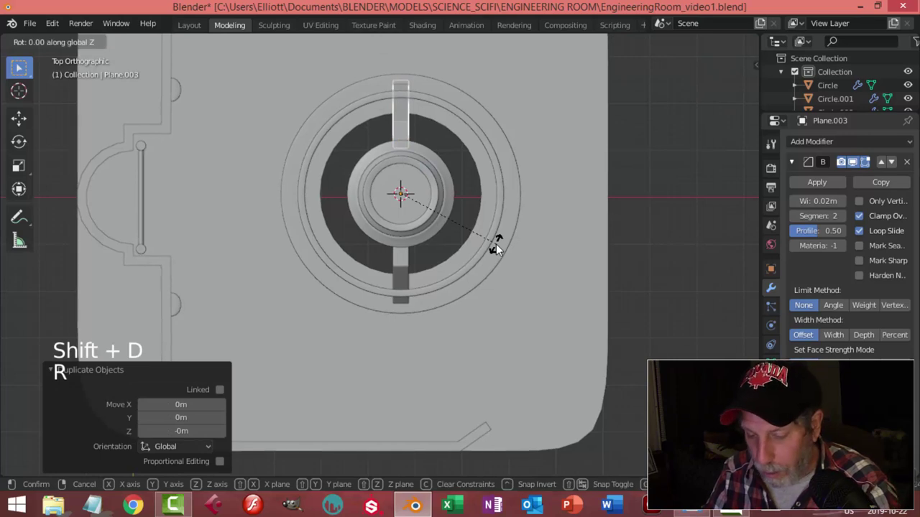
key("shift+d")
key("r")
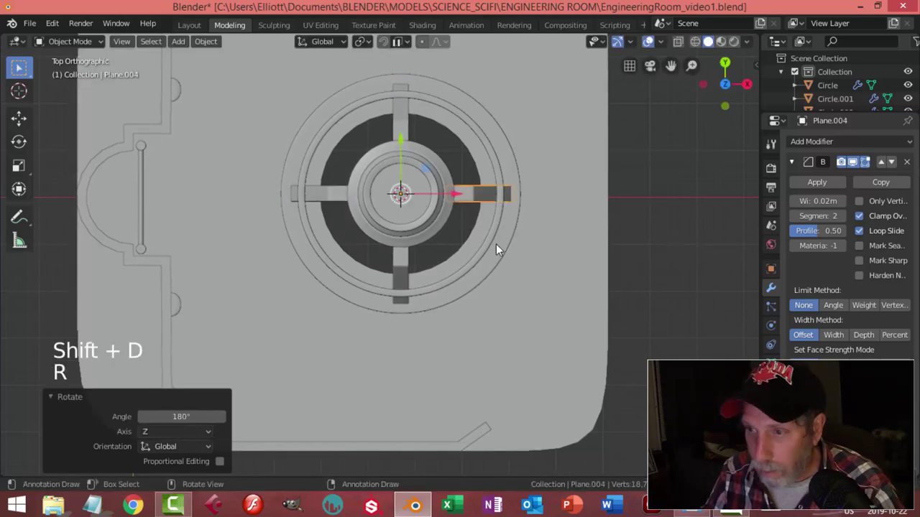
- Orbit around the core to inspect the four floor struts
key("alt+a")
scroll("down", 3)
middle_click(536, 276)
scroll("up", 3)
middle_click(498, 272)
middle_click(480, 259)
middle_click(485, 230)
middle_click(493, 255)
middle_click(491, 286)
middle_click(477, 288)
middle_click(470, 254)
scroll("up", 3)
middle_click(401, 234)
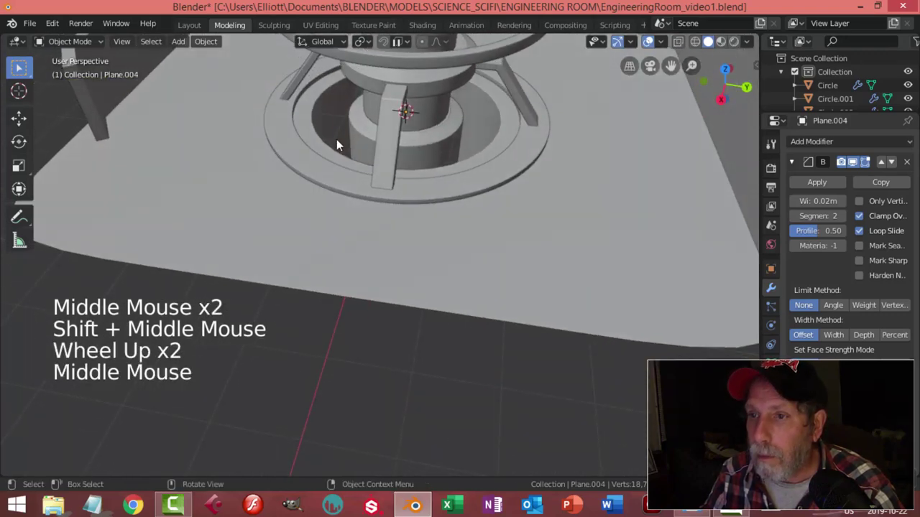
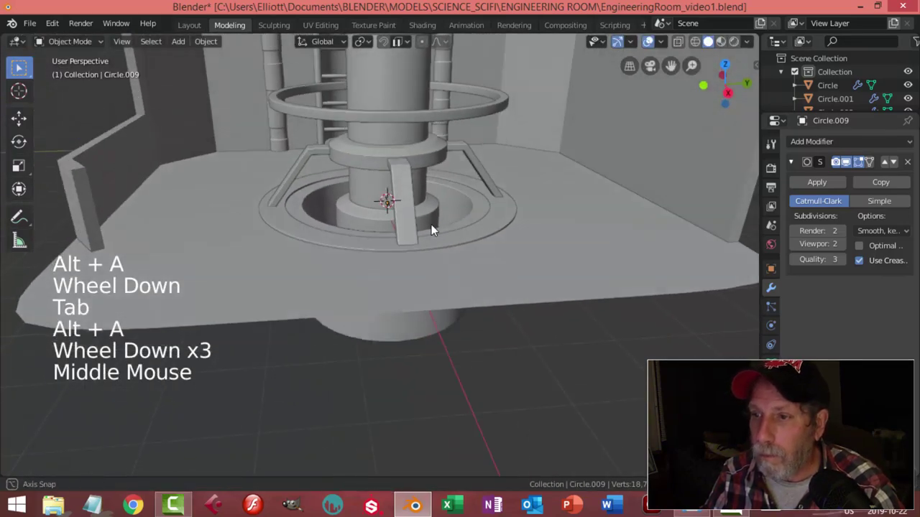
- Save the room file and orbit to frame the warp-core cylinder
key("ctrl+s")
scroll("down", 3)
middle_click(480, 227)
middle_click(445, 233)
middle_click(453, 241)
middle_click(469, 242)
scroll("up", 3)
middle_click(468, 213)
middle_click(462, 225)
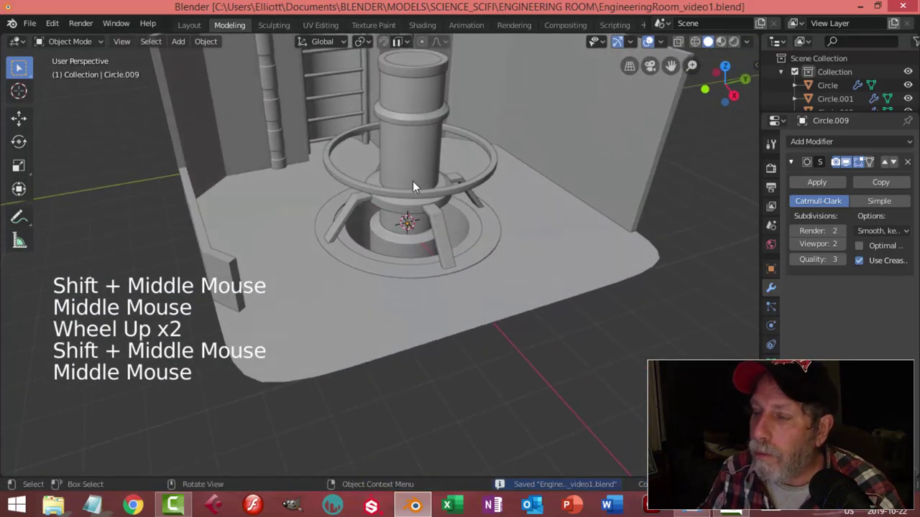
middle_click(456, 188)
middle_click(445, 189)
- Slim the core cylinder Circle.003 by scaling it with Shift+Z, keeping its height
left_click(427, 161)
key("Tab")
key("a")
key("s")
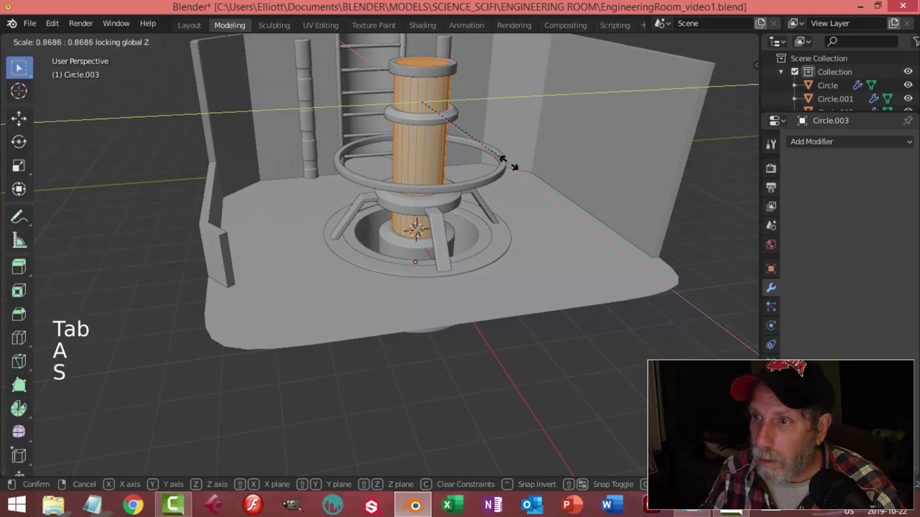
key("alt+a")
key("Tab")
key("alt+a")
- Add a circle Circle.010, shrink it to rod thickness and extrude it up the core's side
scroll("down", 3)
middle_click(485, 225)
scroll("up", 3)
middle_click(456, 239)
scroll("up", 3)
middle_click(461, 250)
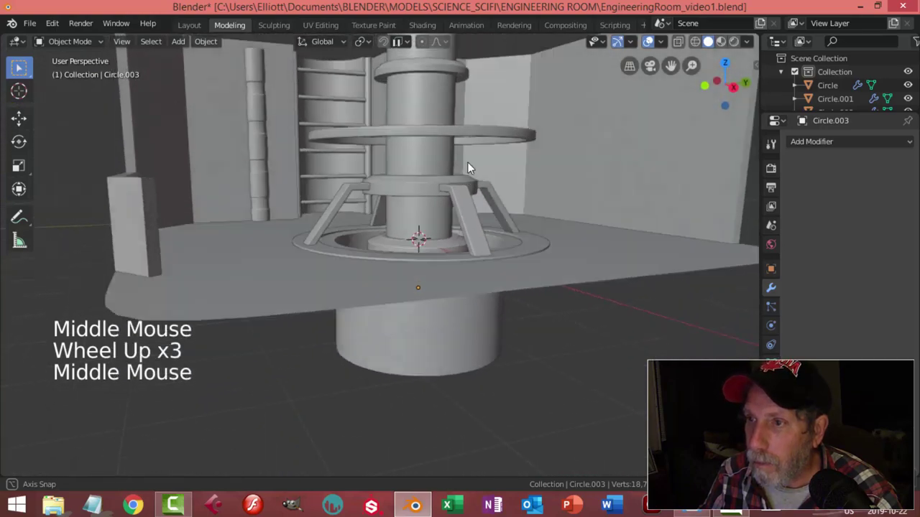
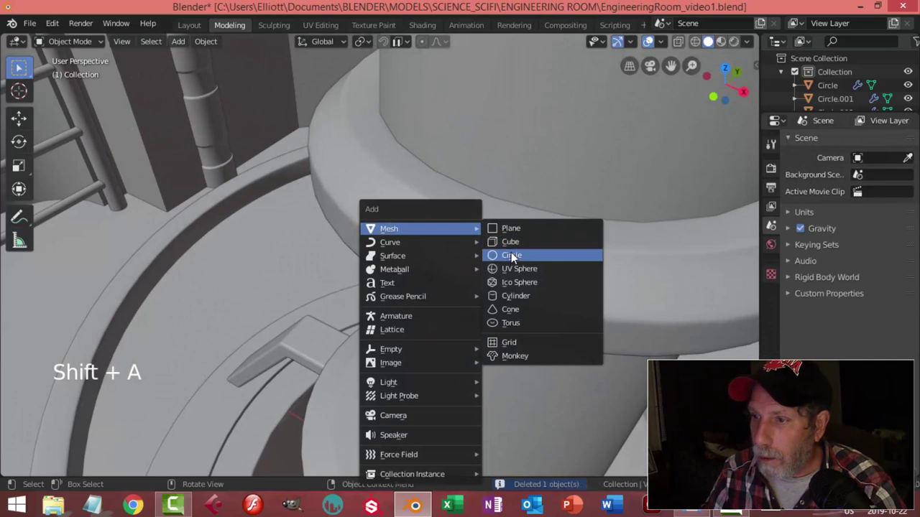
scroll("down", 3)
scroll("down", 3)
middle_click(495, 299)
key("Tab")
key("a")
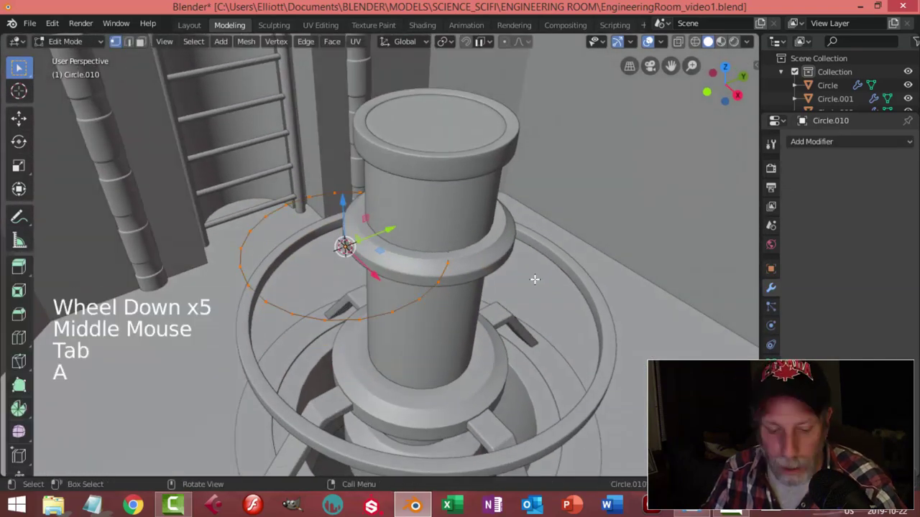
key("s")
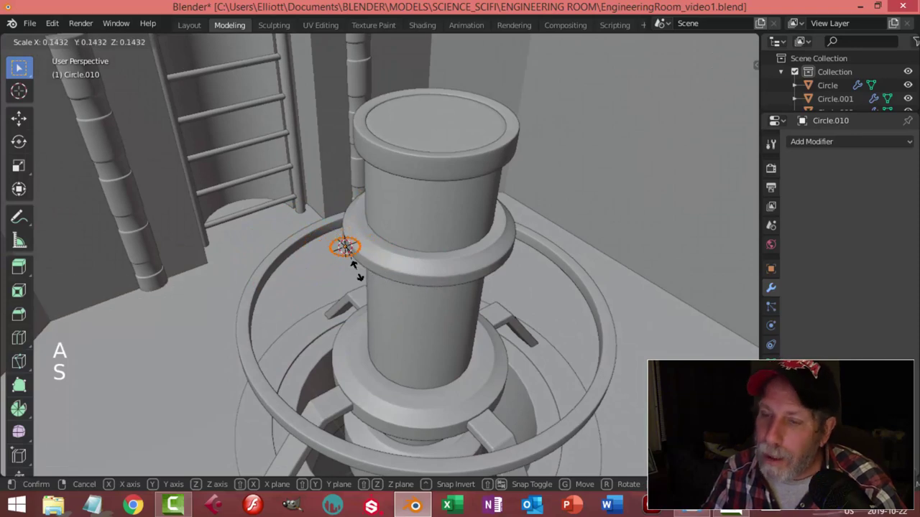
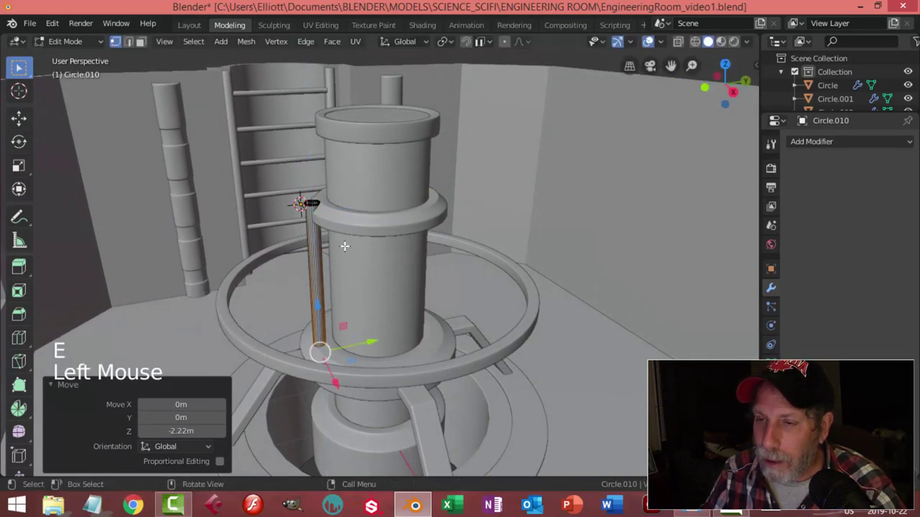
key("alt+a")
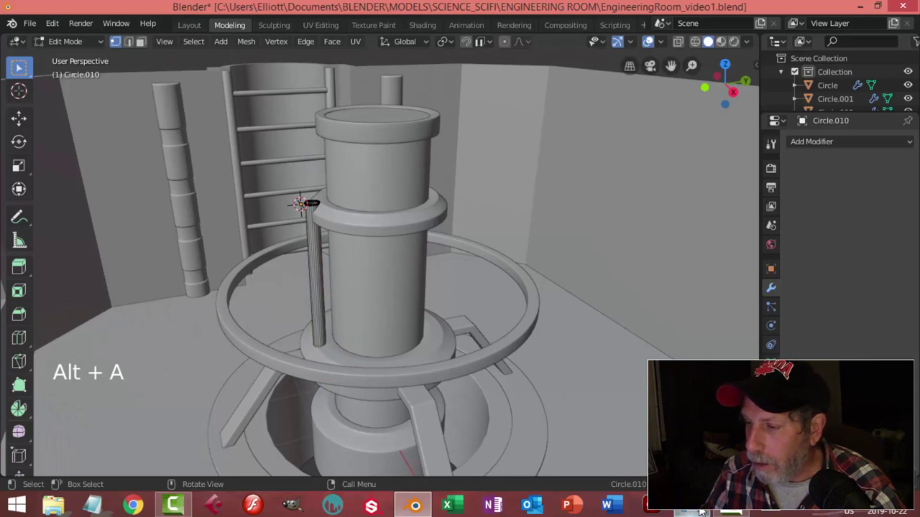
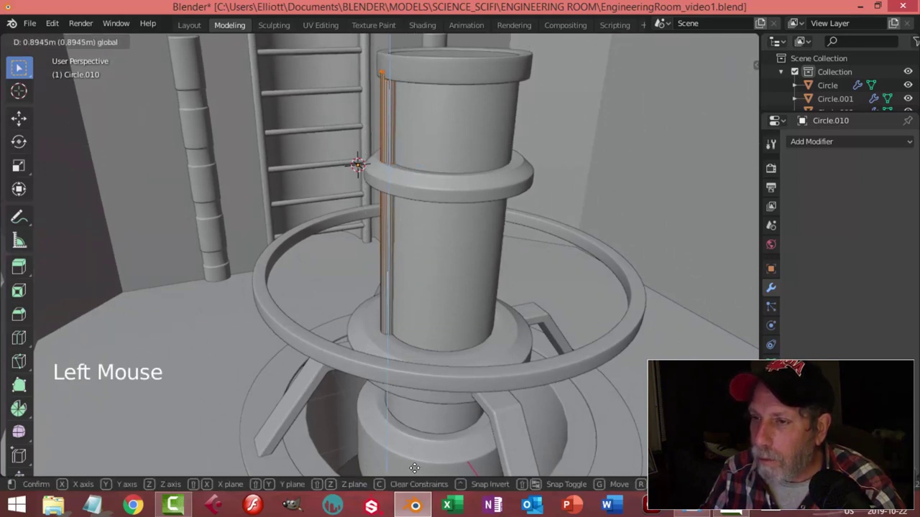
scroll("down", 3)
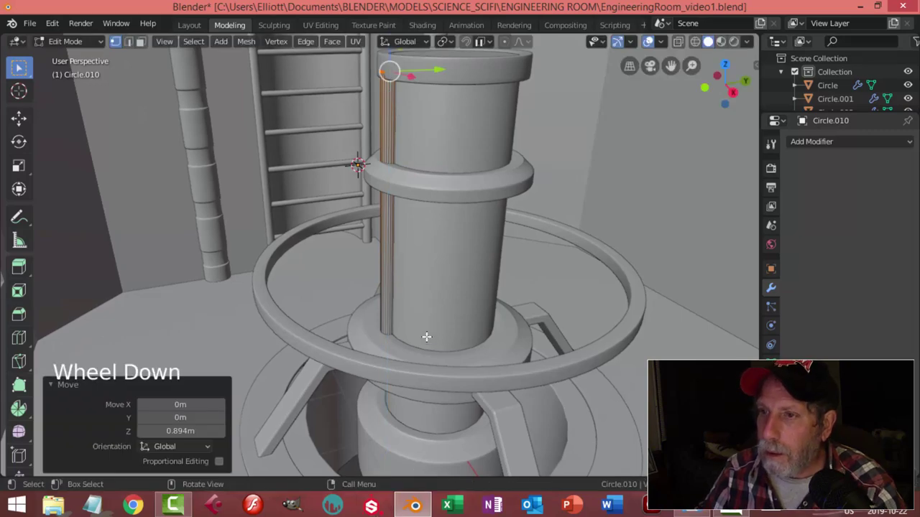
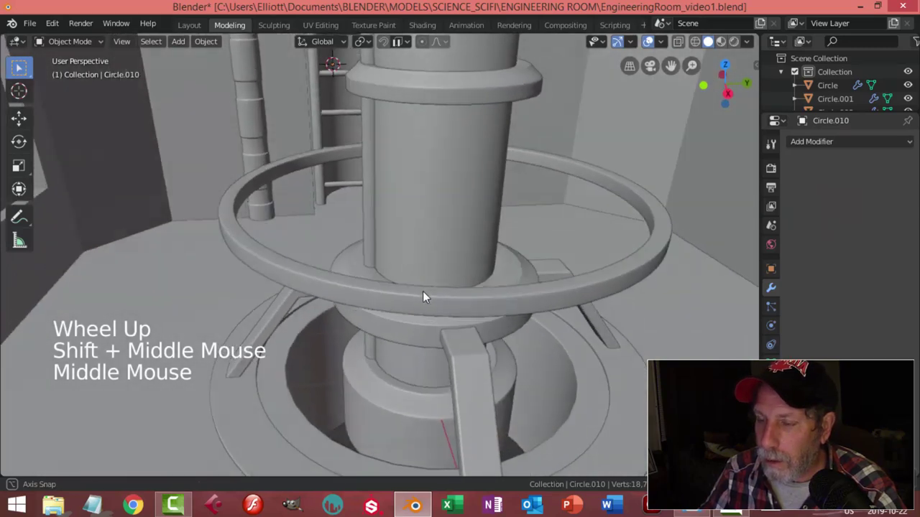
- Select the top cap Circle.004 and scale its faces slightly wider over the new rod
middle_click(441, 268)
middle_click(476, 312)
scroll("down", 3)
middle_click(488, 289)
middle_click(518, 314)
left_click(427, 187)
left_click(453, 227)
key("alt+a")
middle_click(472, 260)
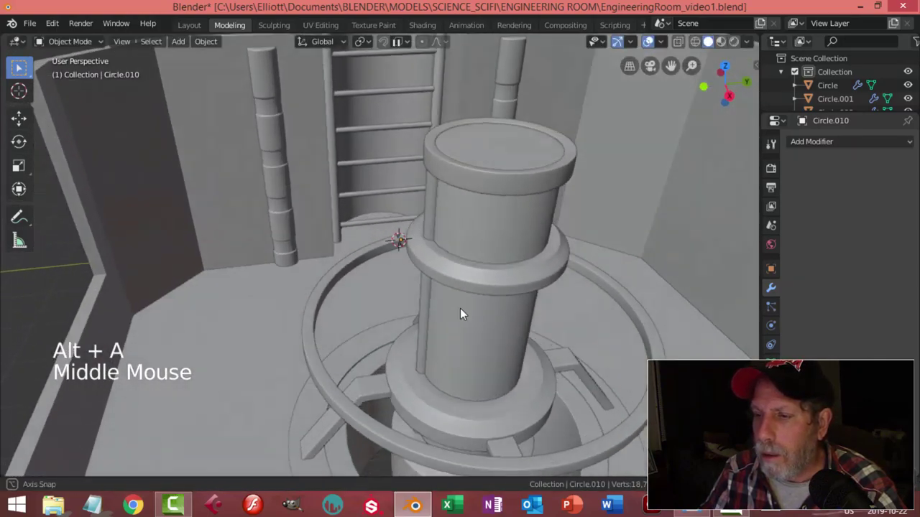
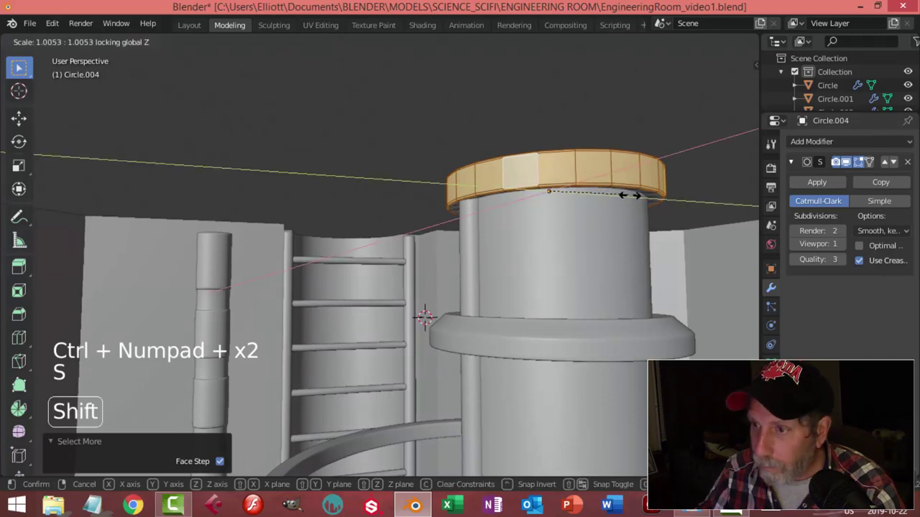
key("alt+a")
key("Tab")
key("alt+a")
- Check the side rod from several angles, select it and save the room file
scroll("down", 3)
middle_click(504, 294)
scroll("down", 3)
middle_click(505, 359)
scroll("up", 3)
middle_click(487, 340)
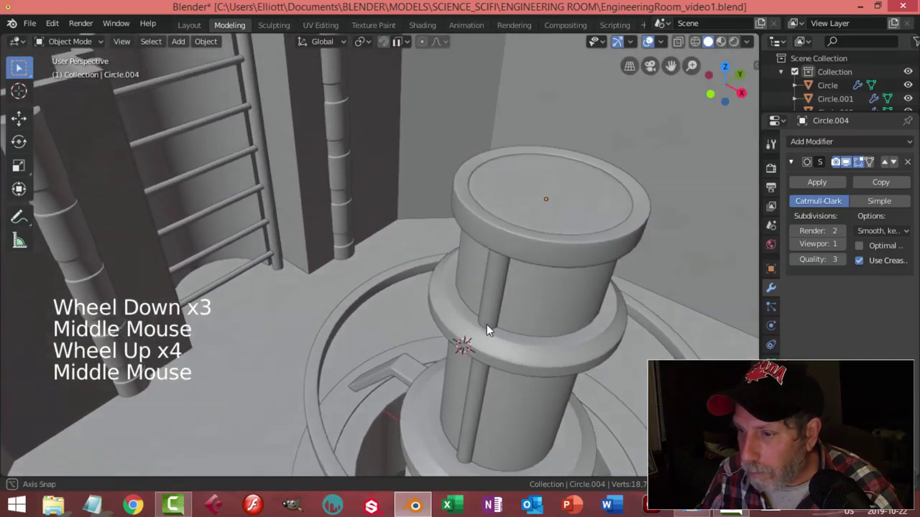
middle_click(486, 383)
middle_click(500, 336)
scroll("down", 3)
middle_click(482, 330)
middle_click(487, 306)
left_click(435, 251)
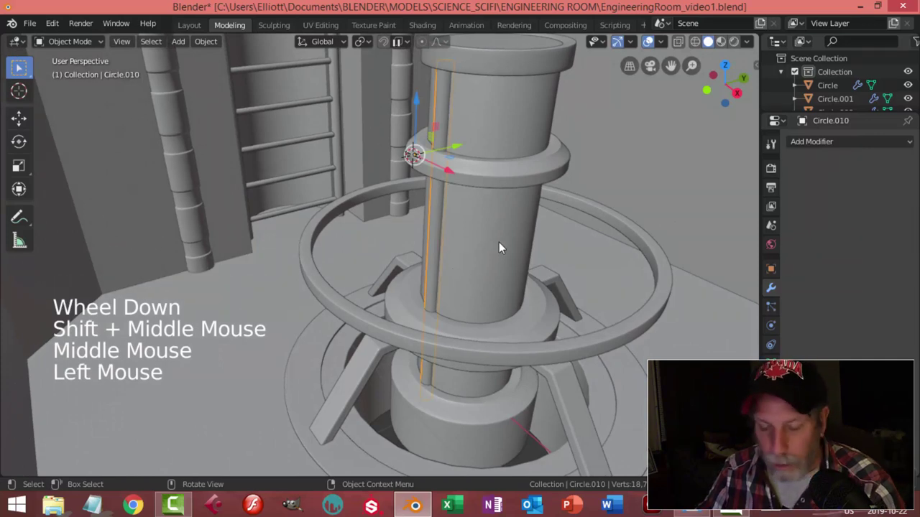
key("ctrl+s")
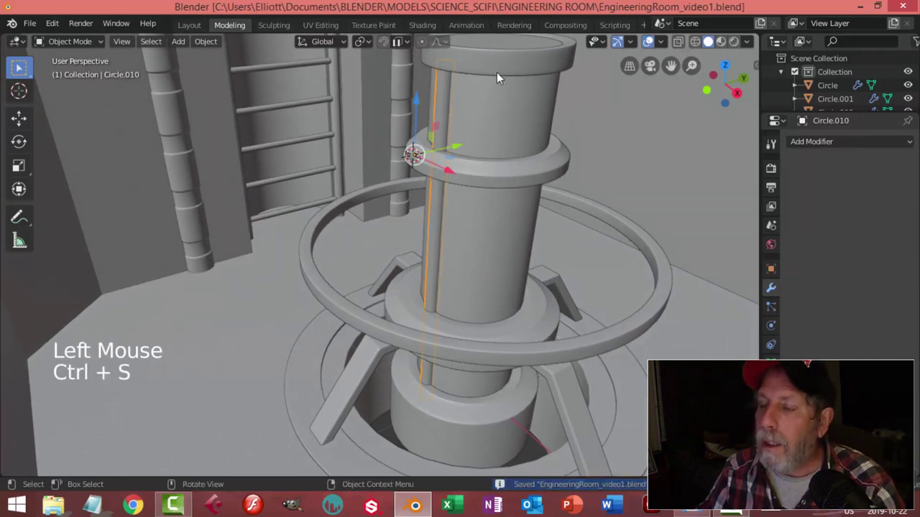
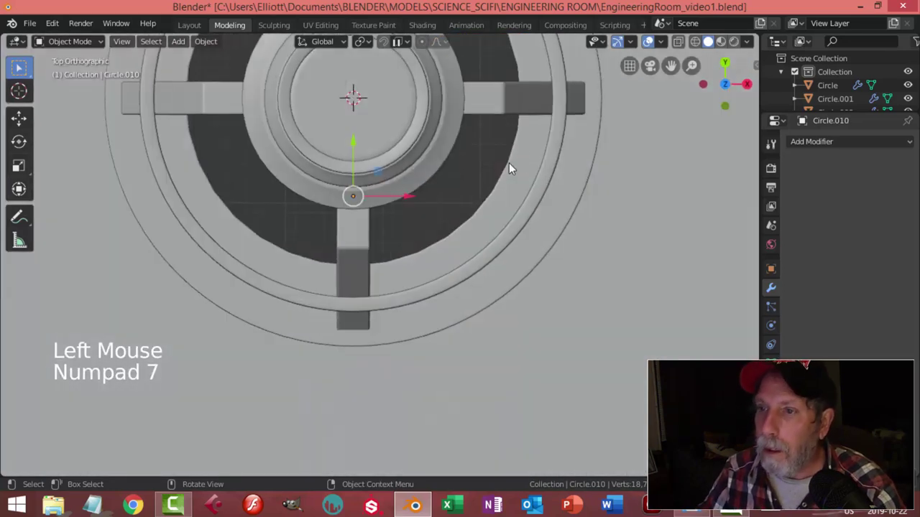
- Set the rod's origin via the object menu and switch the viewport to wireframe
left_click(199, 42)
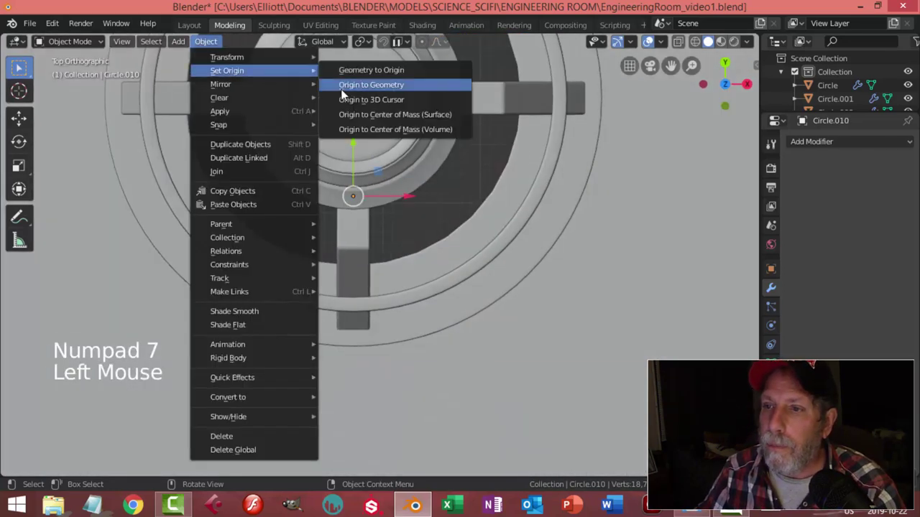
middle_click(481, 211)
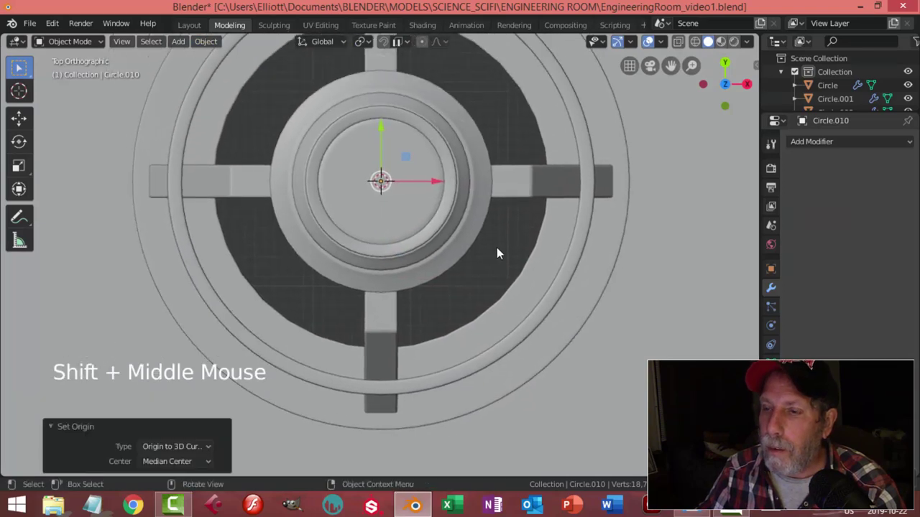
key("z")
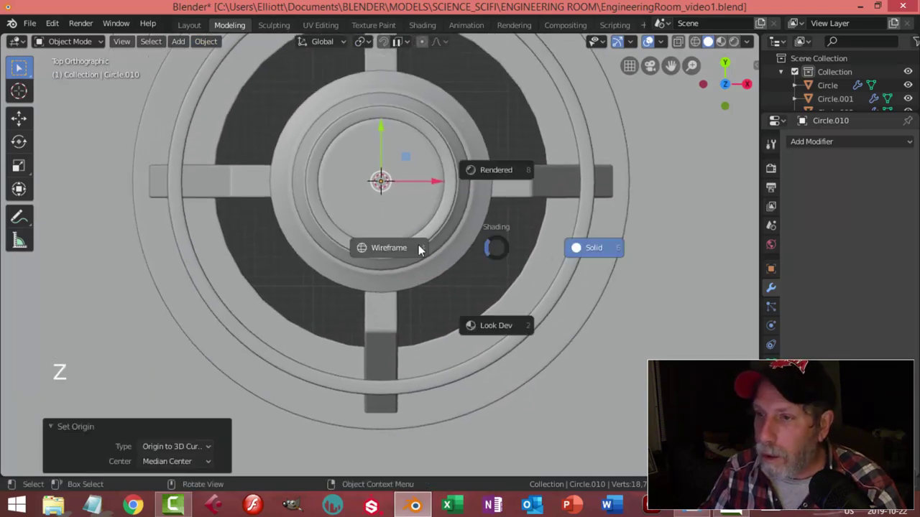
key("shift+d")
- Duplicate the side rod twice, rotating copies 180° and 90° about Z around the core
key("r")
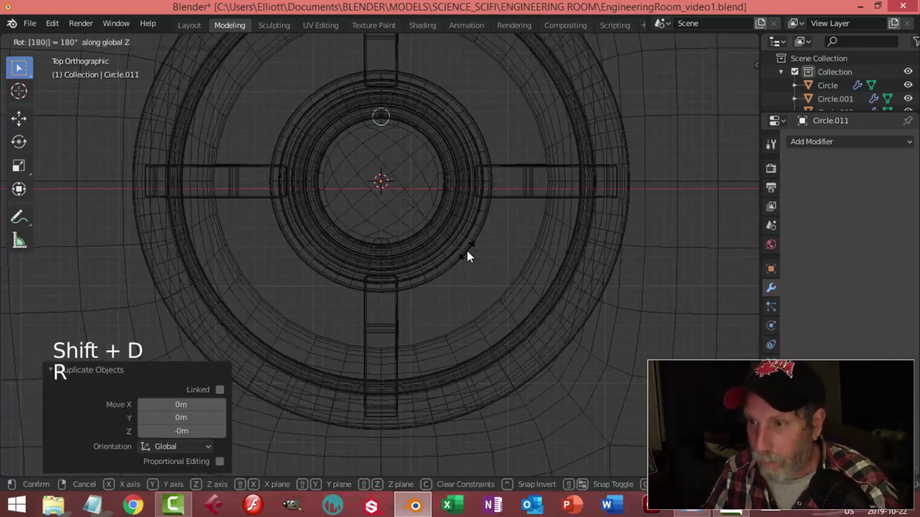
key("shift+d")
key("r")
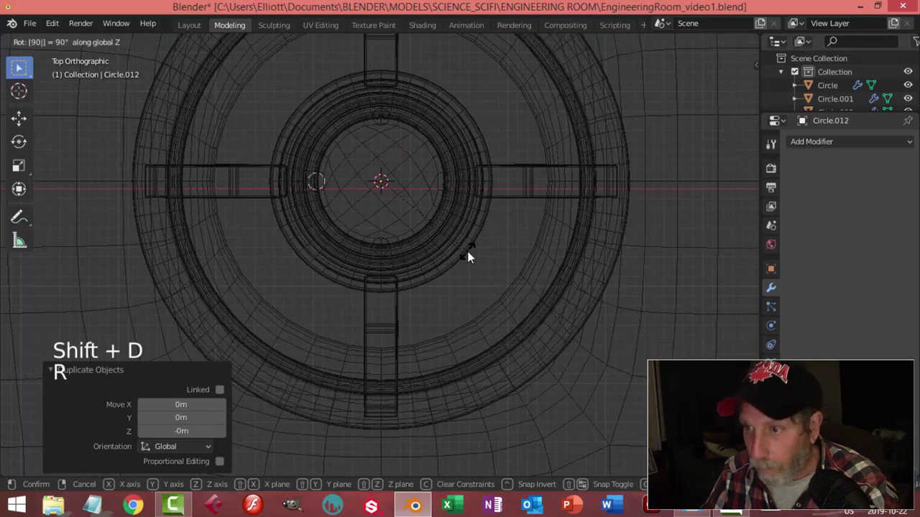
key("shift+d")
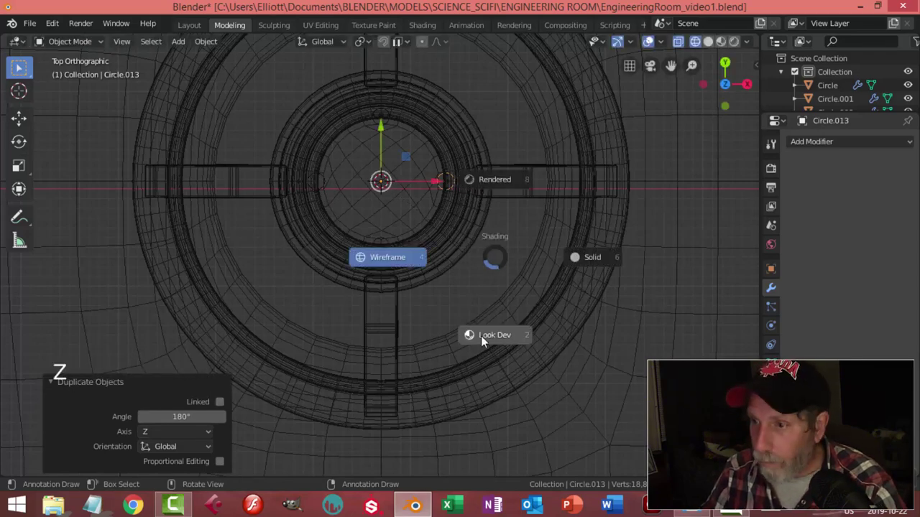
- Restore solid shading and orbit to check the rods around the cylinder
key("z")
middle_click(549, 328)
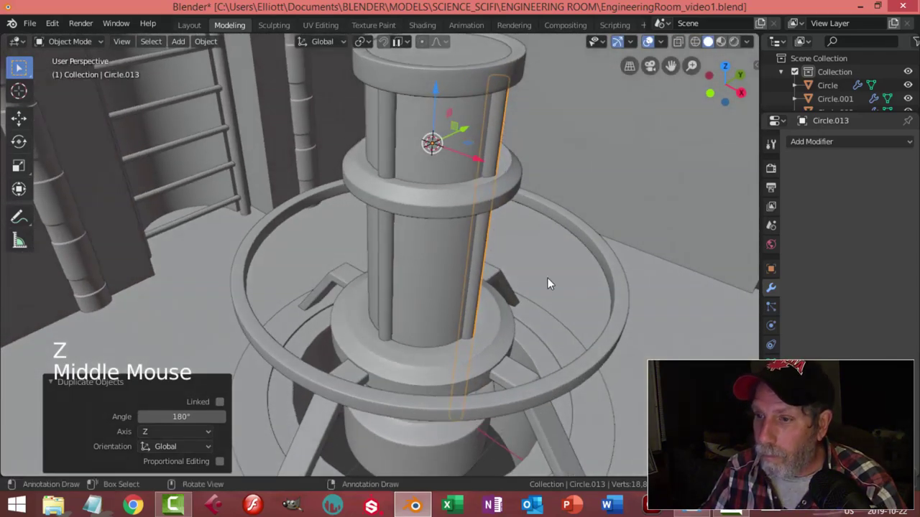
key("alt+a")
scroll("down", 3)
middle_click(507, 293)
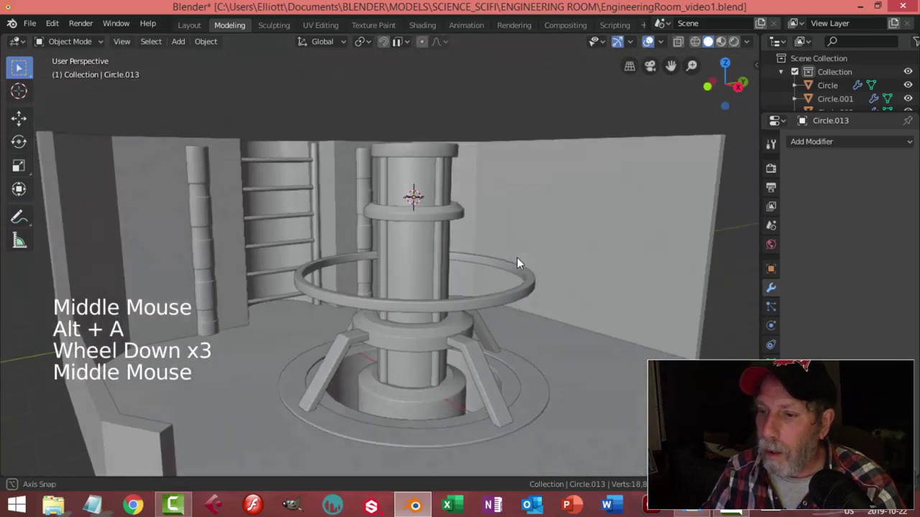
- Select the set of side rods and rotate them about 23.7° around the cylinder's Z axis
middle_click(521, 292)
left_click(439, 273)
left_click(385, 256)
middle_click(538, 301)
left_click(417, 304)
middle_click(563, 320)
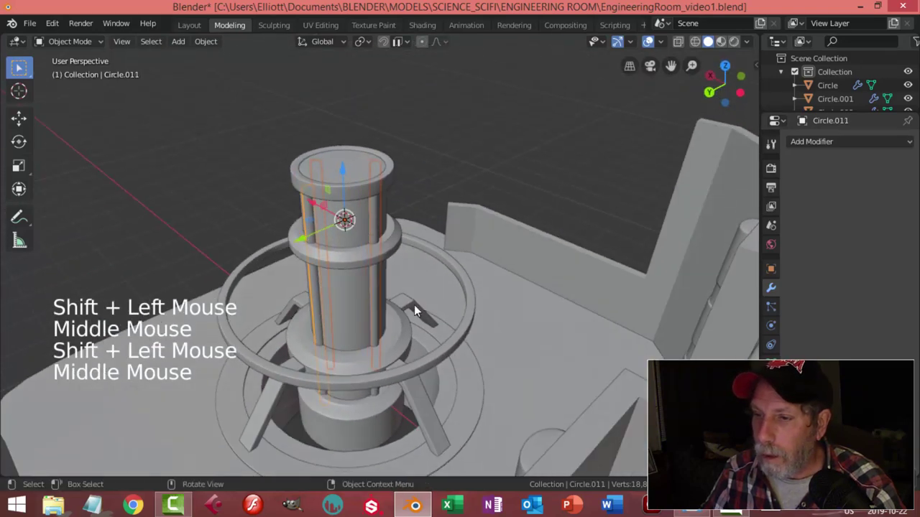
left_click(376, 290)
middle_click(413, 298)
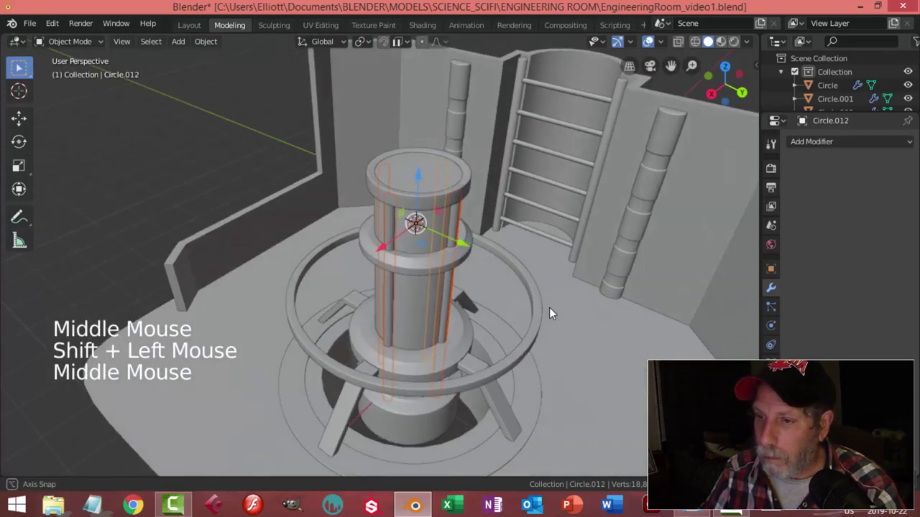
key("r")
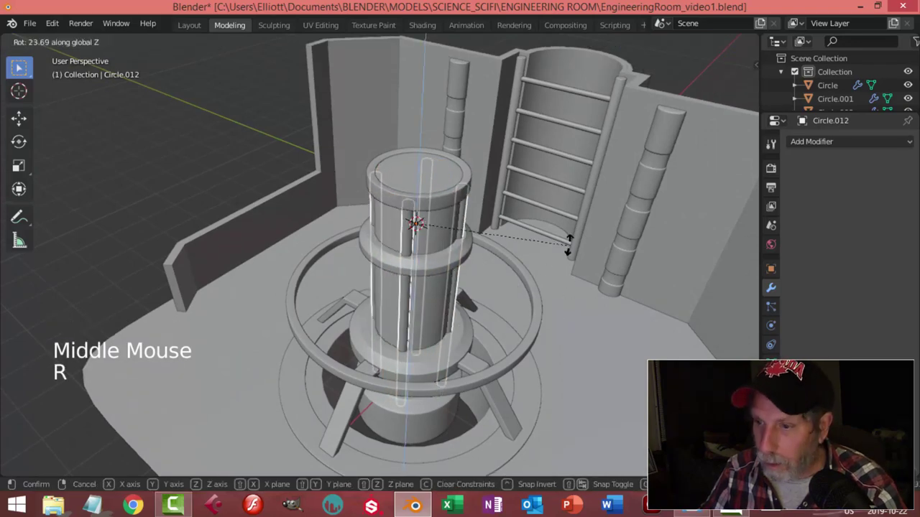
scroll("down", 3)
key("alt+a")
- Inspect the rotated rods from several angles and save the file
middle_click(368, 300)
scroll("down", 3)
middle_click(462, 299)
middle_click(435, 315)
scroll("up", 3)
middle_click(459, 365)
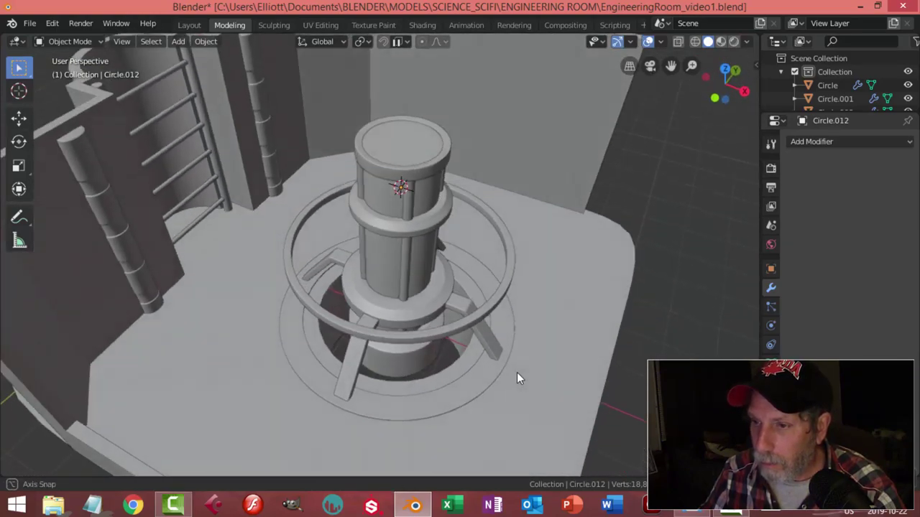
middle_click(477, 343)
middle_click(463, 342)
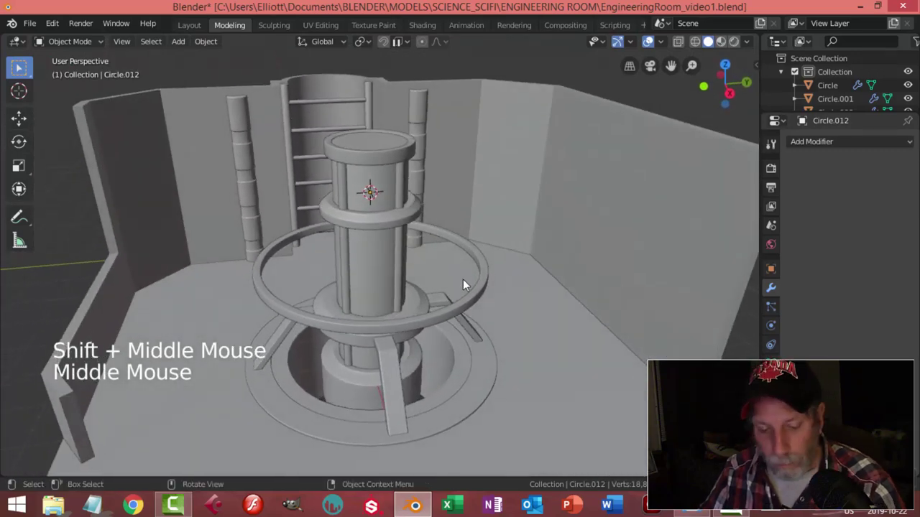
key("ctrl+s")
- Orbit around the room and select the railing ring on the cylinder
scroll("down", 3)
middle_click(412, 286)
middle_click(419, 300)
scroll("up", 3)
middle_click(412, 308)
middle_click(383, 320)
middle_click(418, 310)
middle_click(395, 309)
middle_click(417, 320)
left_click(409, 249)
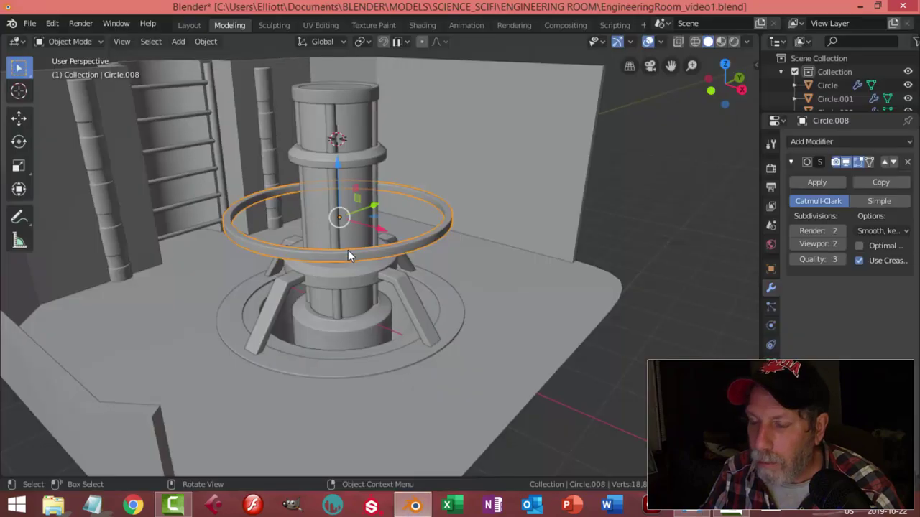
middle_click(351, 287)
- Add a new plane at the cylinder and narrow it to 0.56 along Y with origin set to geometry
key("shift+a")
middle_click(477, 253)
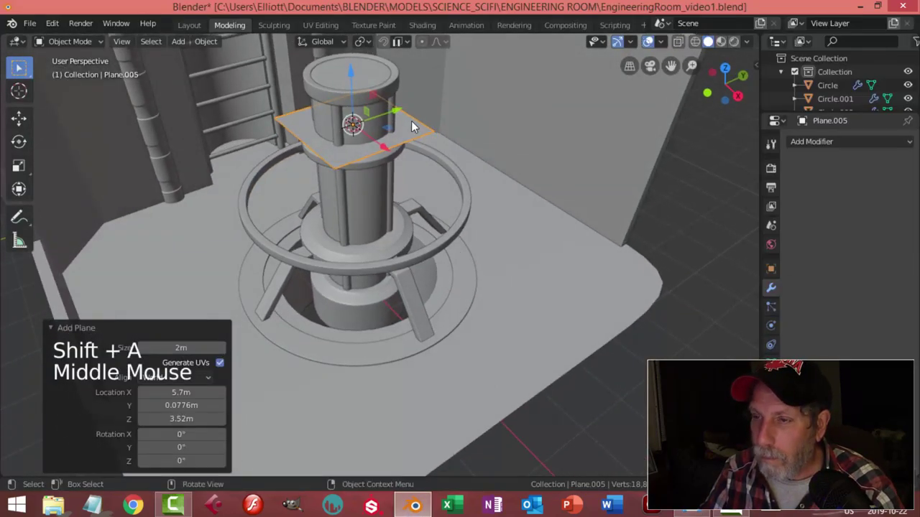
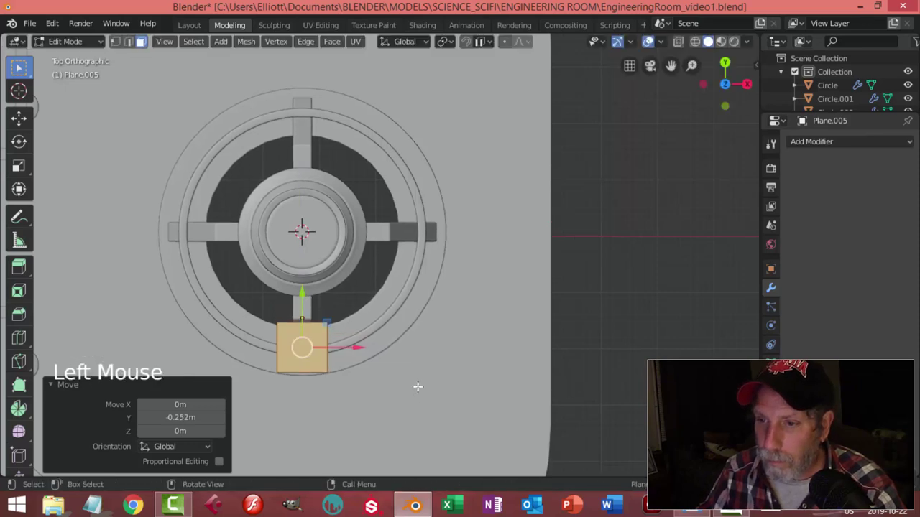
key("s")
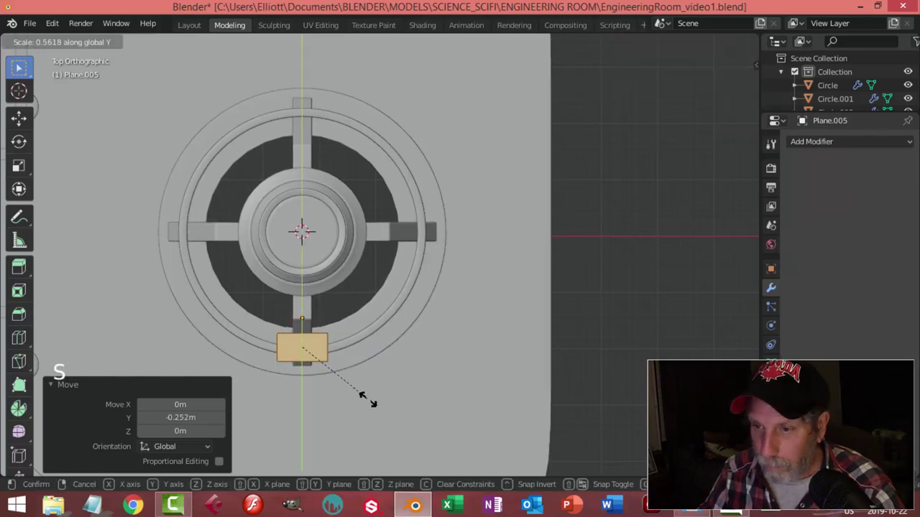
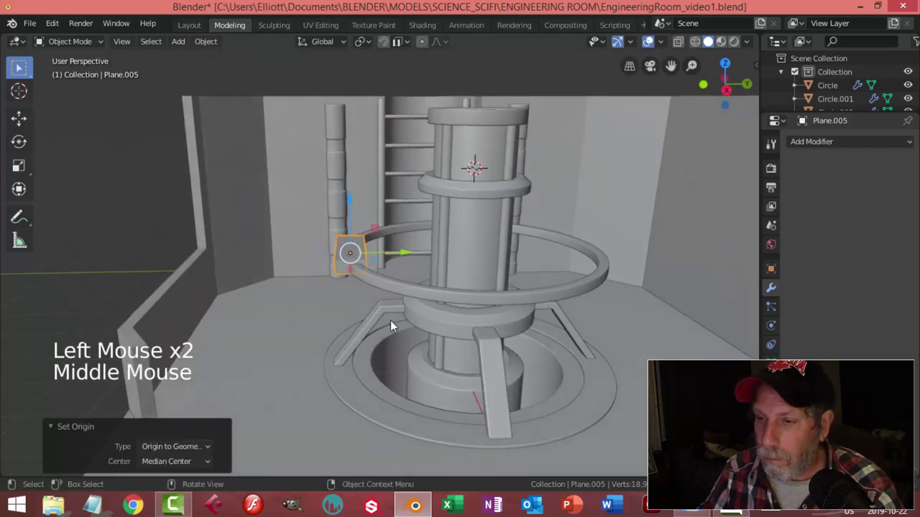
- Copy the bevel modifier from beveled Plane.001 onto the new plate and check it from a low angle
left_click(376, 317)
key("ctrl+l")
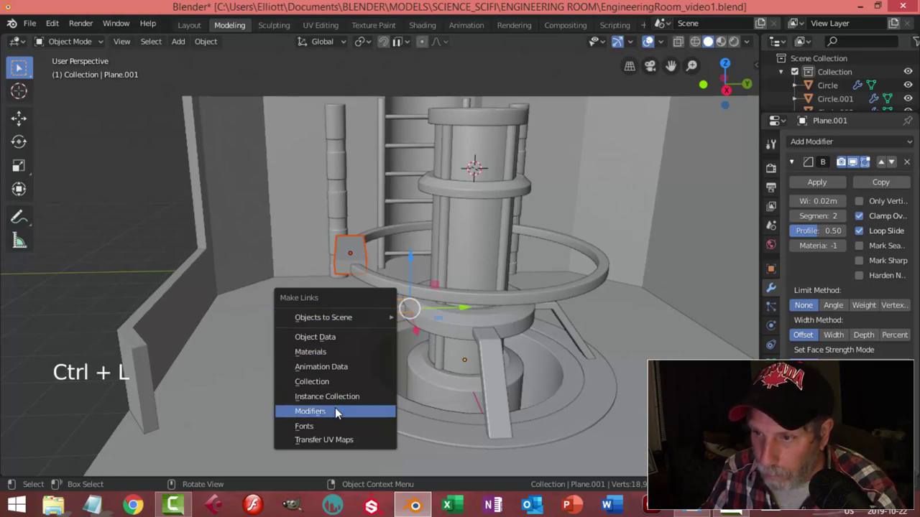
key("alt+a")
middle_click(382, 300)
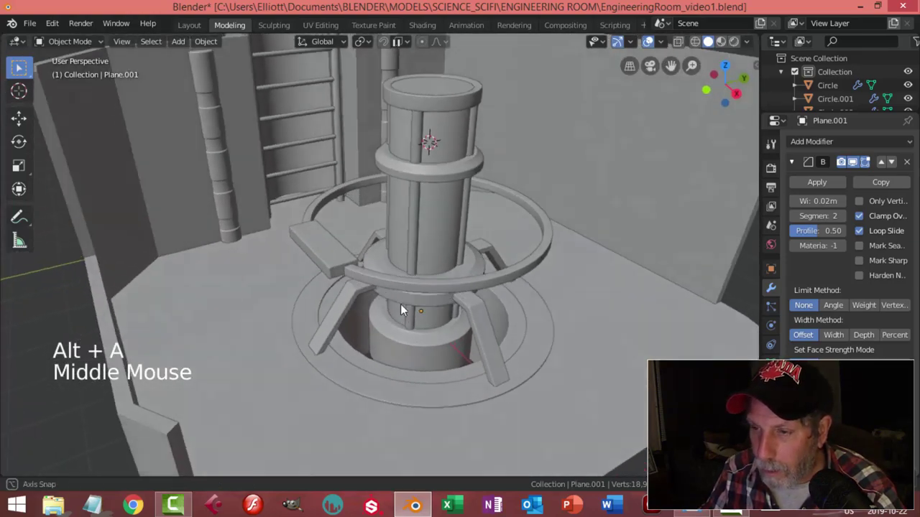
scroll("down", 3)
middle_click(390, 305)
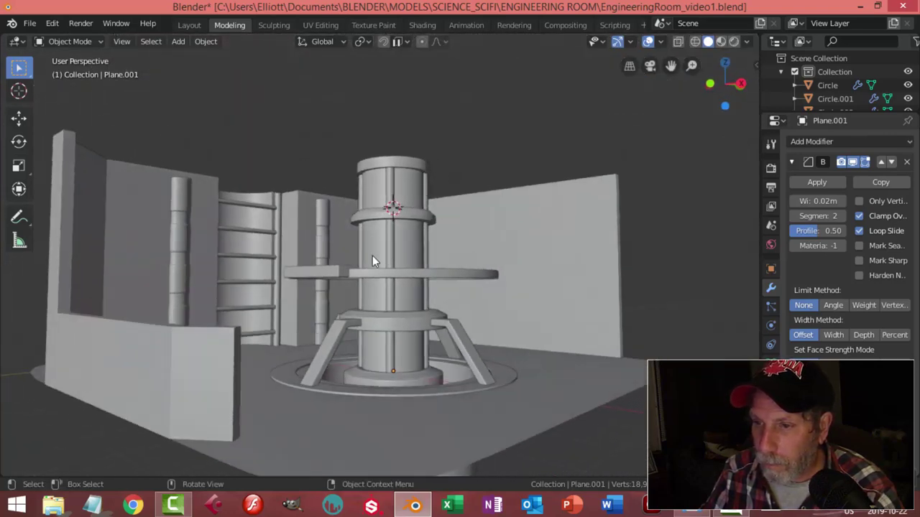
middle_click(395, 256)
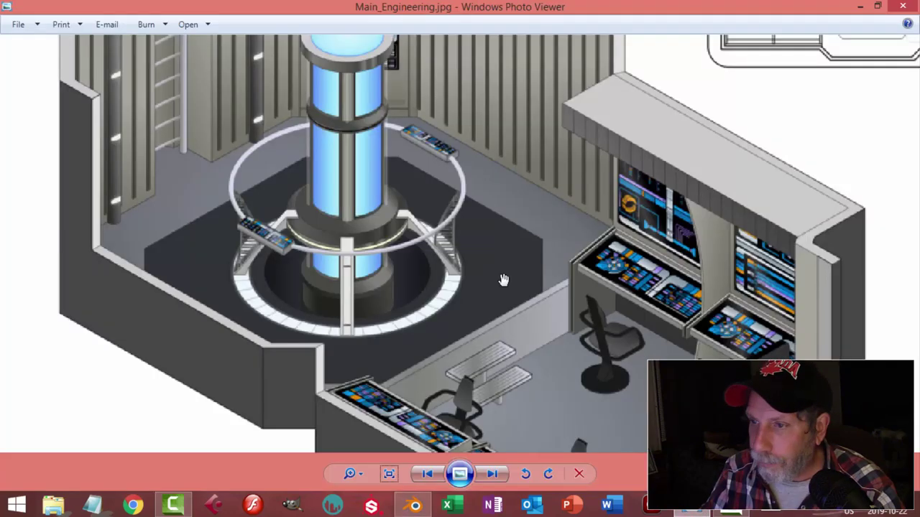
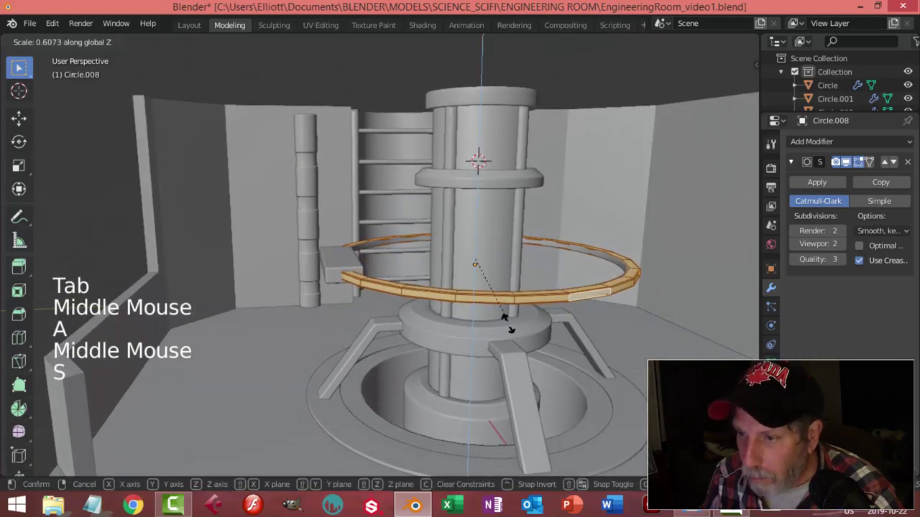
- Scale railing ring Circle.008 to 0.61 in Z, then reselect Plane.005
key("Tab")
key("alt+a")
middle_click(425, 314)
left_click(334, 273)
middle_click(371, 324)
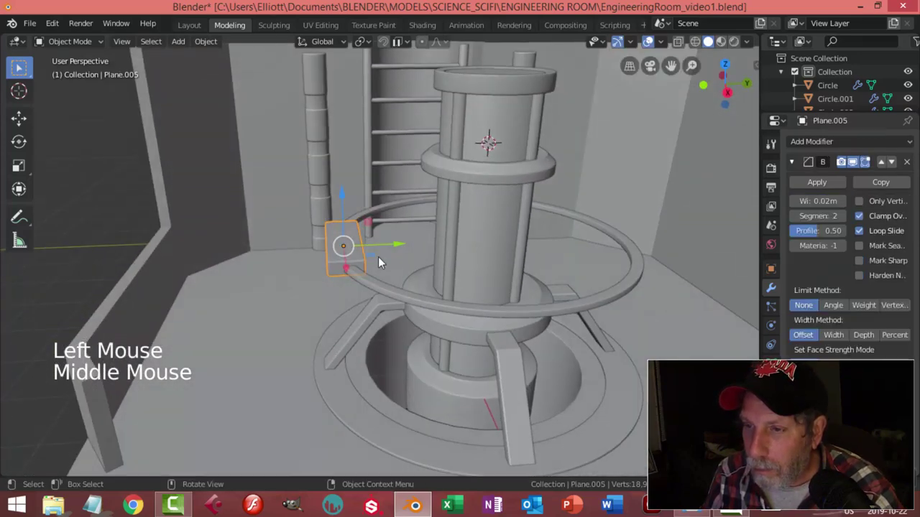